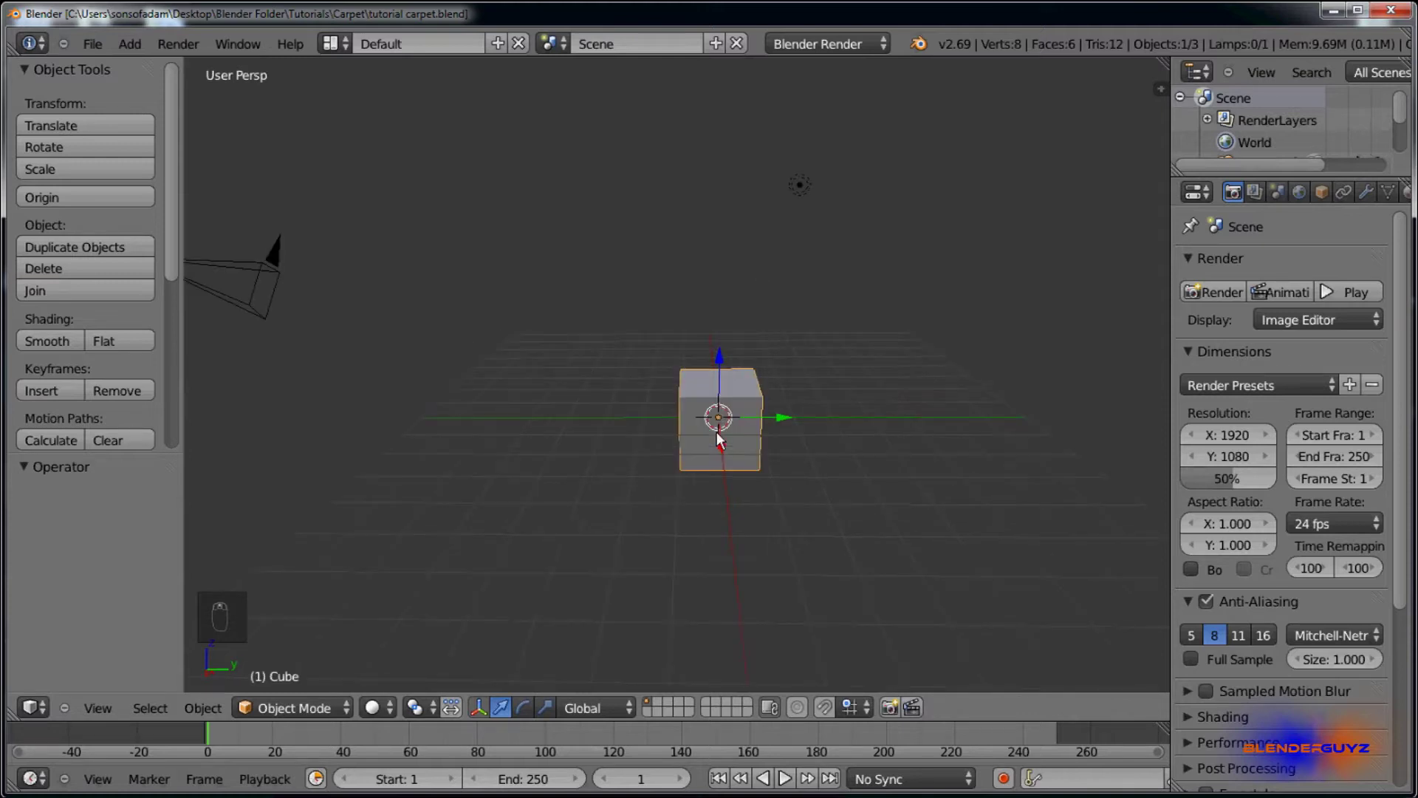
Step: Delete the default cube and start a new thin cube as a tall pillar, viewed from the front in wireframe
key("m")
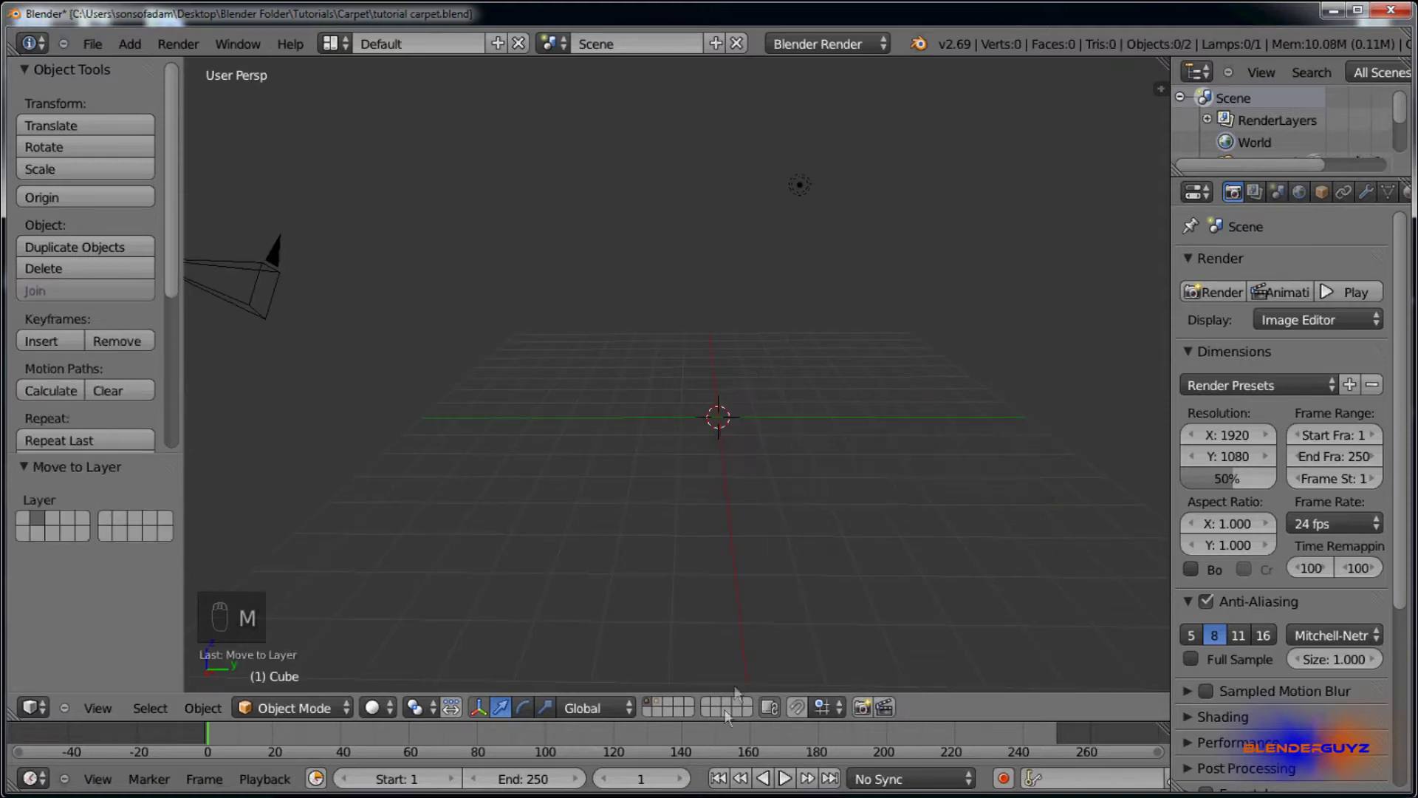
left_click_drag(661, 709, 661, 468)
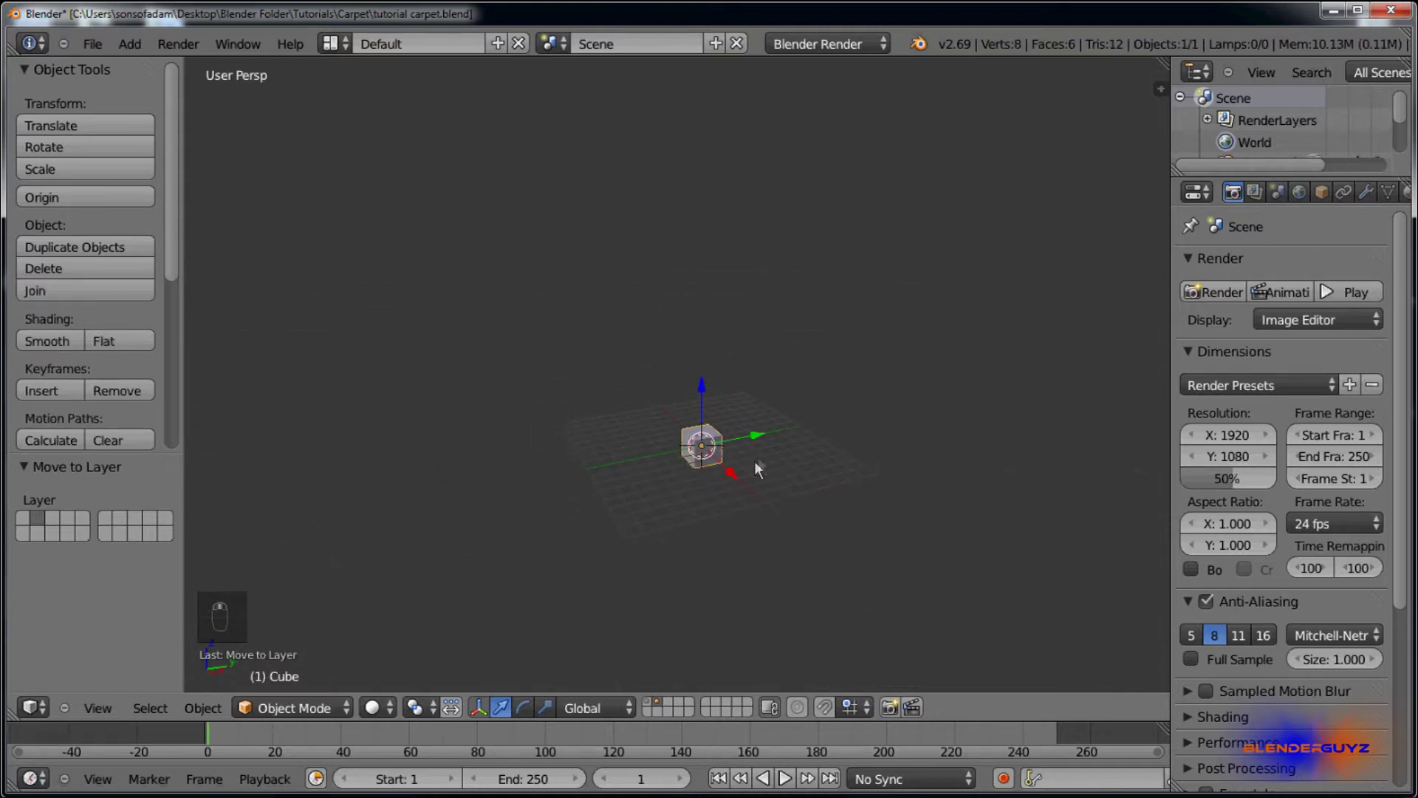
key("Tab")
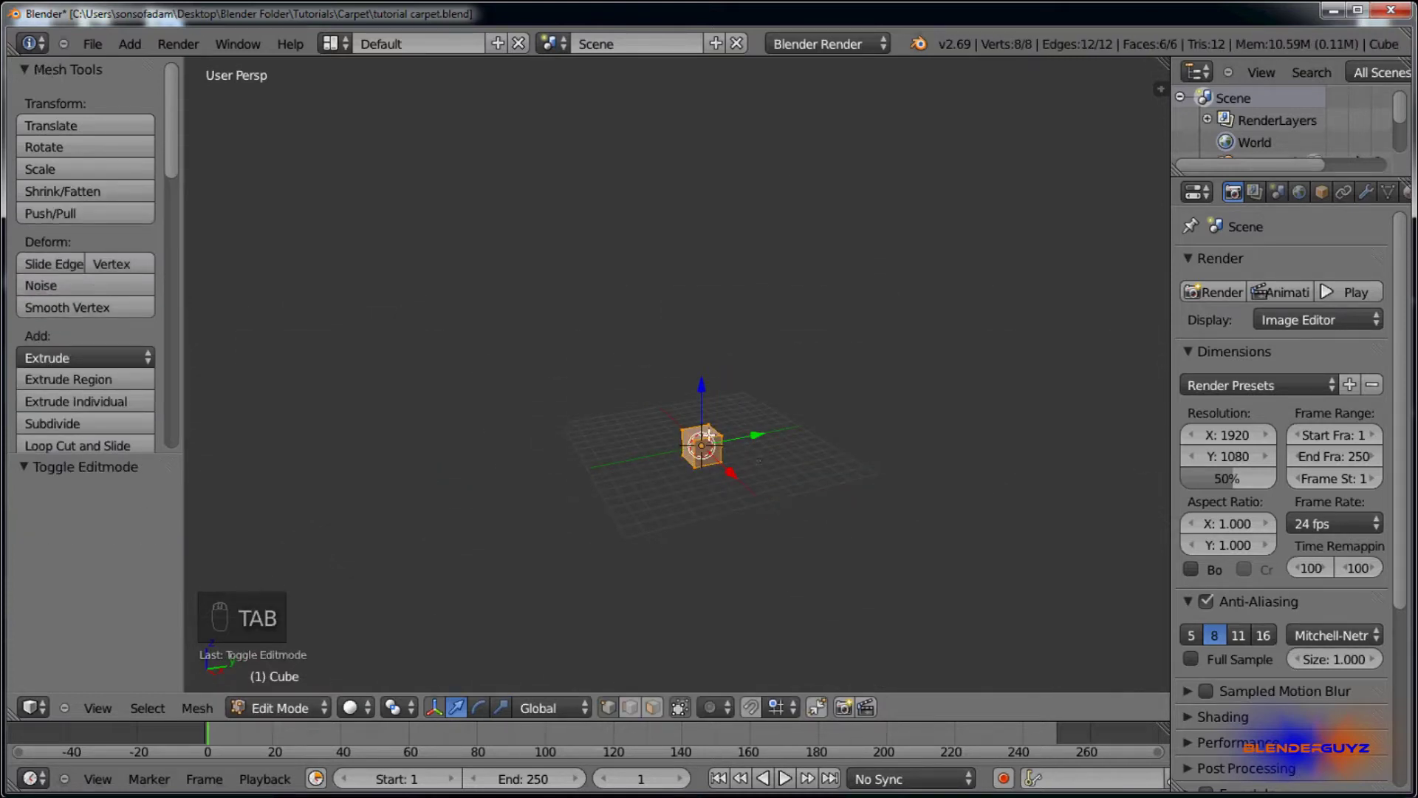
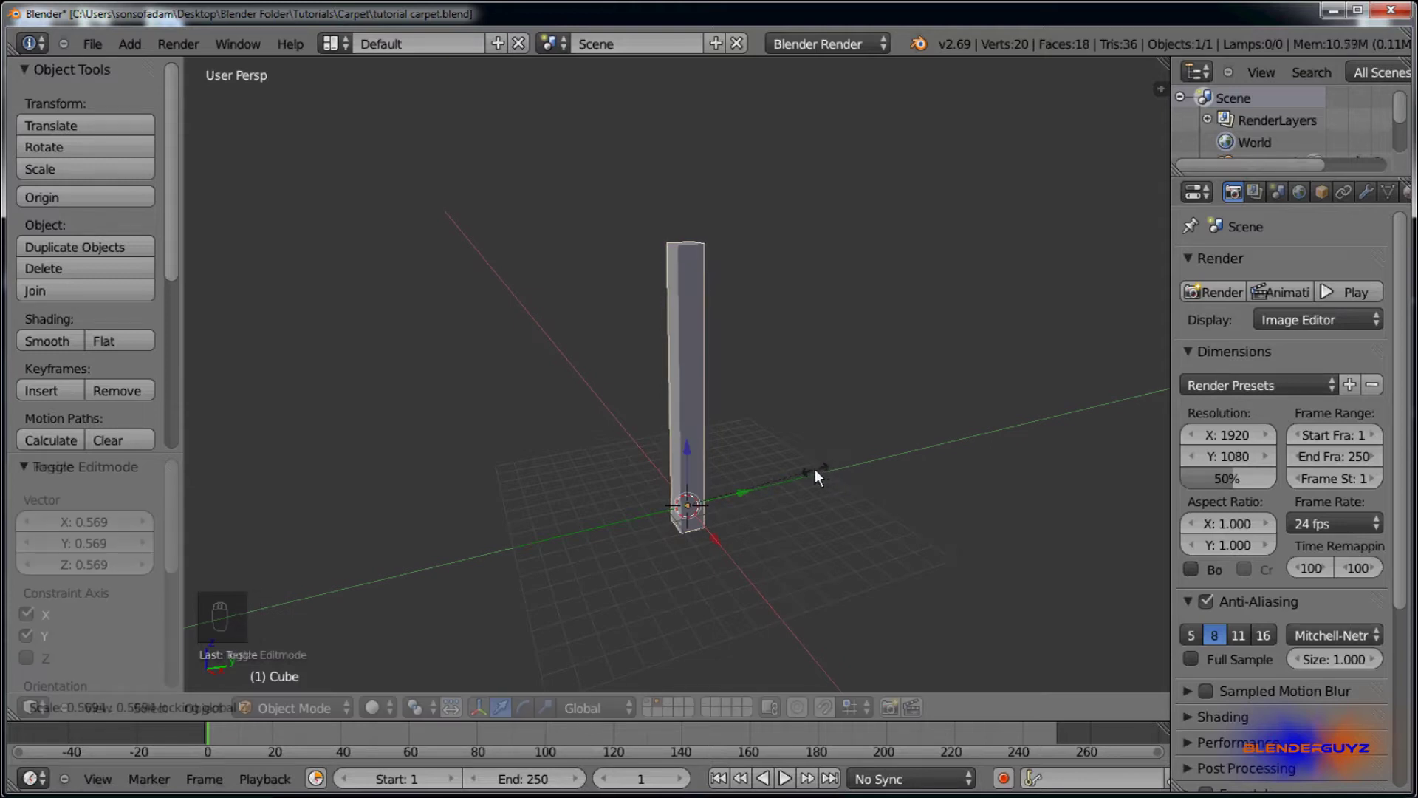
key("KP_1")
key("Tab")
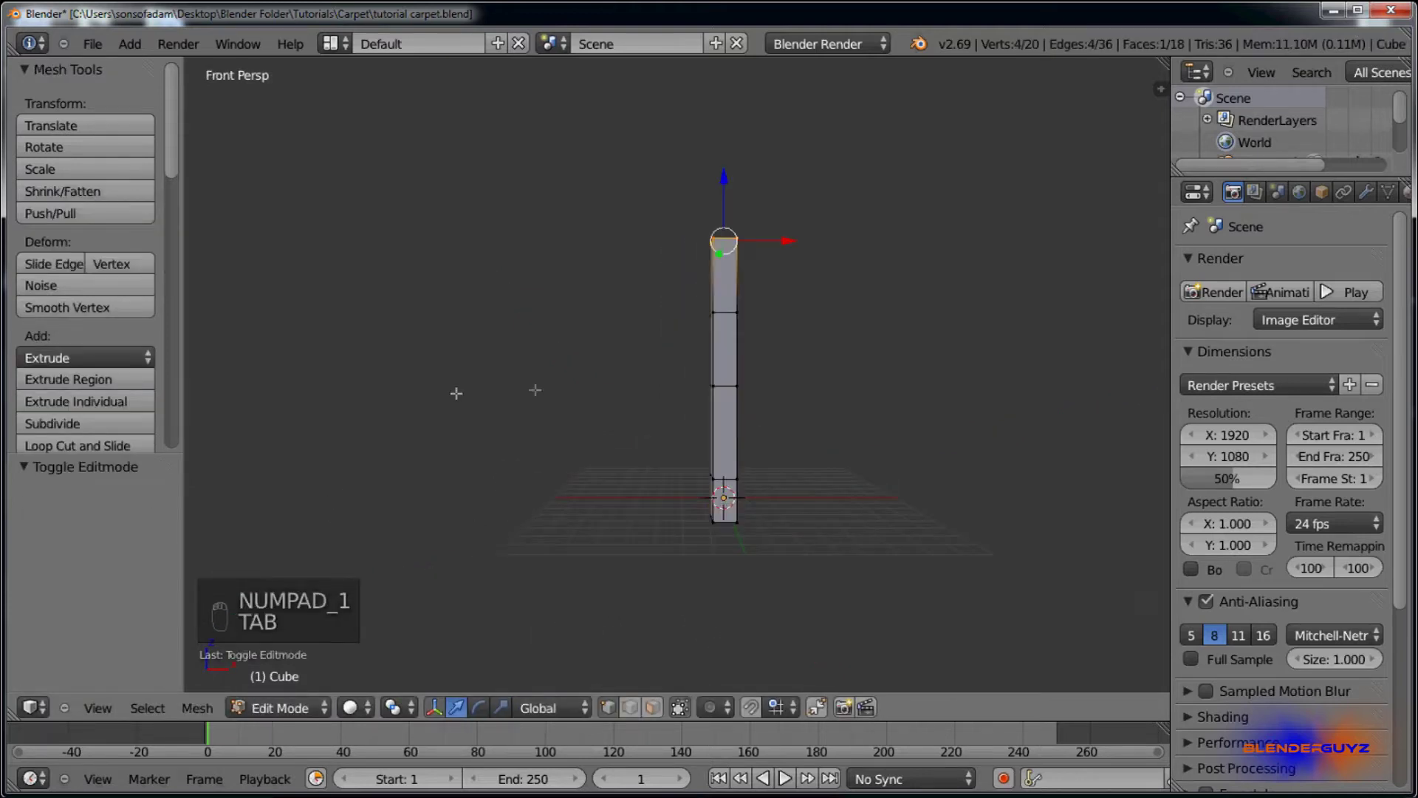
key("z")
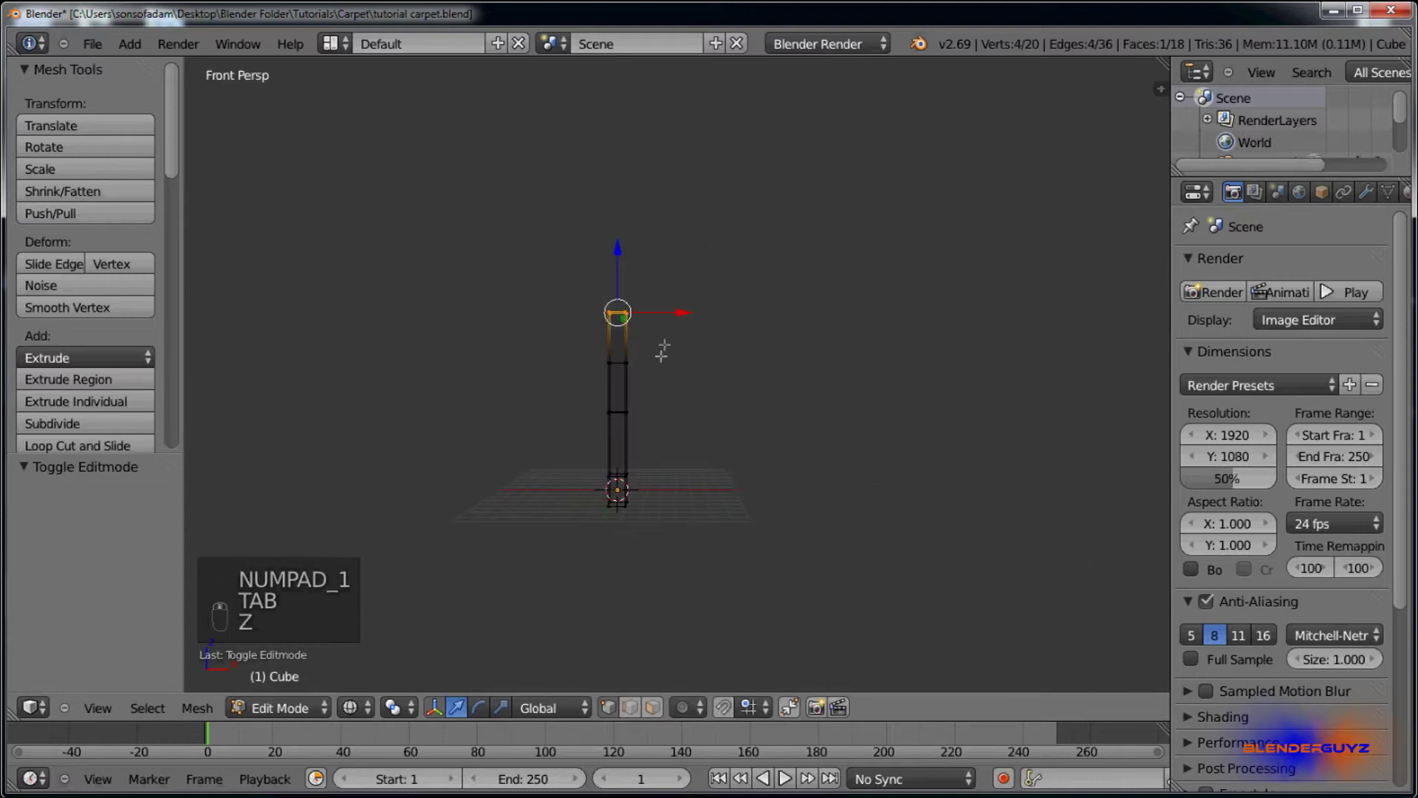
Step: Extrude two new segments at the pillar's top, bending each sideways into a strand
key("g")
key("r")
key("o")
key("s")
left_click(1327, 292)
key("a")
key("b")
key("g")
left_click(1327, 291)
Step: Add further segments and tilt the top over to finish the curved strand
key("b")
left_click(1327, 292)
middle_click(1327, 292)
left_click(1327, 292)
key("a")
key("g")
left_click(1327, 292)
key("r")
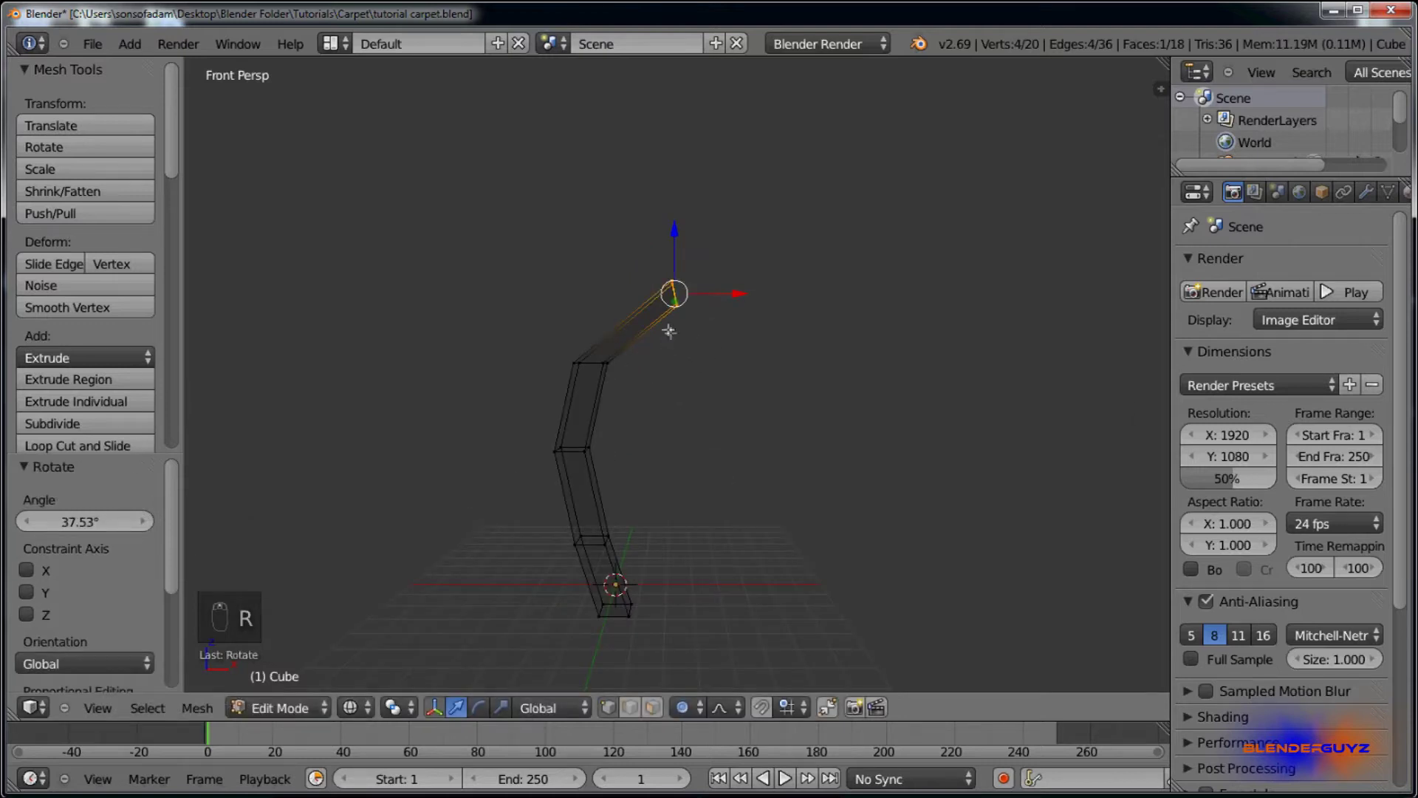
Step: Back in Object Mode, duplicate the bent strand
key("Tab")
key("z")
key("shift+d")
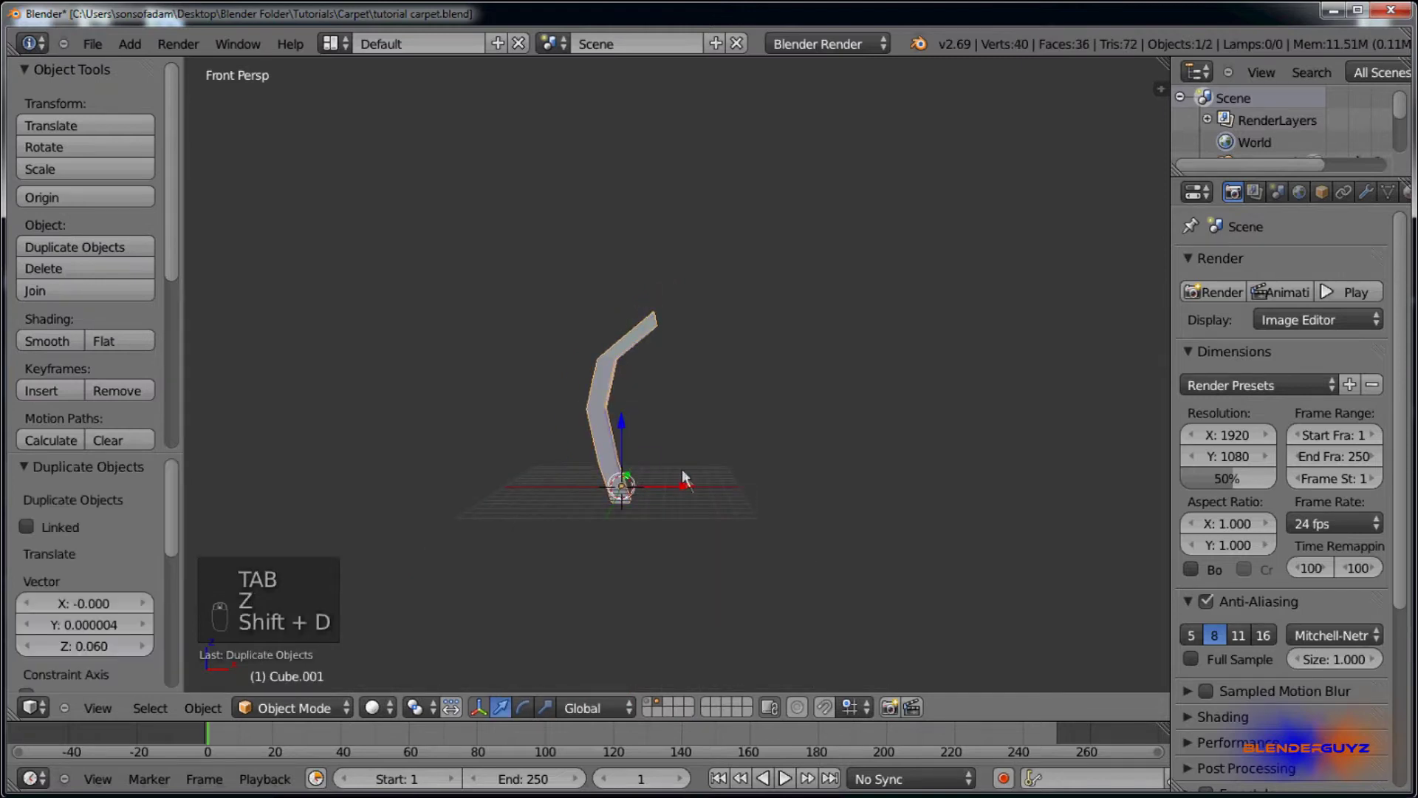
Step: Move the copy beside the original and reshape its bend in Edit Mode
left_click_drag(686, 498, 782, 506)
key("Tab")
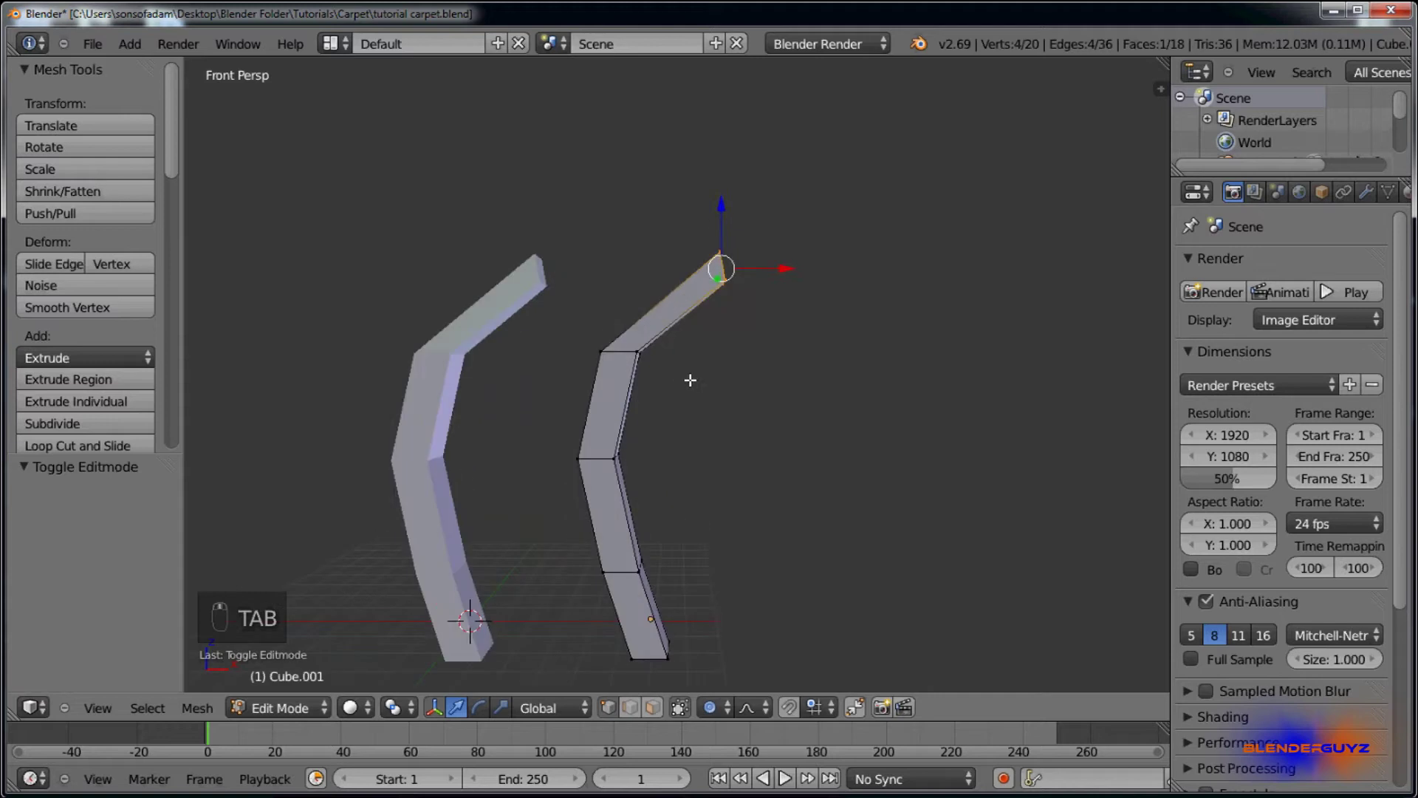
key("z")
key("a")
key("b")
key("g")
key("a")
left_click(1326, 292)
Step: Rotate and shift the copy's upper segments to give it a different curve
key("r")
key("a")
key("b")
key("r")
key("g")
key("r")
key("a")
key("g")
key("r")
Step: Return to Object Mode and duplicate the strand again, sliding the copy along the row
key("z")
key("Tab")
key("shift+d")
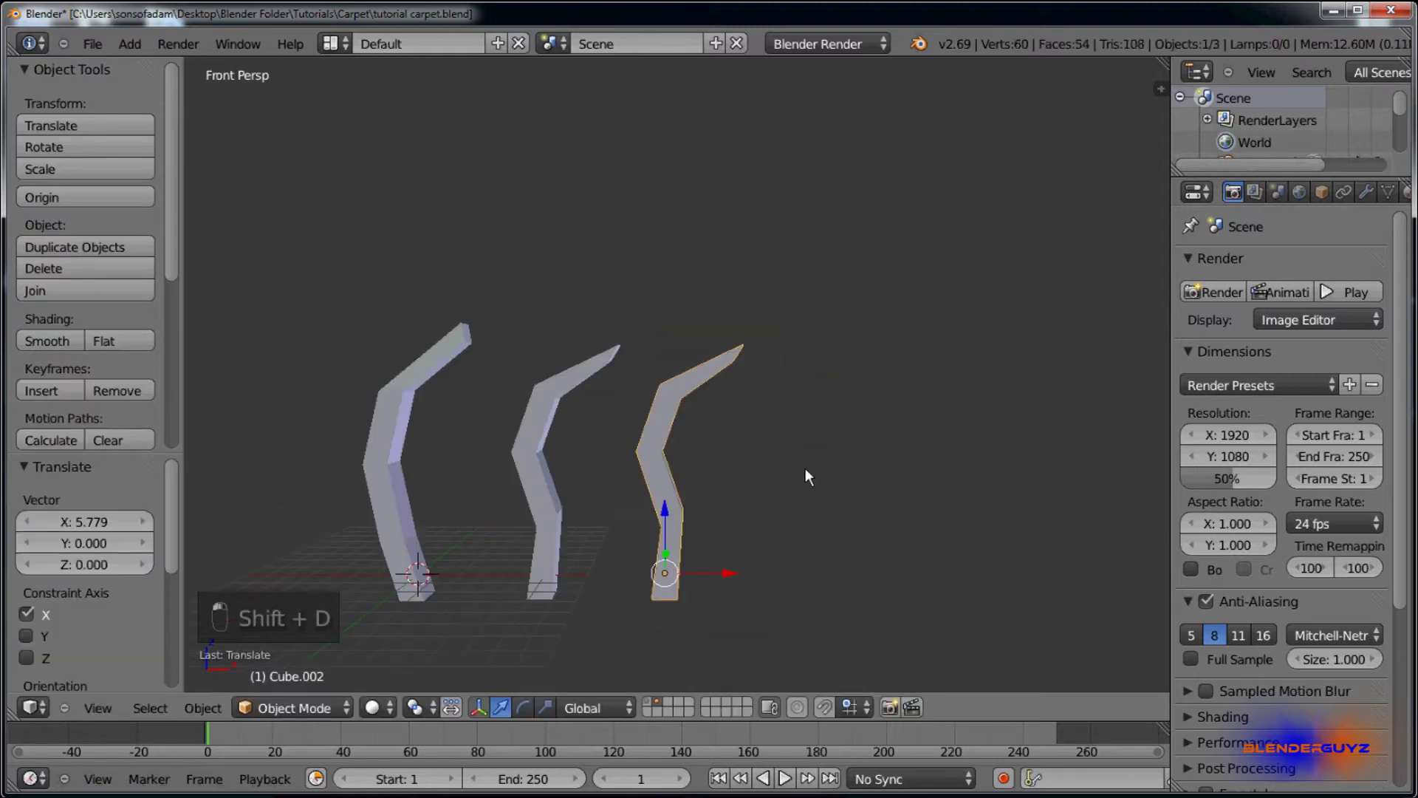
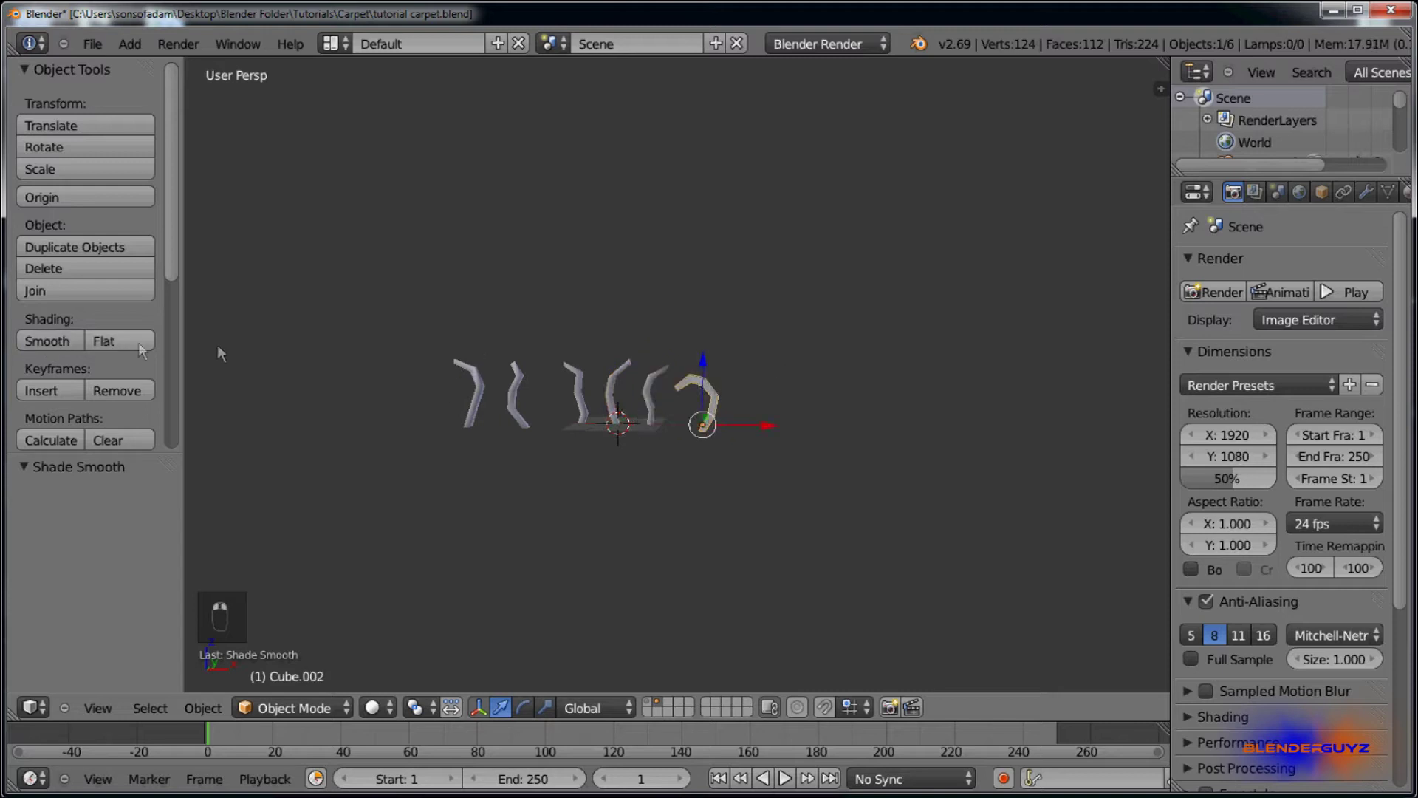
Step: Select all six strands and put them into a new group with Ctrl+G
key("a")
left_click(516, 418)
key("b")
key("ctrl+g")
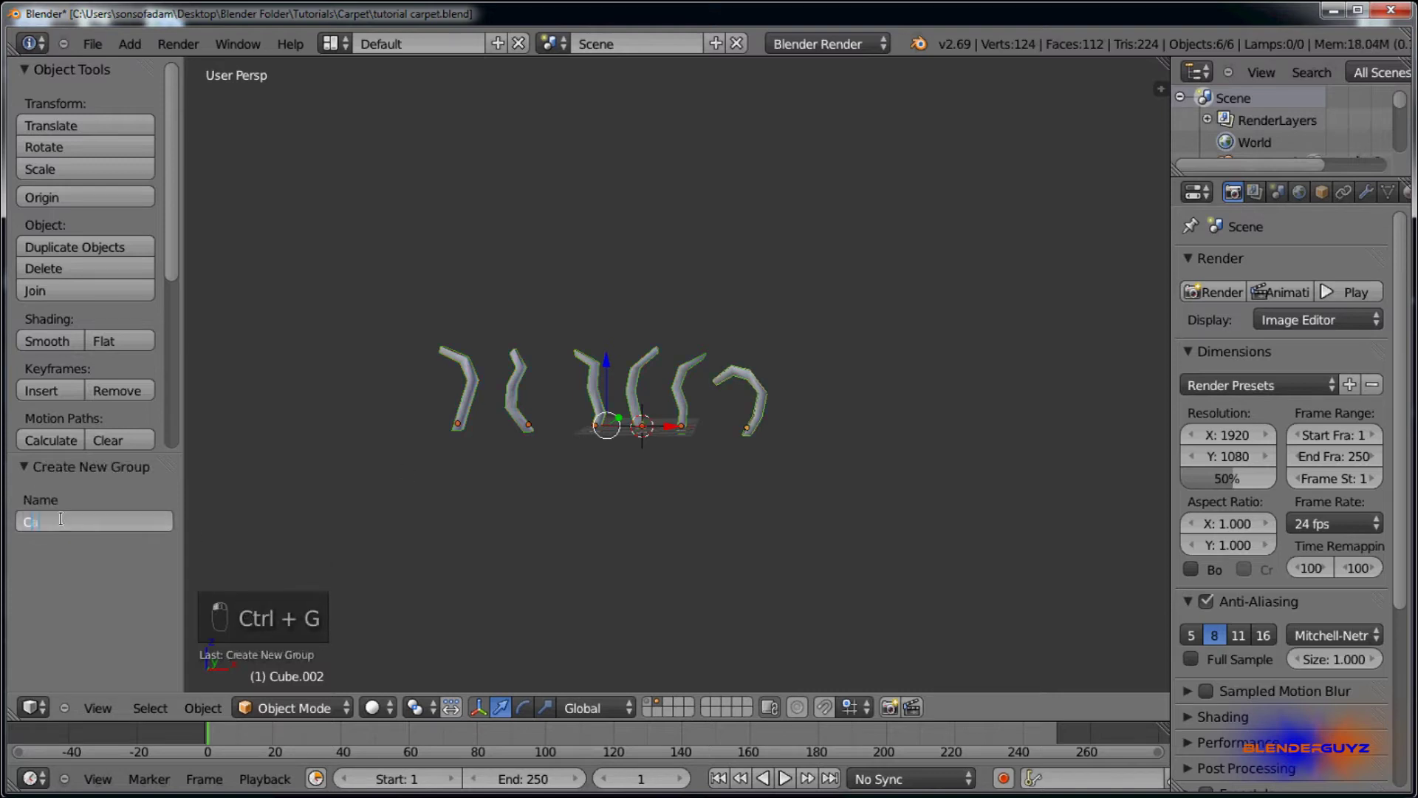
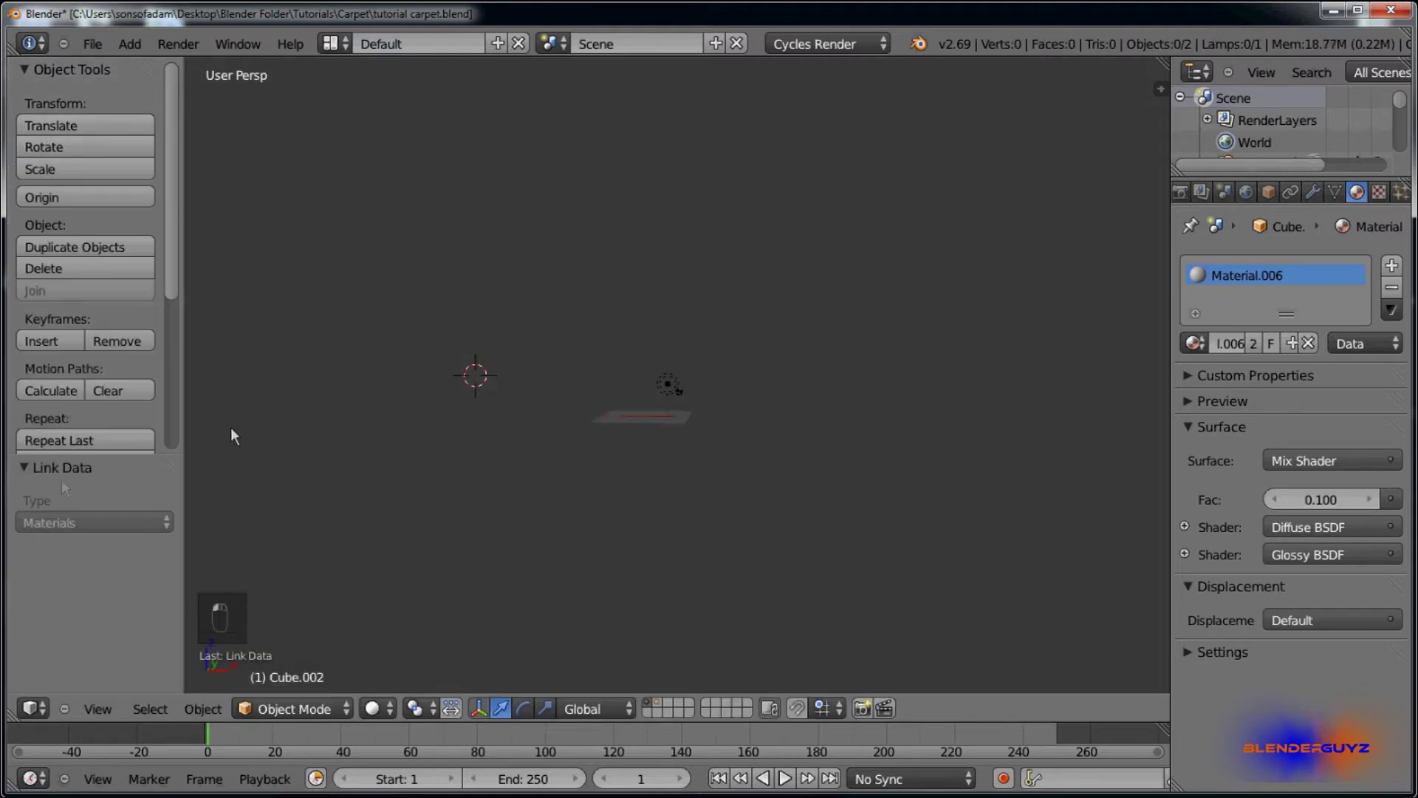
Step: Centre the 3D cursor, add a plane and scale it up about 5.75 times as the carpet base
left_click(416, 407)
key("shift+s")
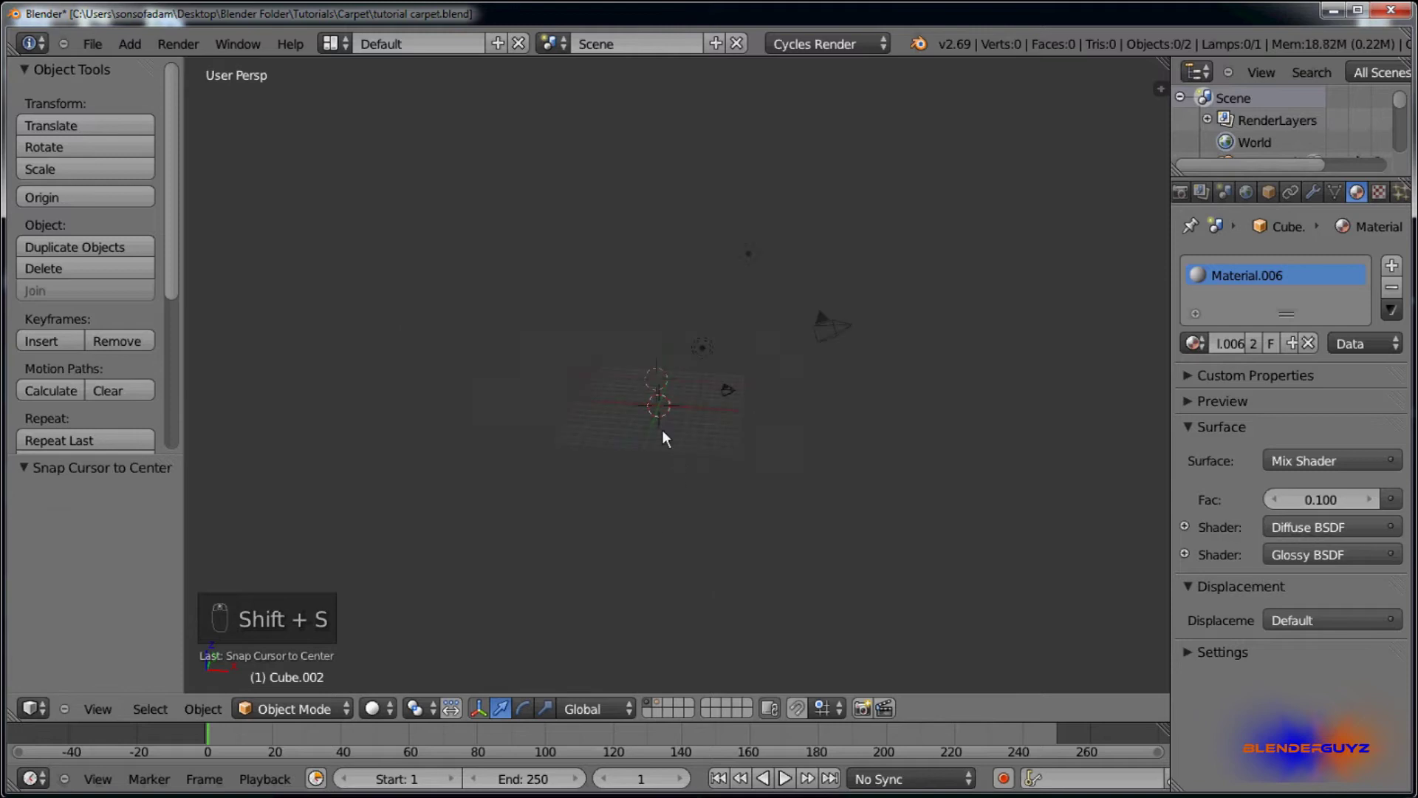
key("shift+a")
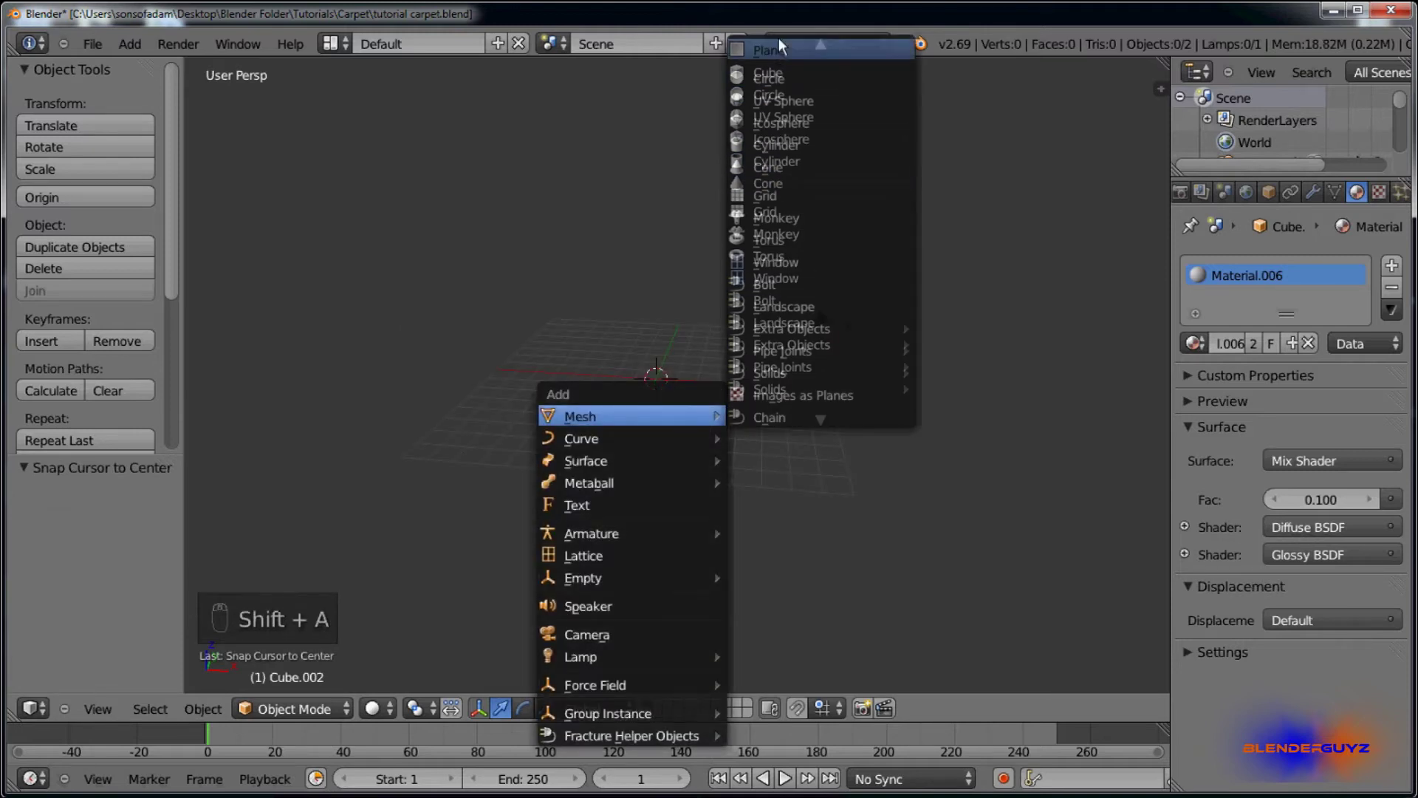
key("shift+a")
key("s")
left_click(763, 596)
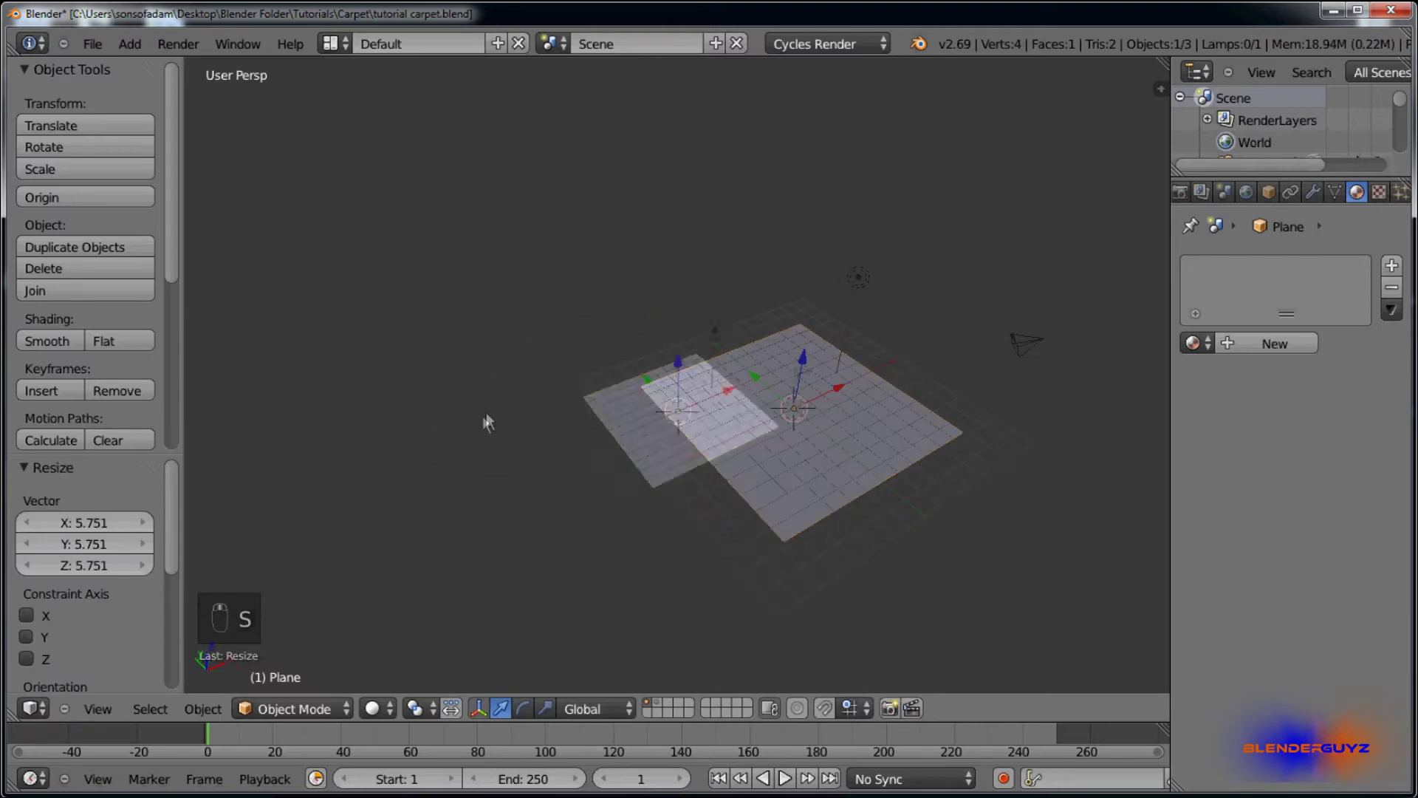
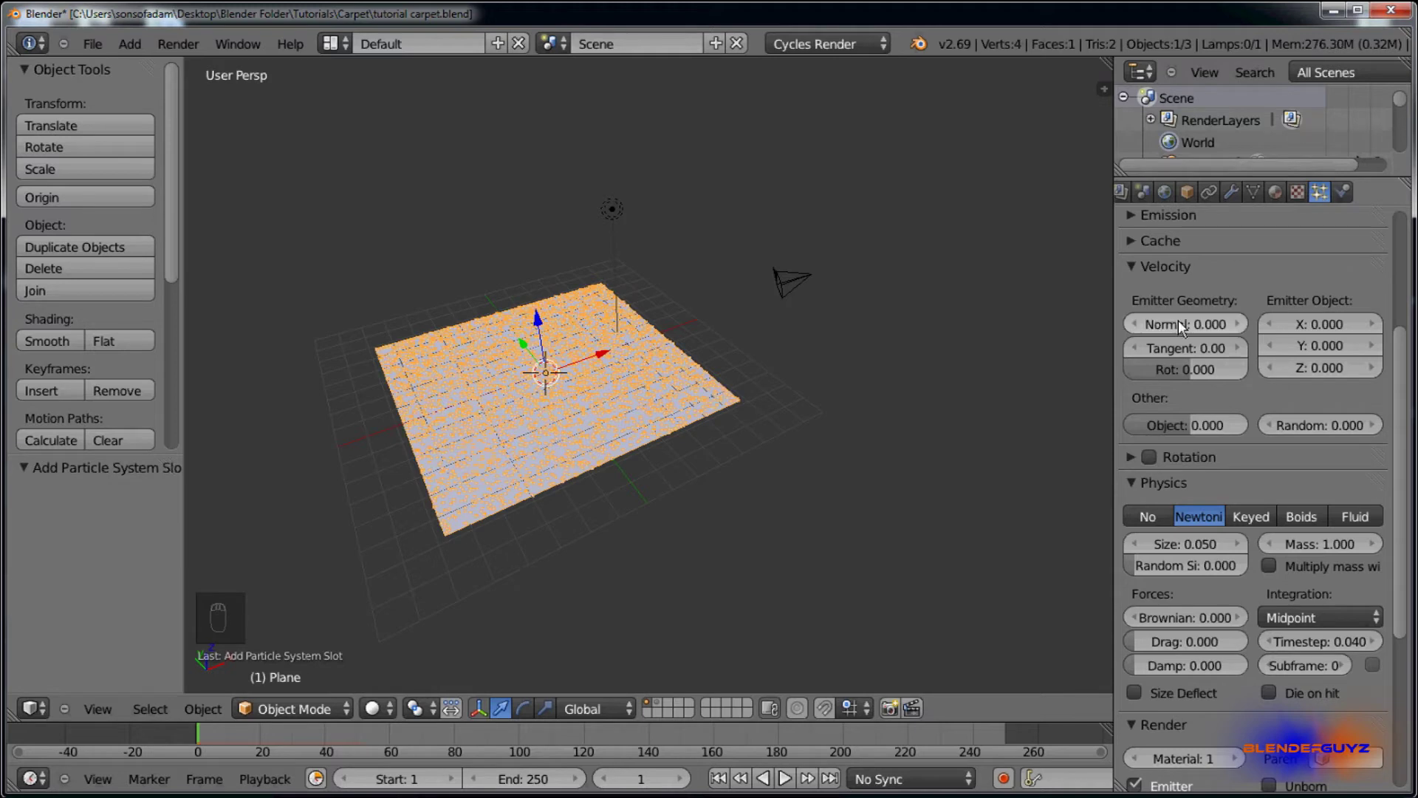
Step: Orbit close to the carpet's edge to check the tiny strand copies and confirm the smaller size
left_click_drag(629, 412, 1338, 567)
left_click_drag(1338, 567, 623, 404)
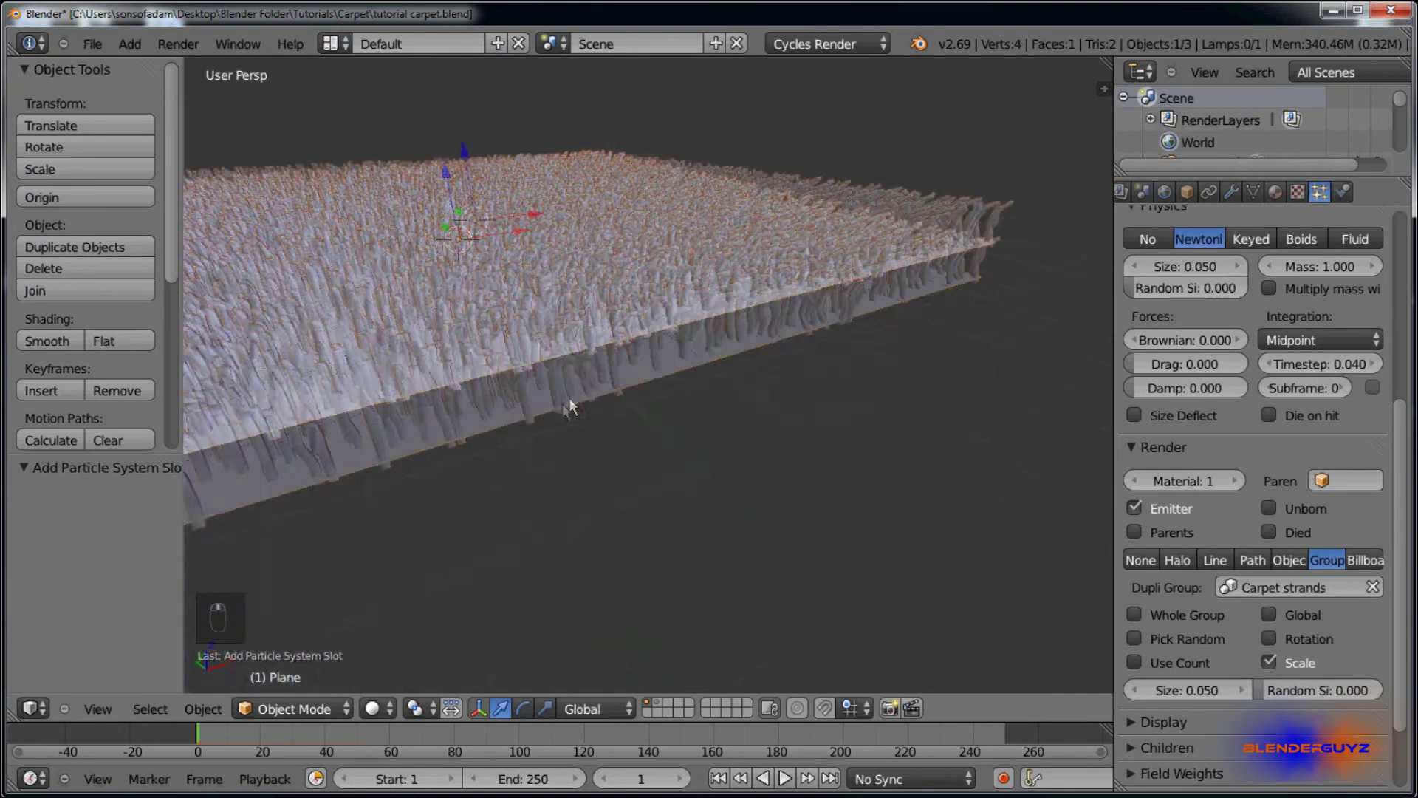
middle_click(586, 417)
middle_click(600, 419)
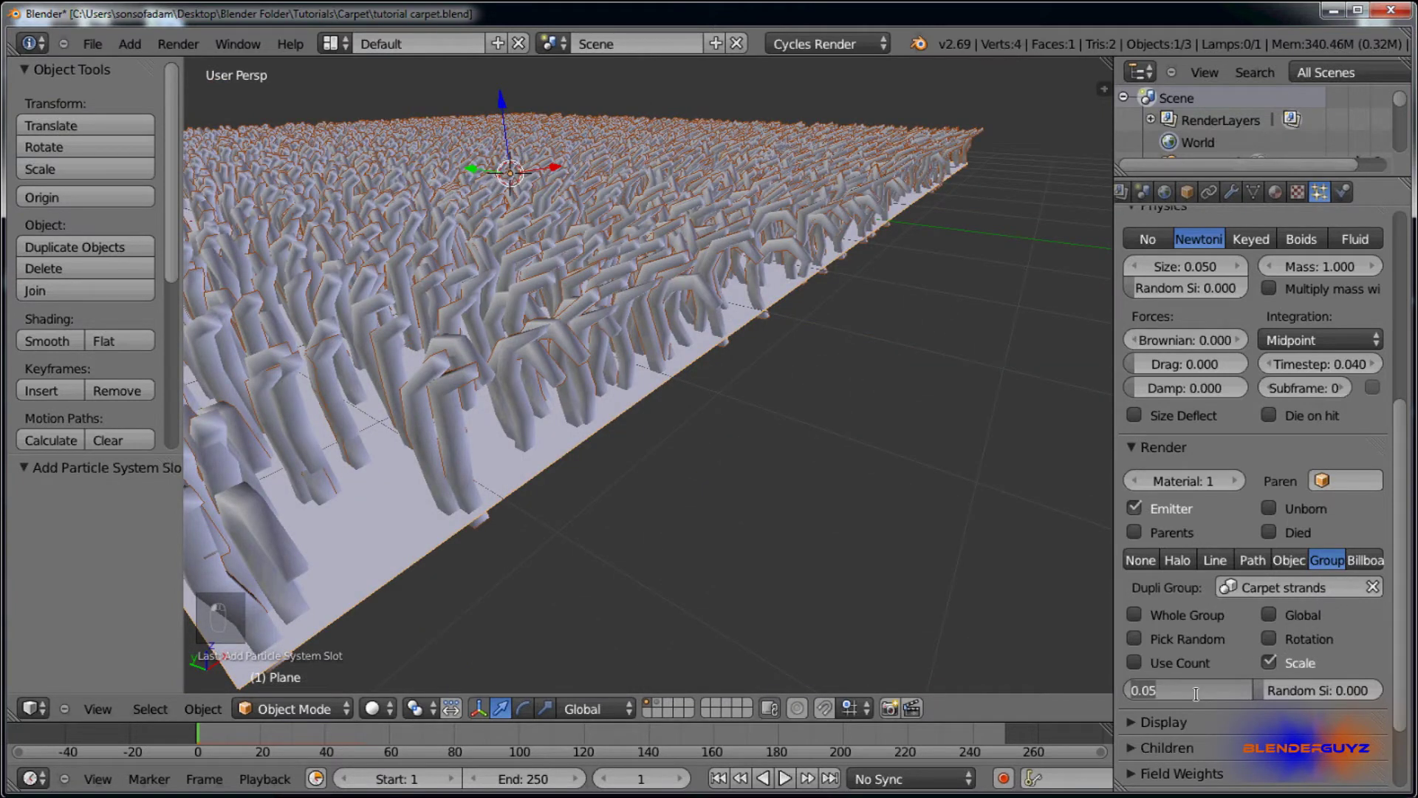
key("KP_0")
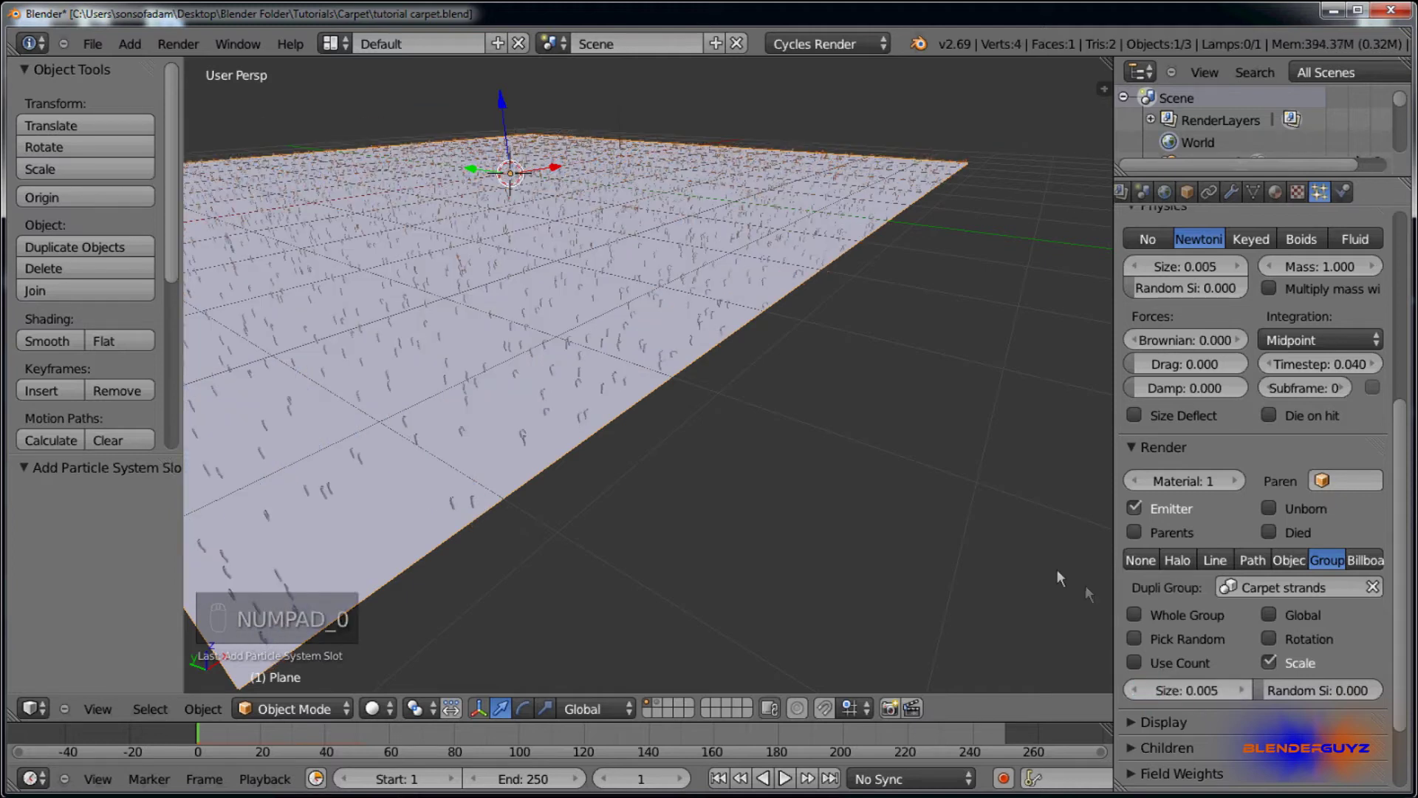
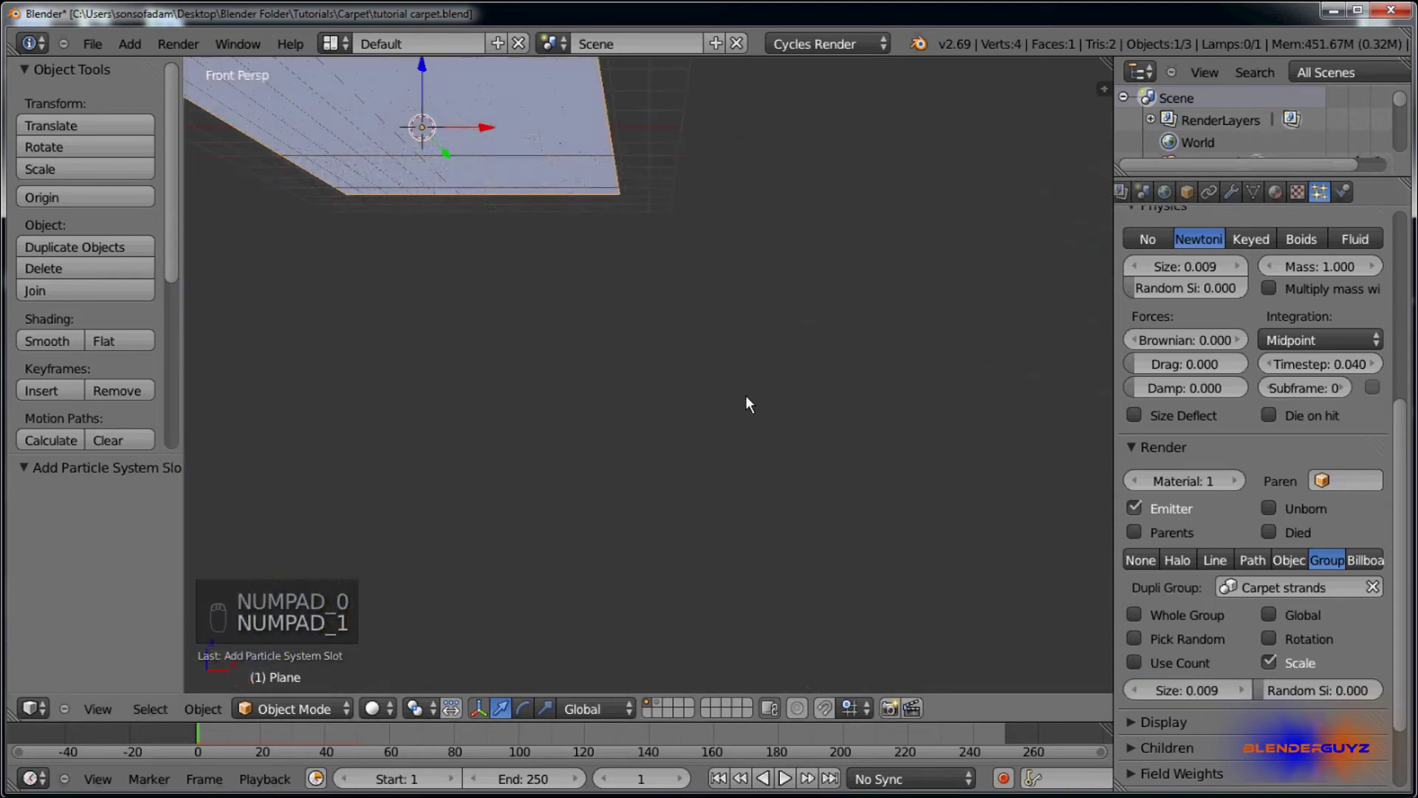
Step: Orbit and zoom in across the carpet to view the strands closely
key("KP_5")
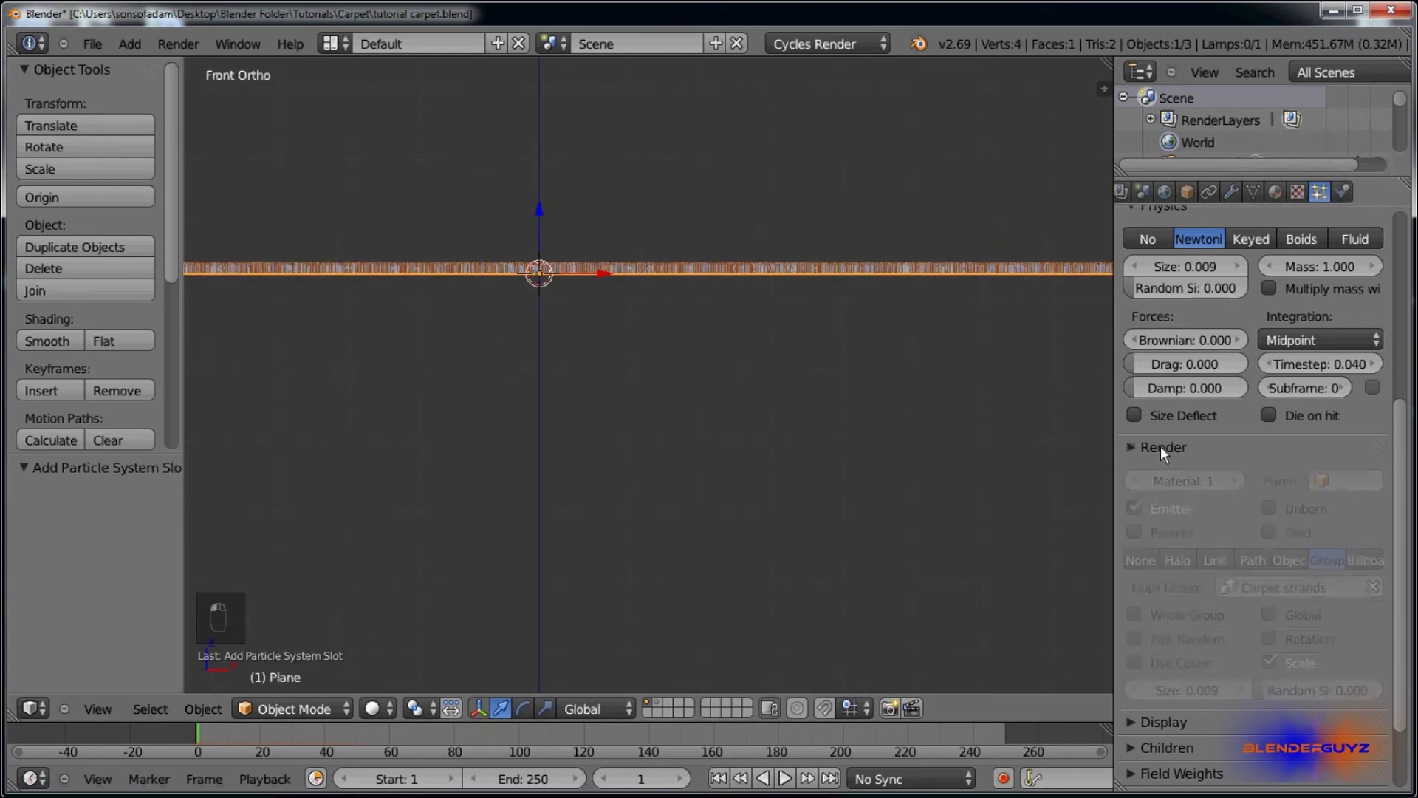
left_click_drag(1163, 336, 1169, 312)
left_click_drag(1169, 311, 1164, 385)
left_click_drag(1164, 385, 1135, 331)
left_click_drag(1163, 303, 1181, 380)
Step: Set the particle rotation phase to 0.062 and phase randomness to 0.178, then inspect the result
left_click_drag(758, 295, 760, 267)
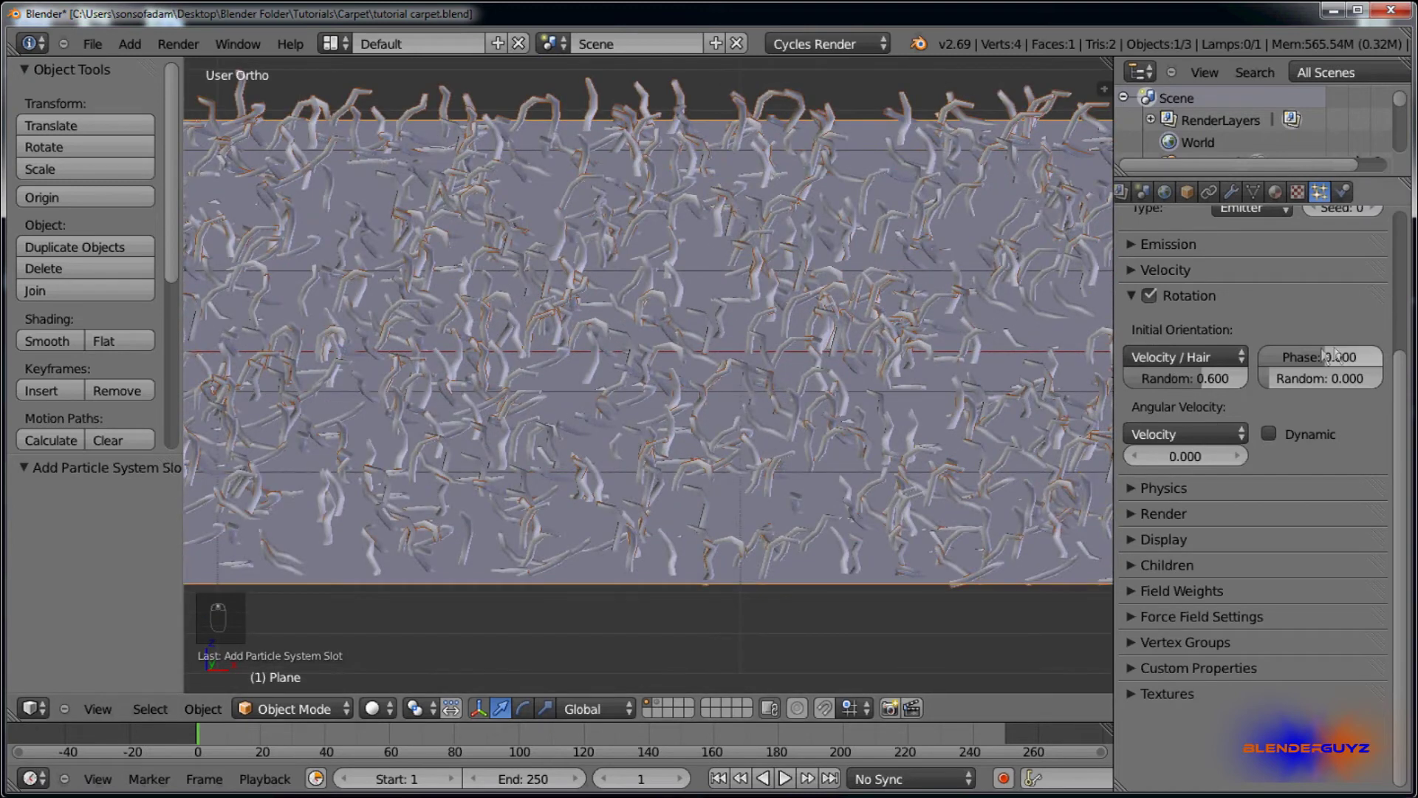
left_click(1335, 358)
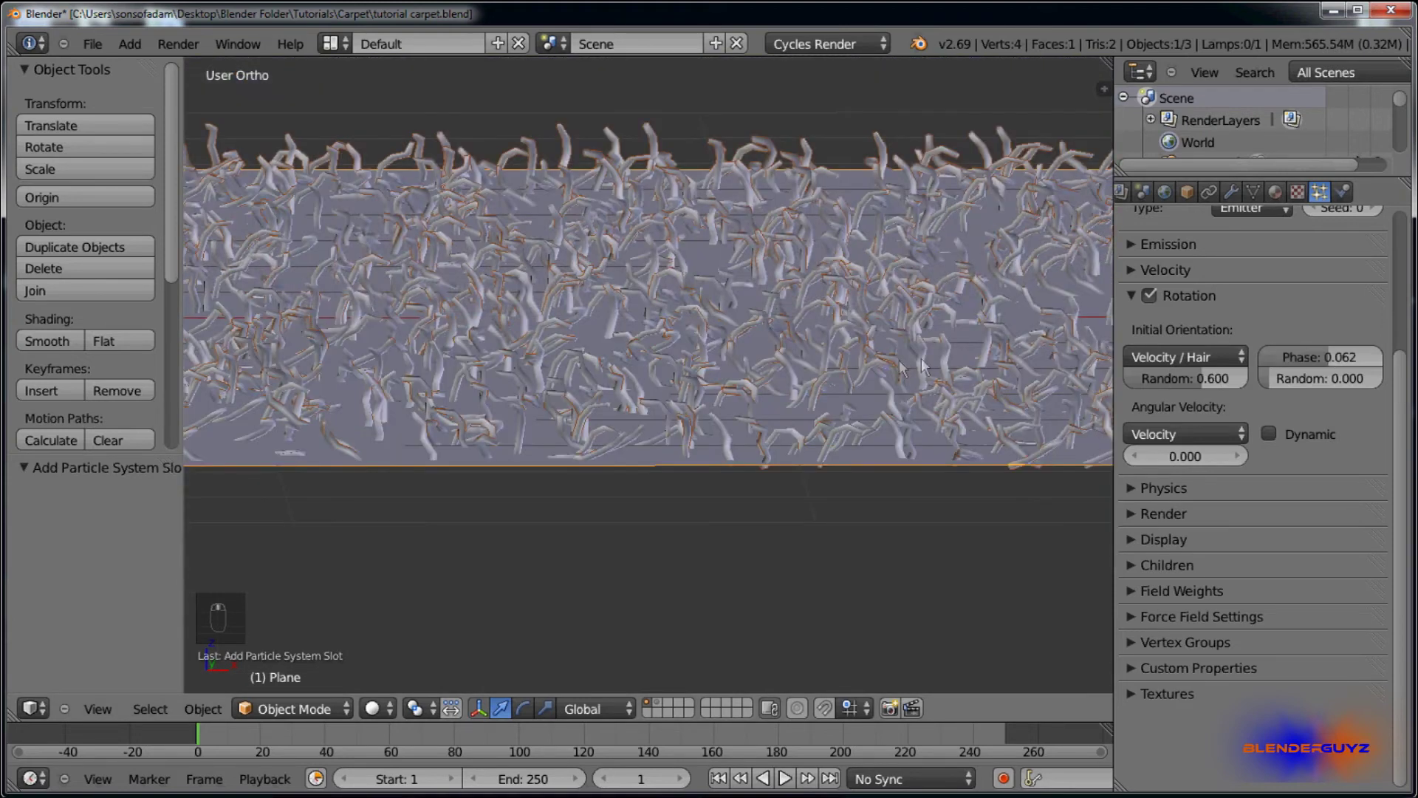
left_click_drag(1286, 389, 1281, 449)
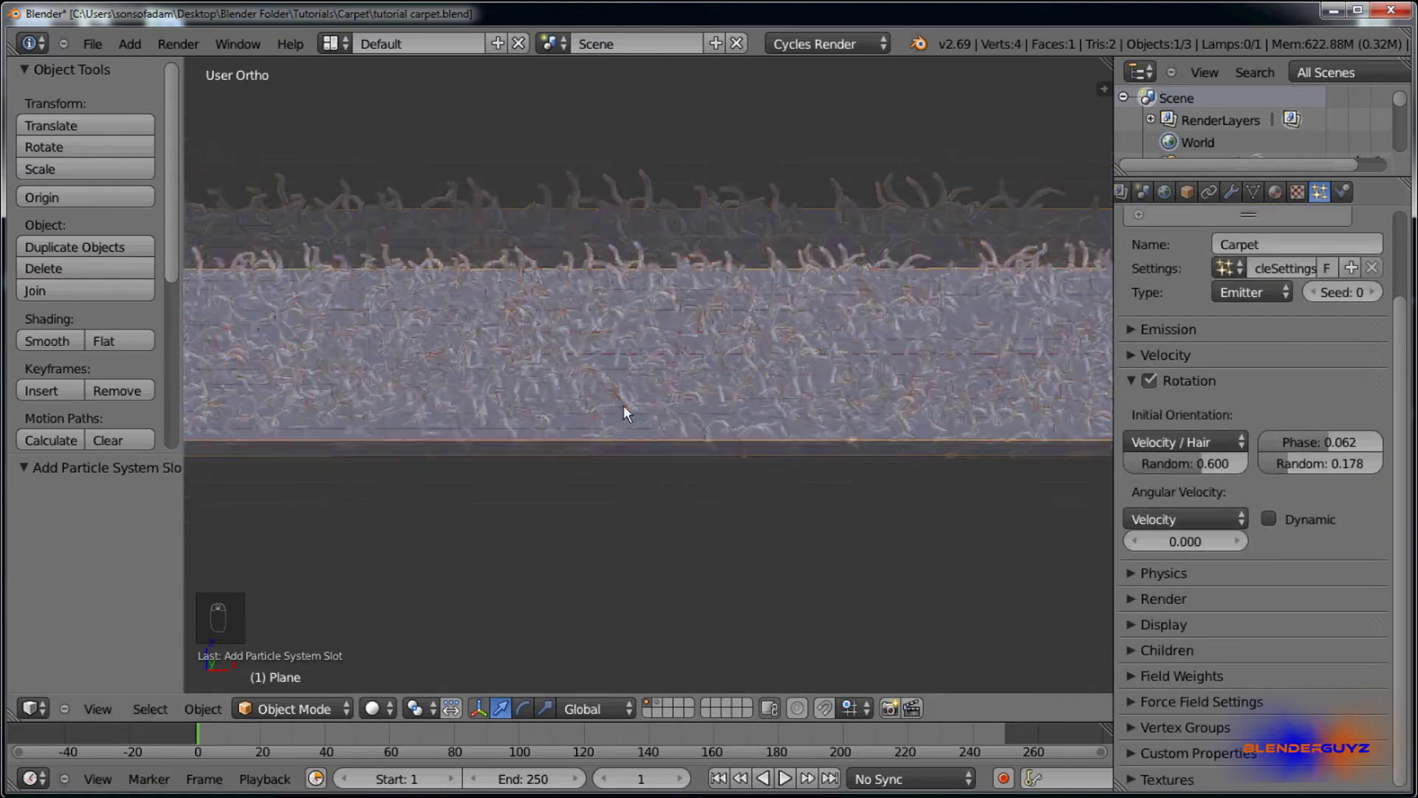
middle_click(675, 403)
middle_click(684, 409)
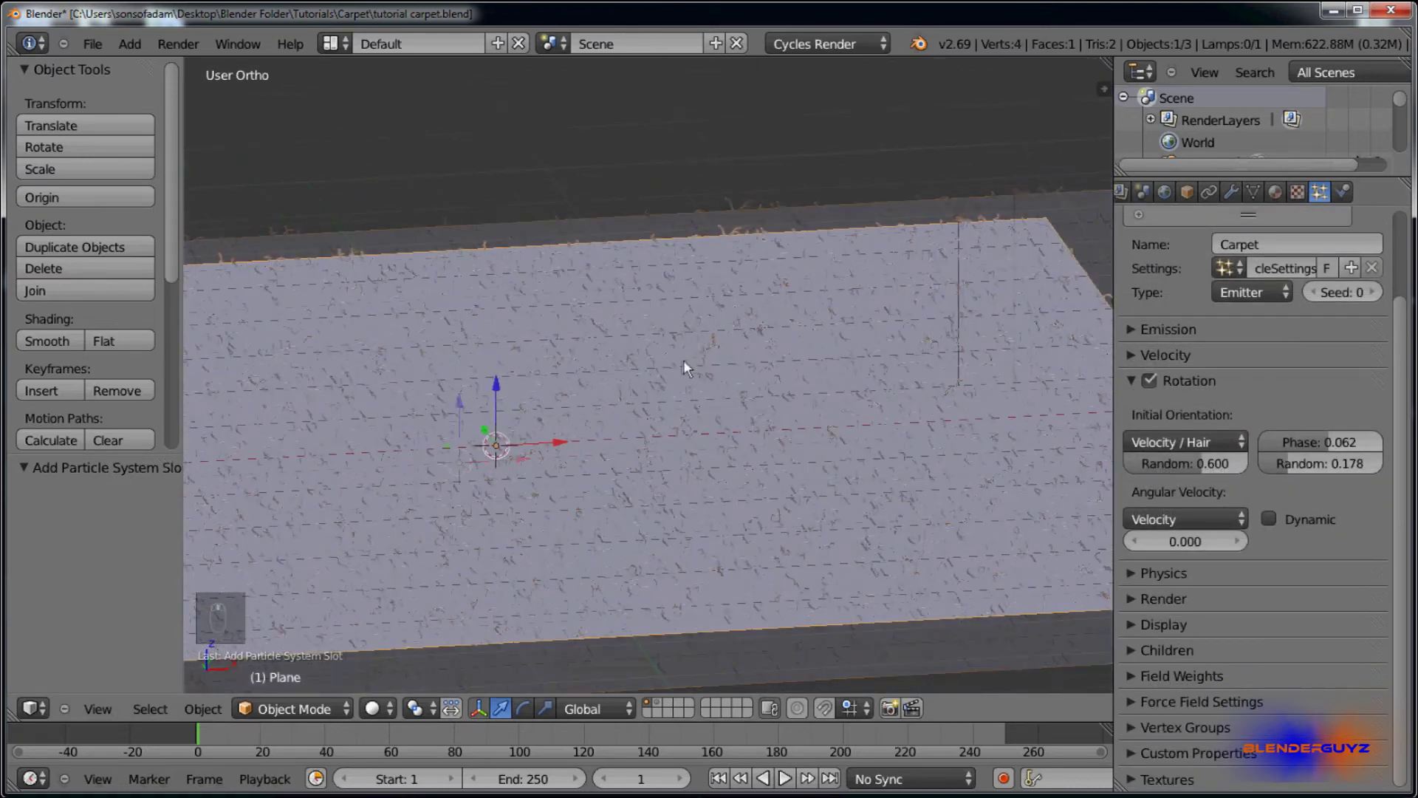
middle_click(735, 417)
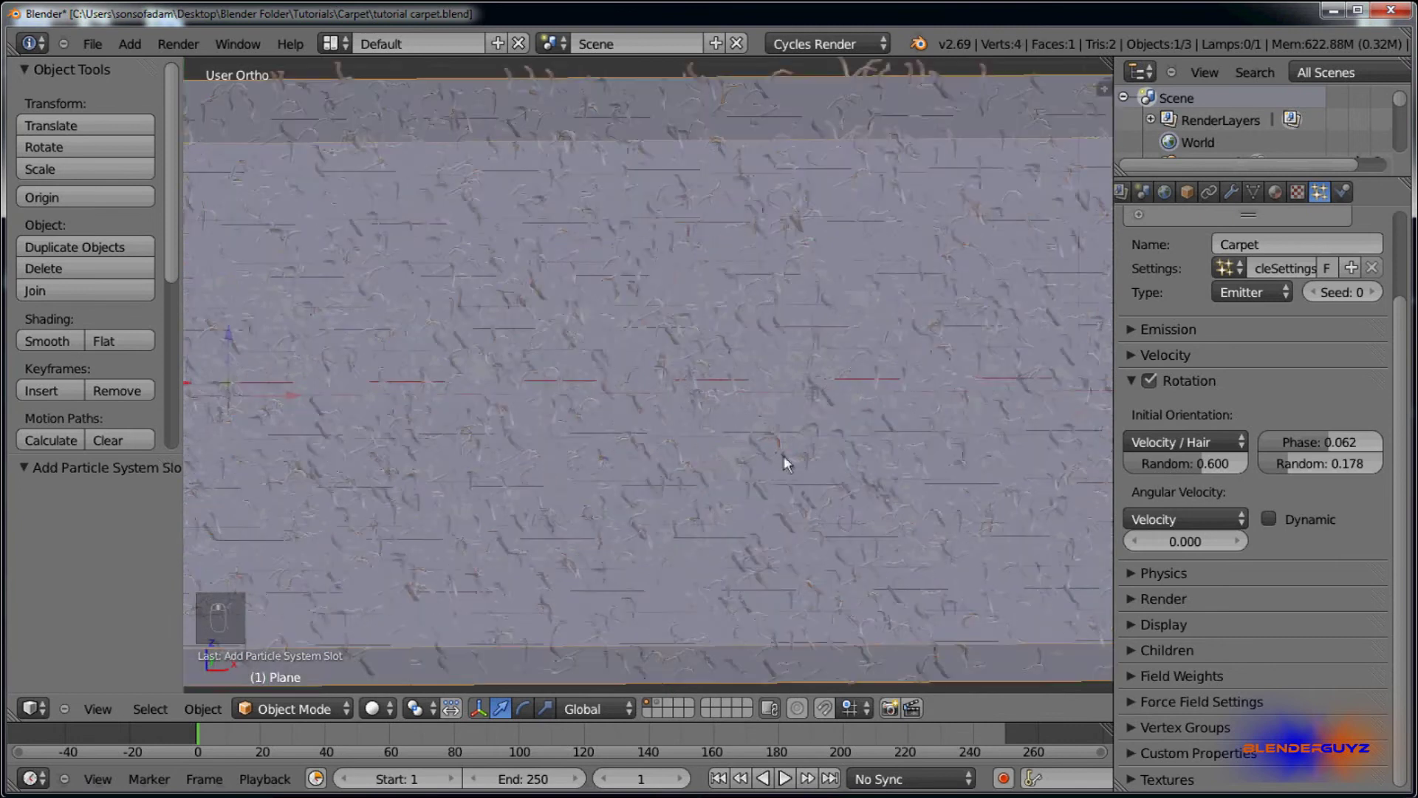
Step: In front view, raise Initial Orientation Random from 0.600 to 0.654
key("KP_1")
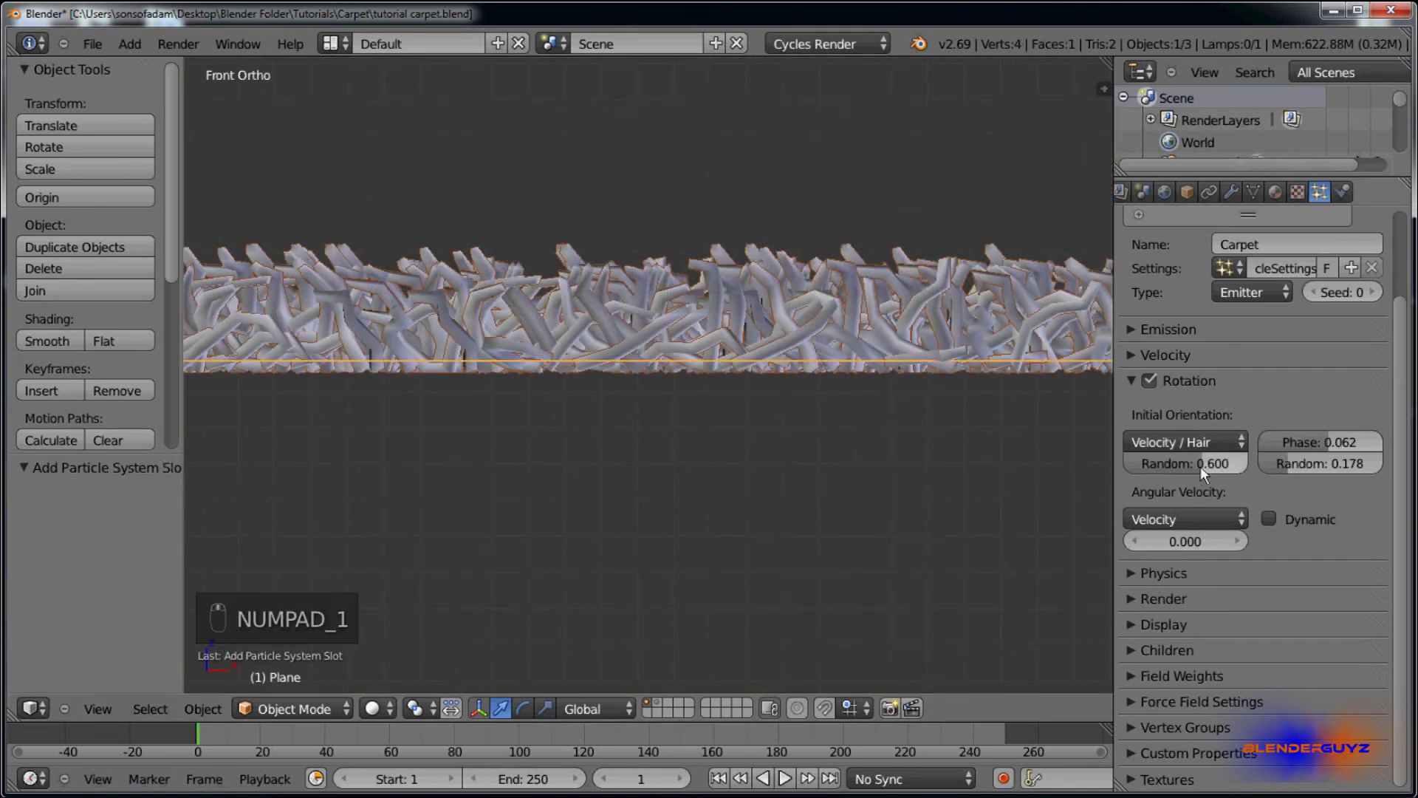
left_click(1209, 473)
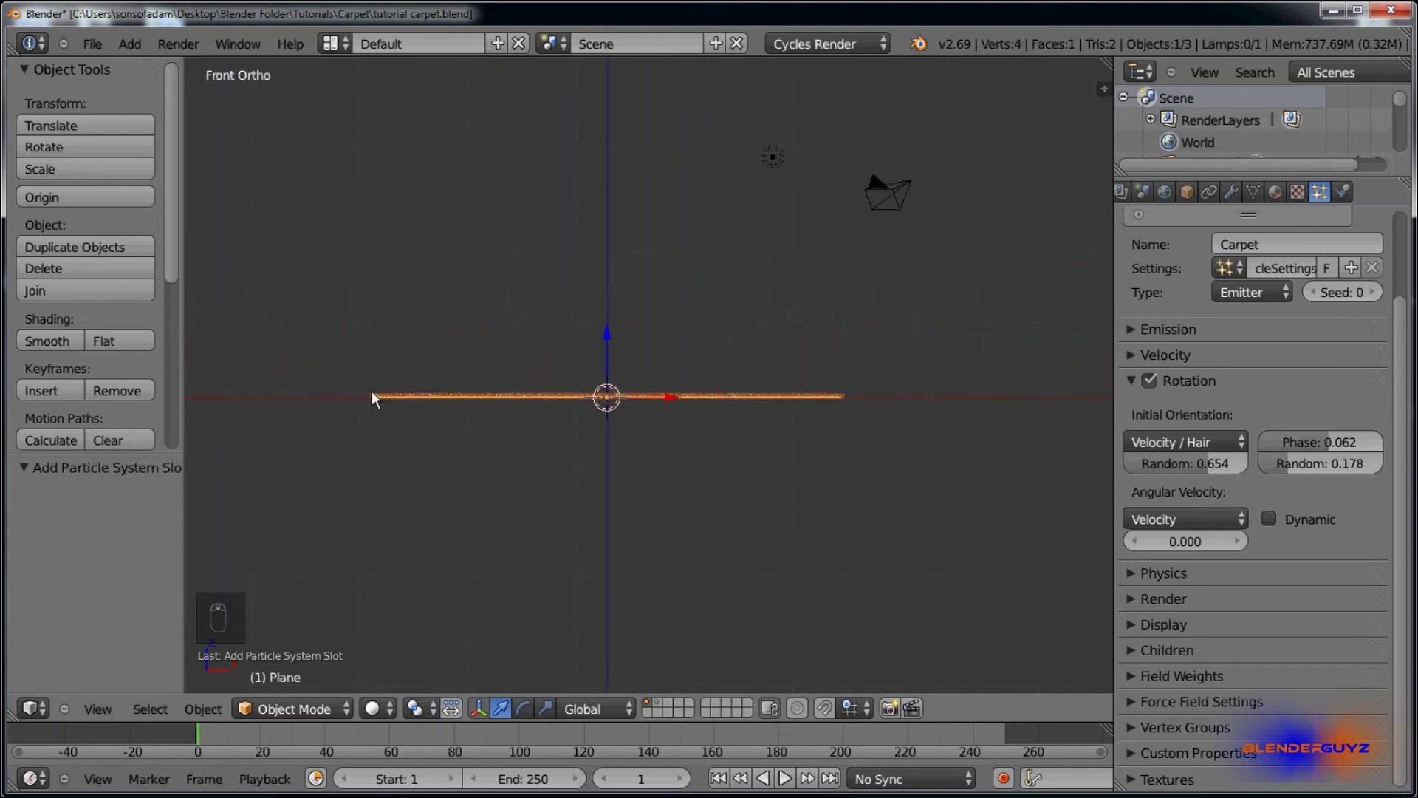
Step: Set the camera to the current view and shift it sideways along X
key("ctrl+alt+KP_0")
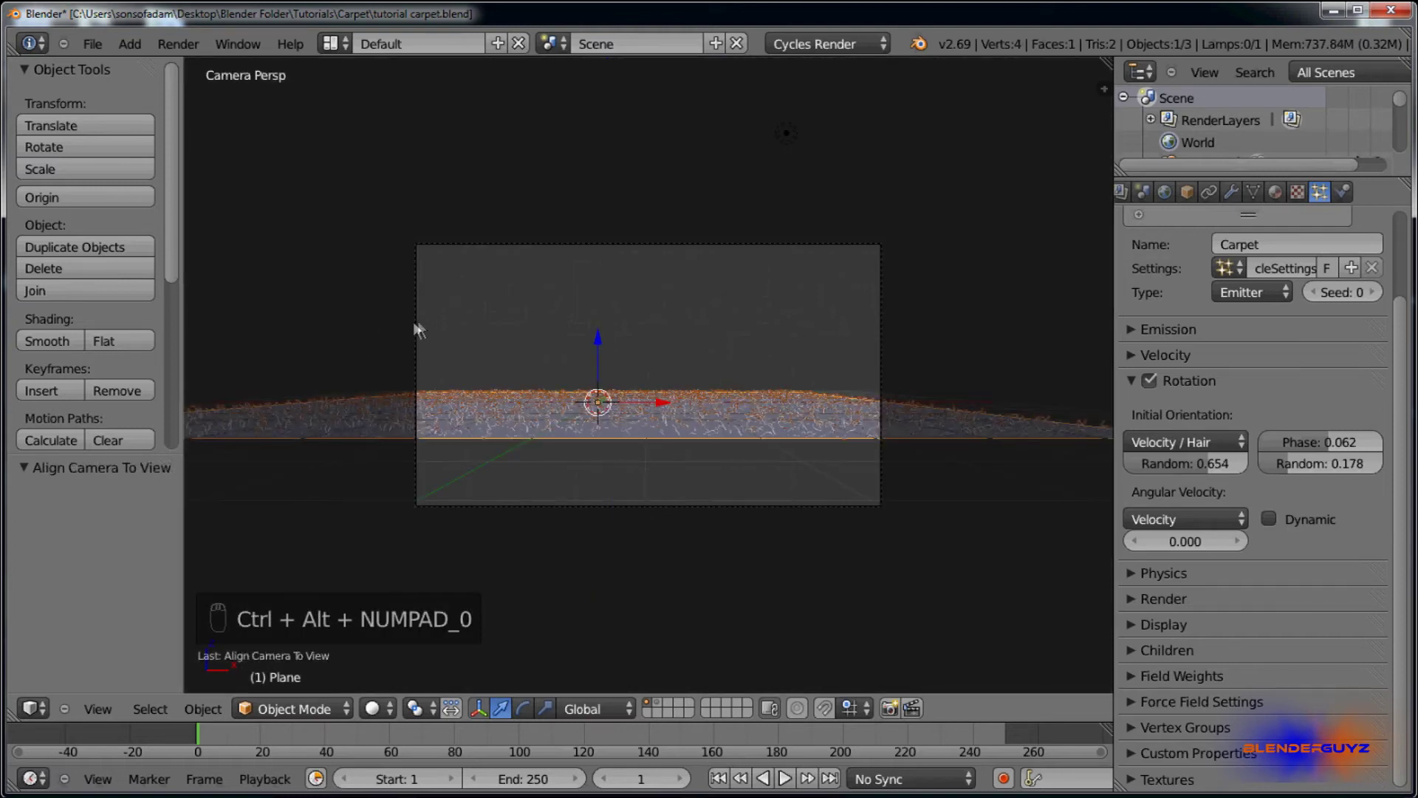
key("g")
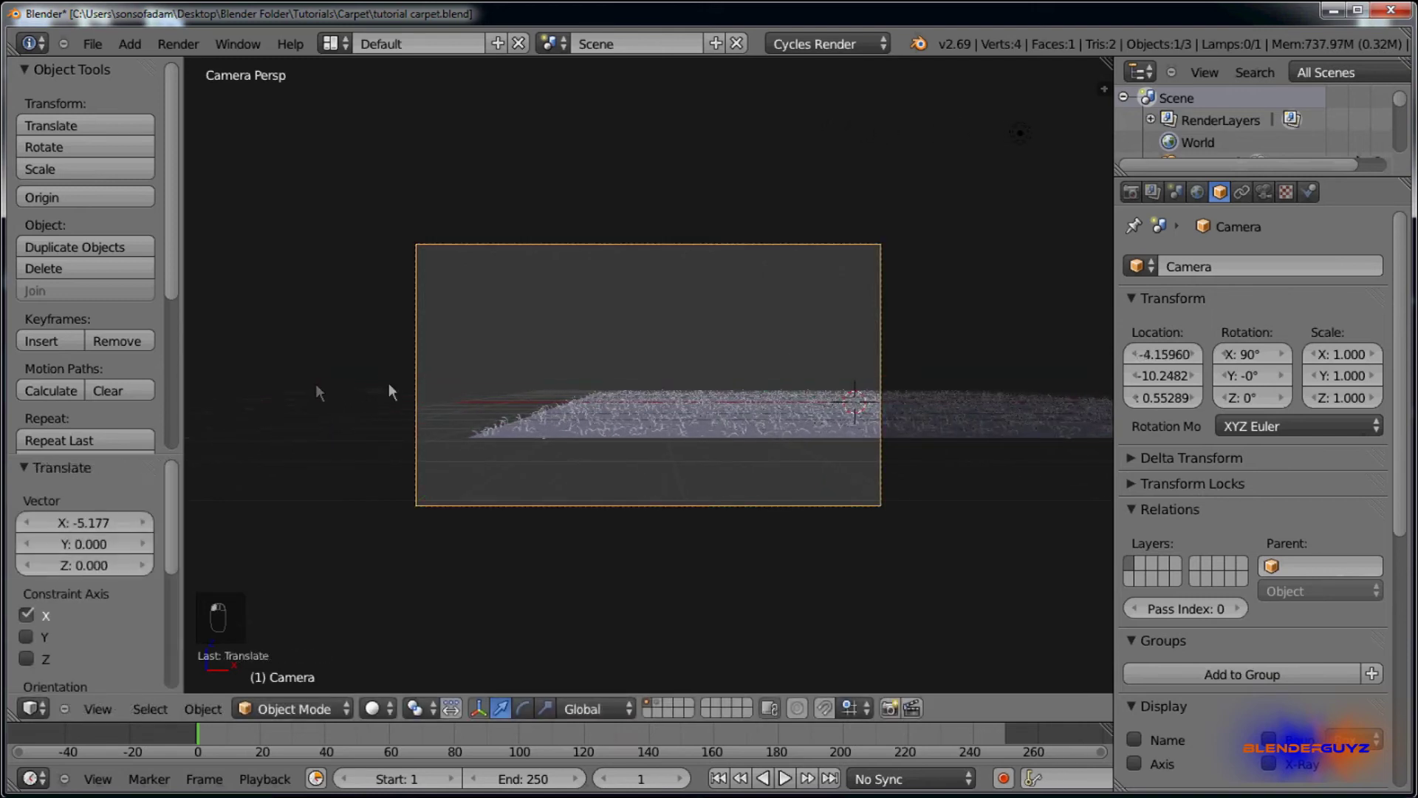
Step: Add a second plane and scale it up about 2.38 times
key("shift+a")
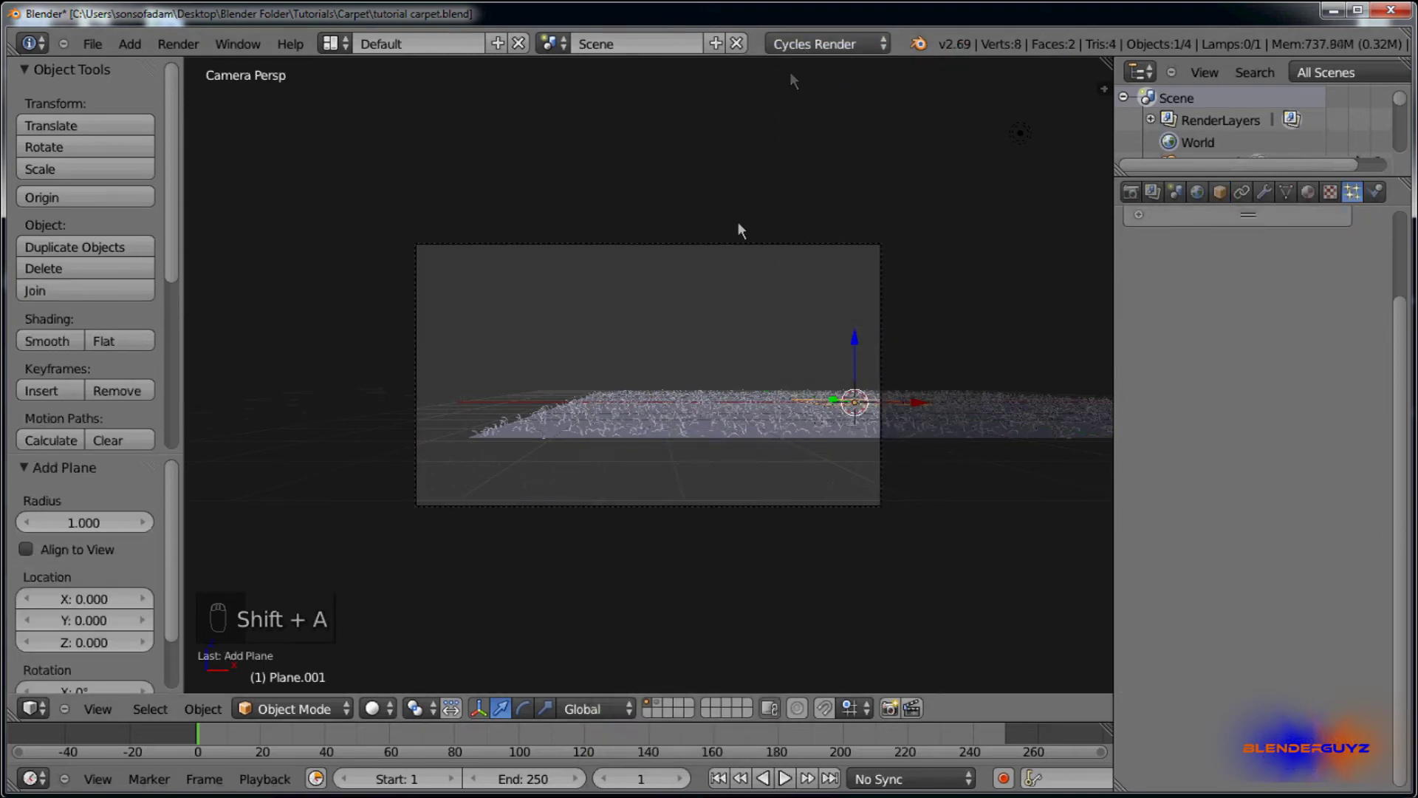
key("s")
key("s")
key("s")
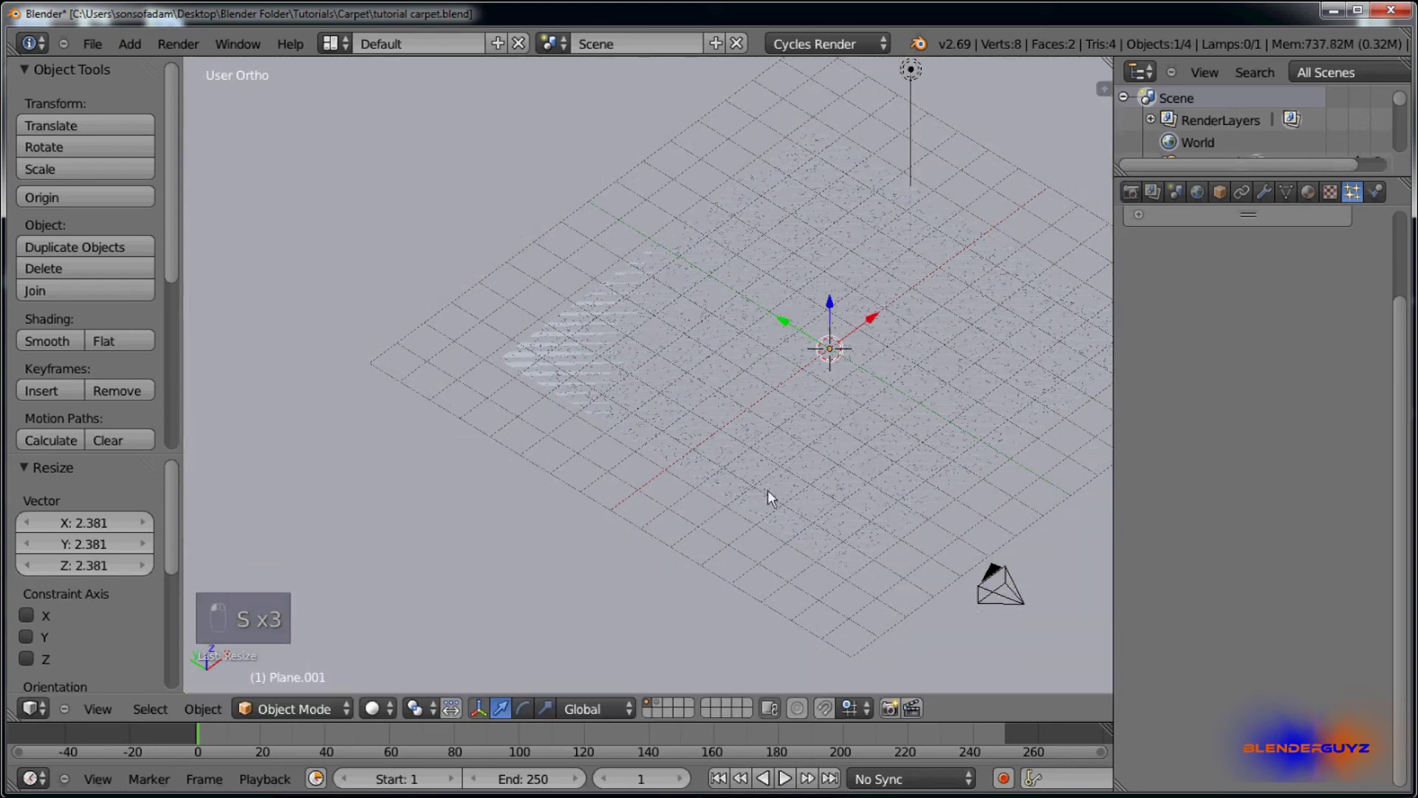
left_click(772, 497)
Step: In side view, enter Edit Mode and select only the plane's back edge
key("KP_1")
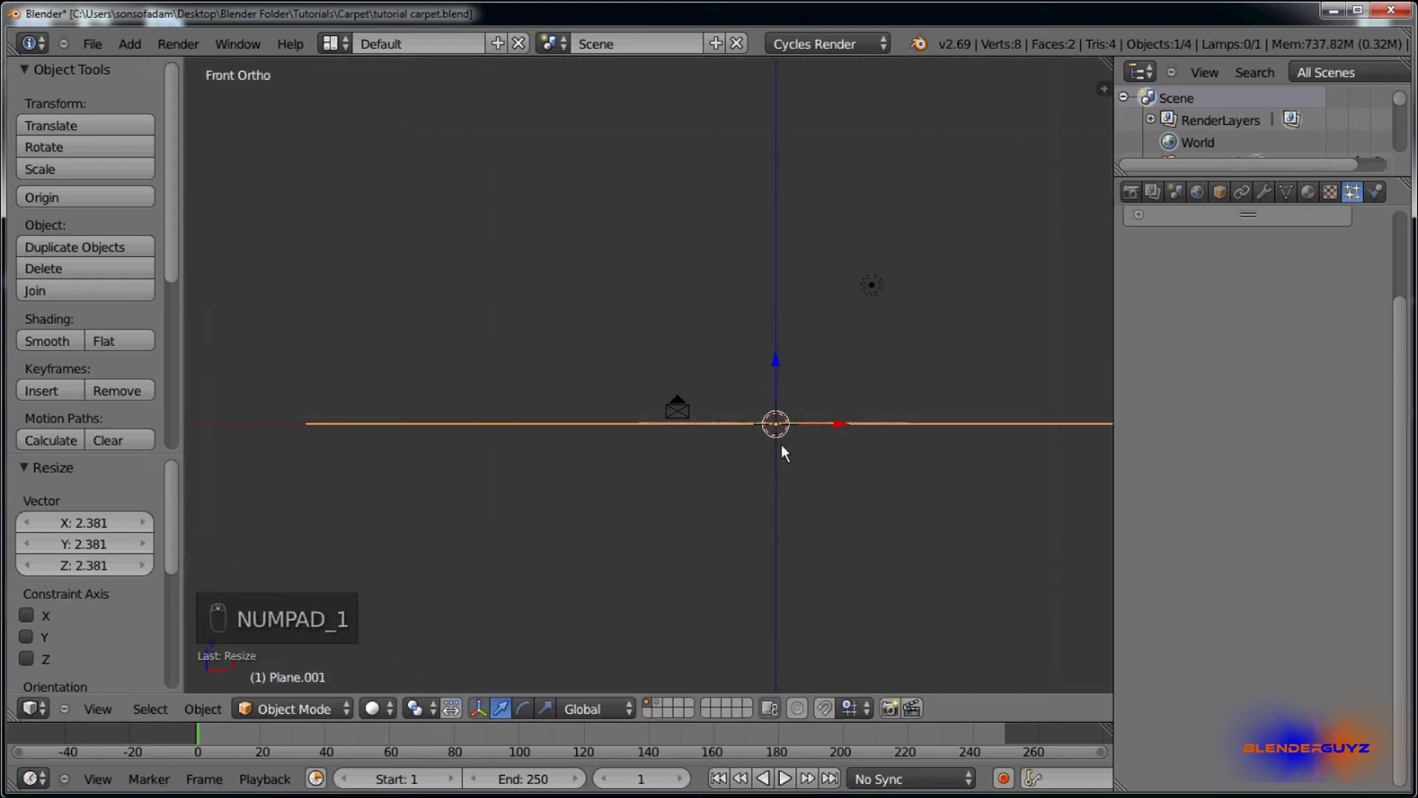
key("KP_1")
key("KP_3")
key("KP_3")
key("ctrl+KP_3")
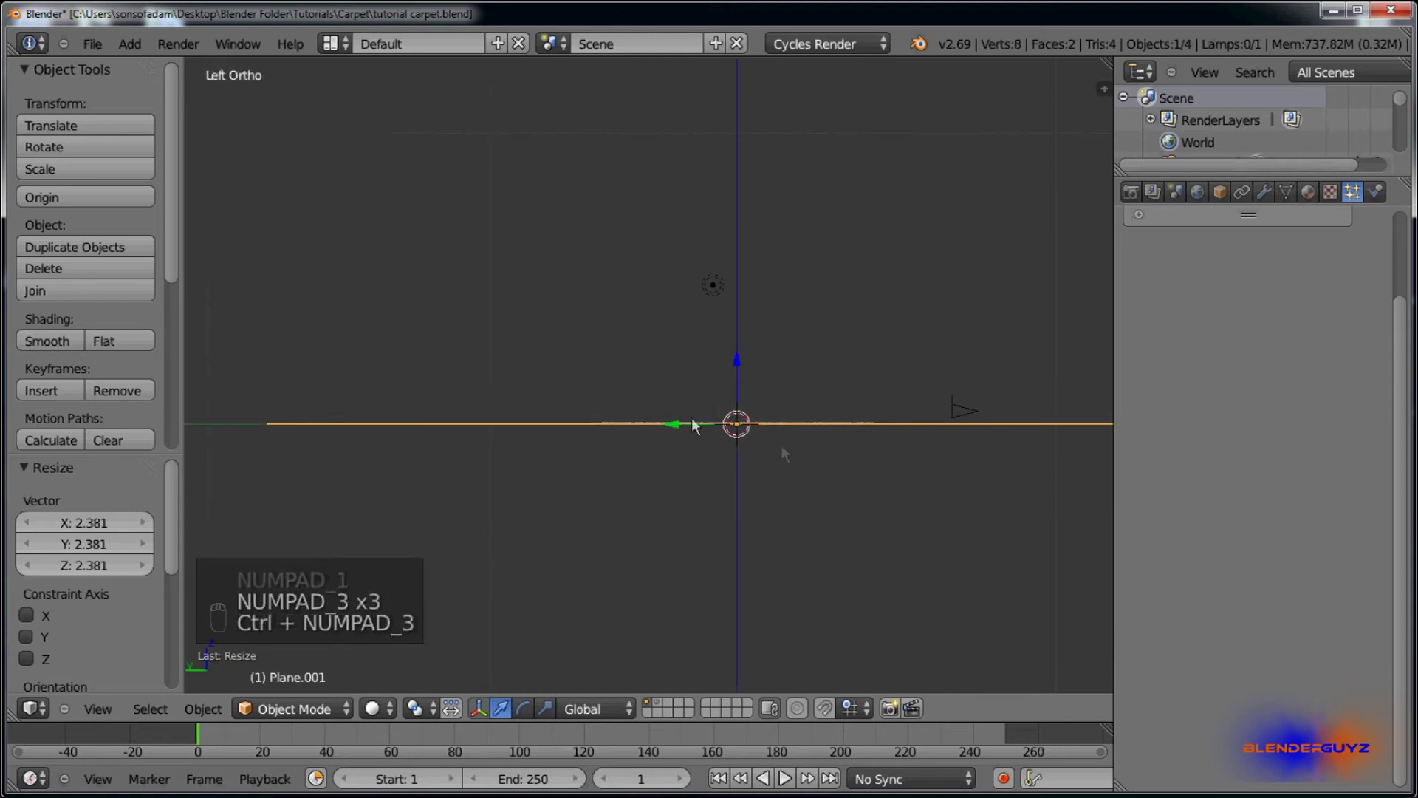
key("Tab")
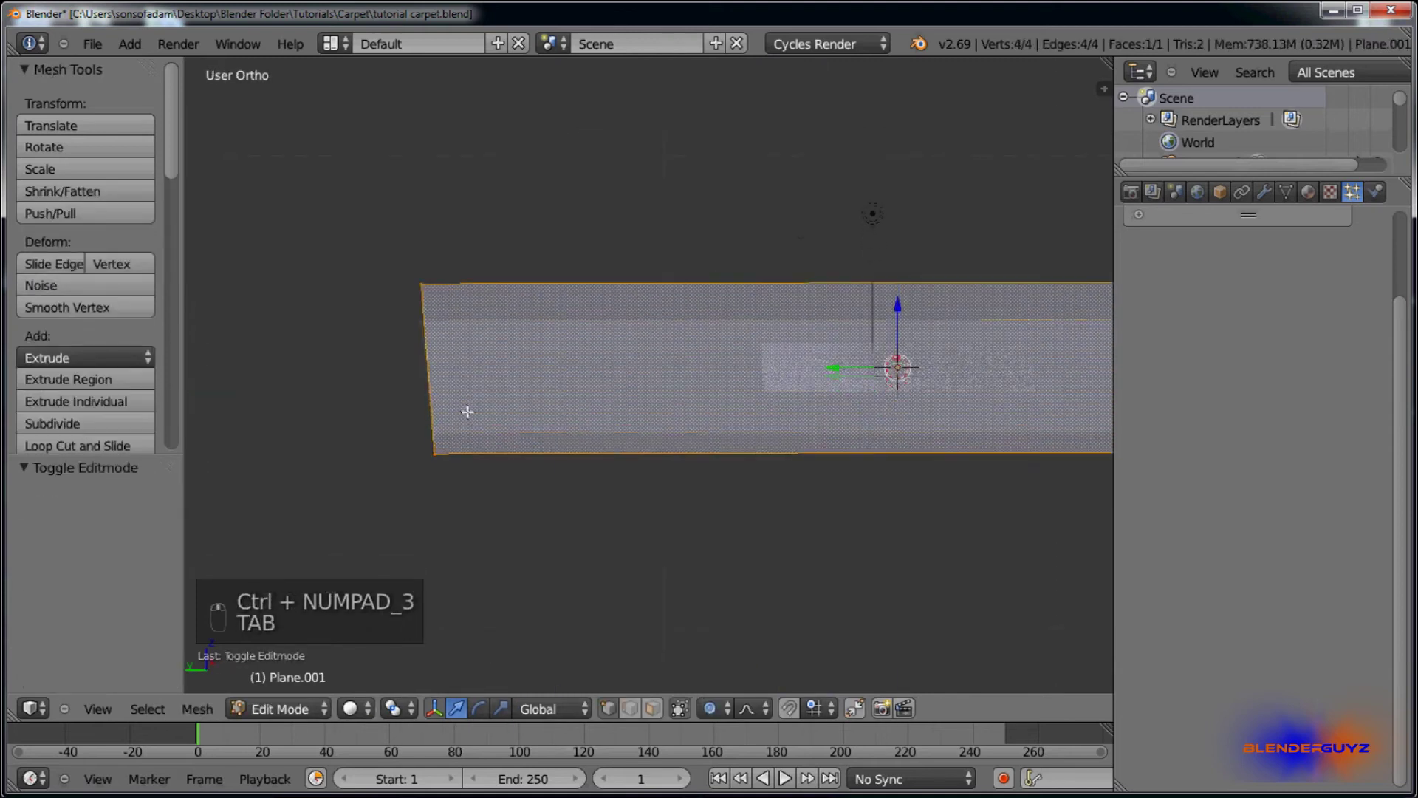
key("Tab")
key("a")
key("b")
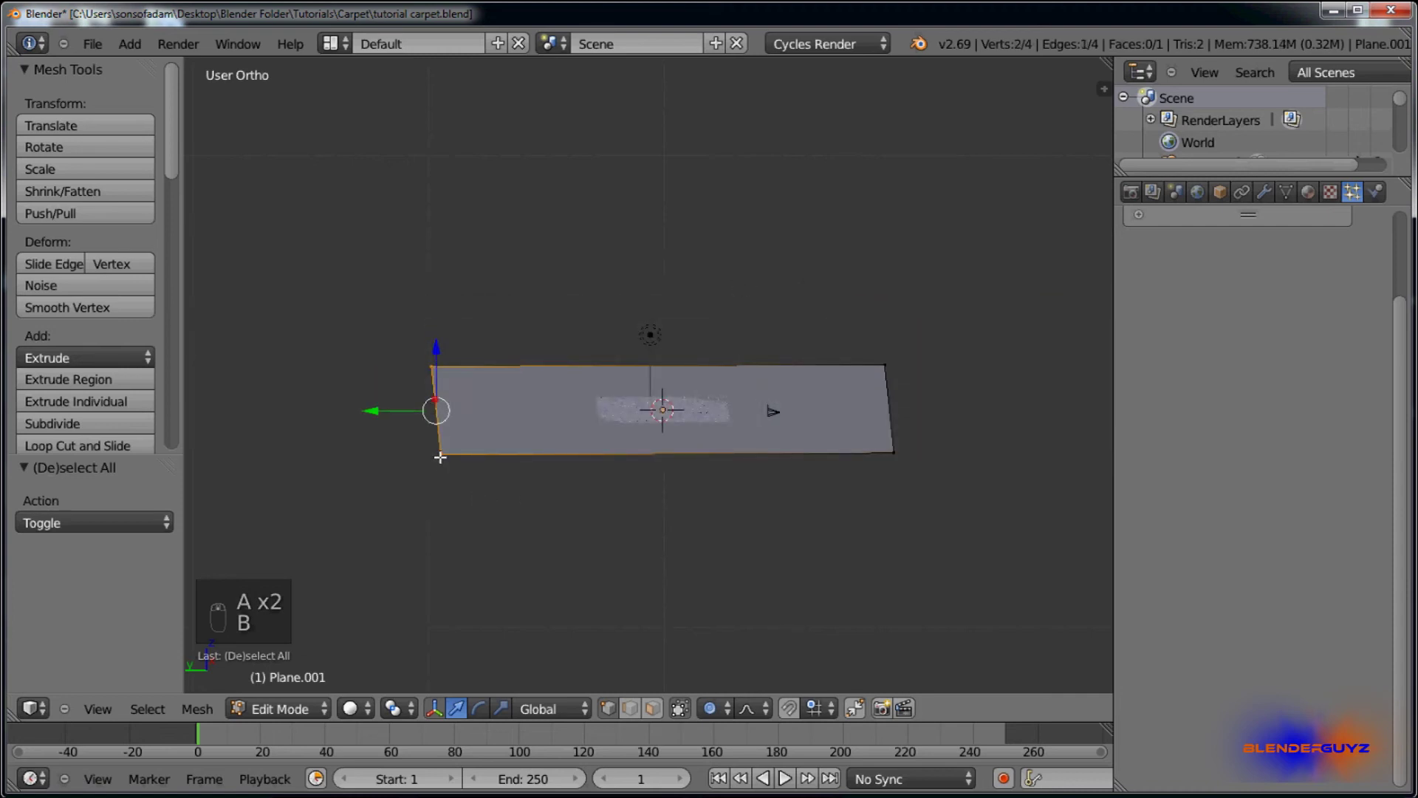
key("ctrl+KP_3")
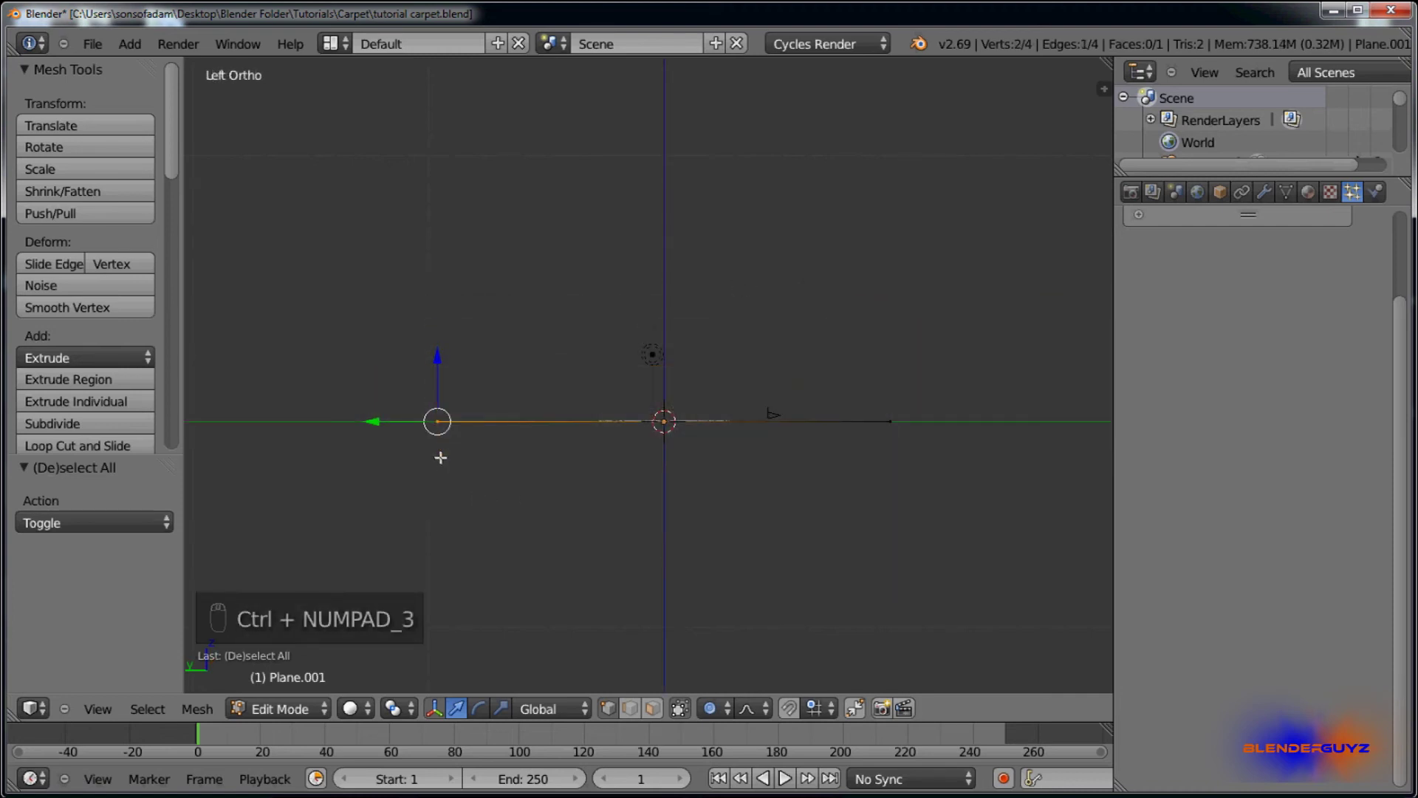
Step: Extrude the back edge repeatedly, tilting each segment to curve the backdrop upward
key("e")
key("e")
key("e")
key("e")
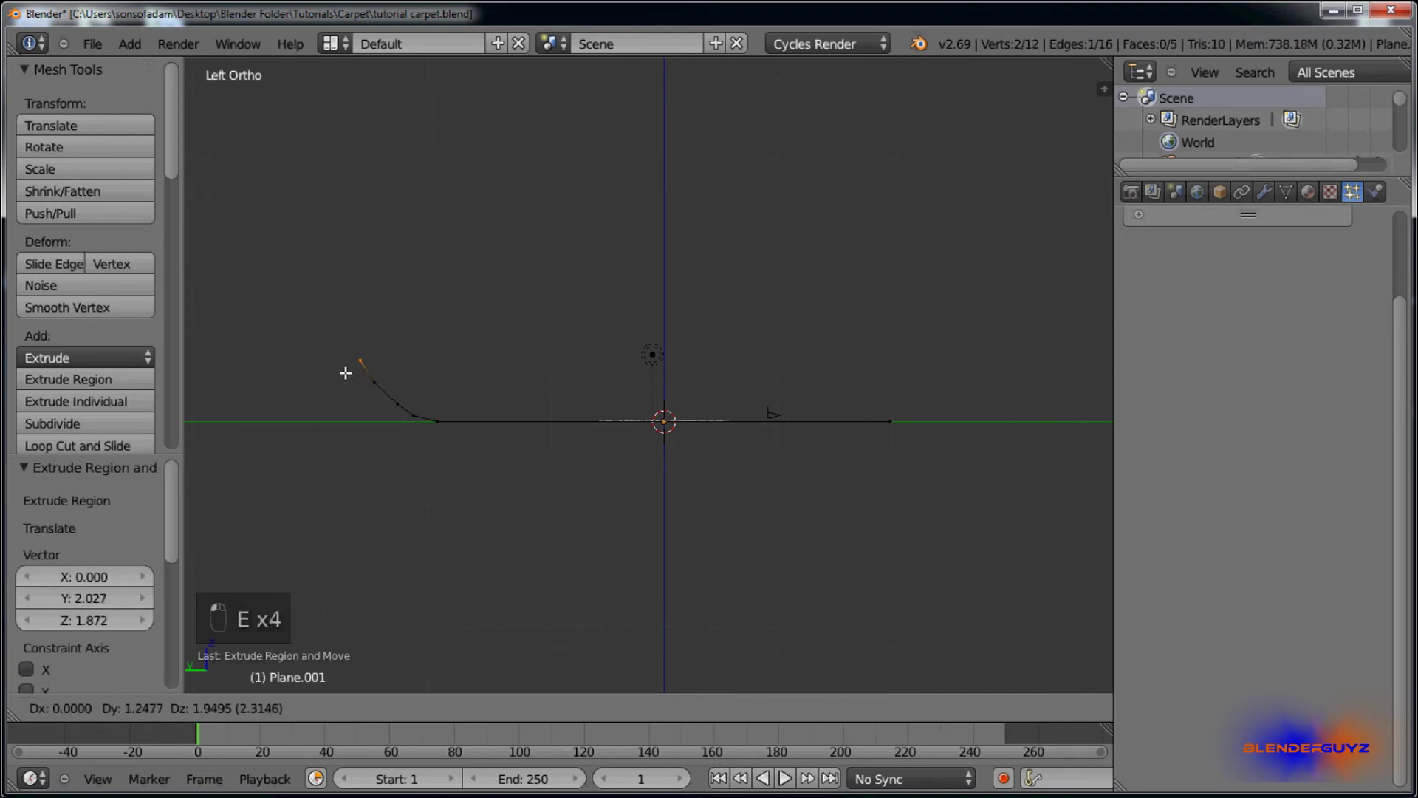
key("e")
key("e")
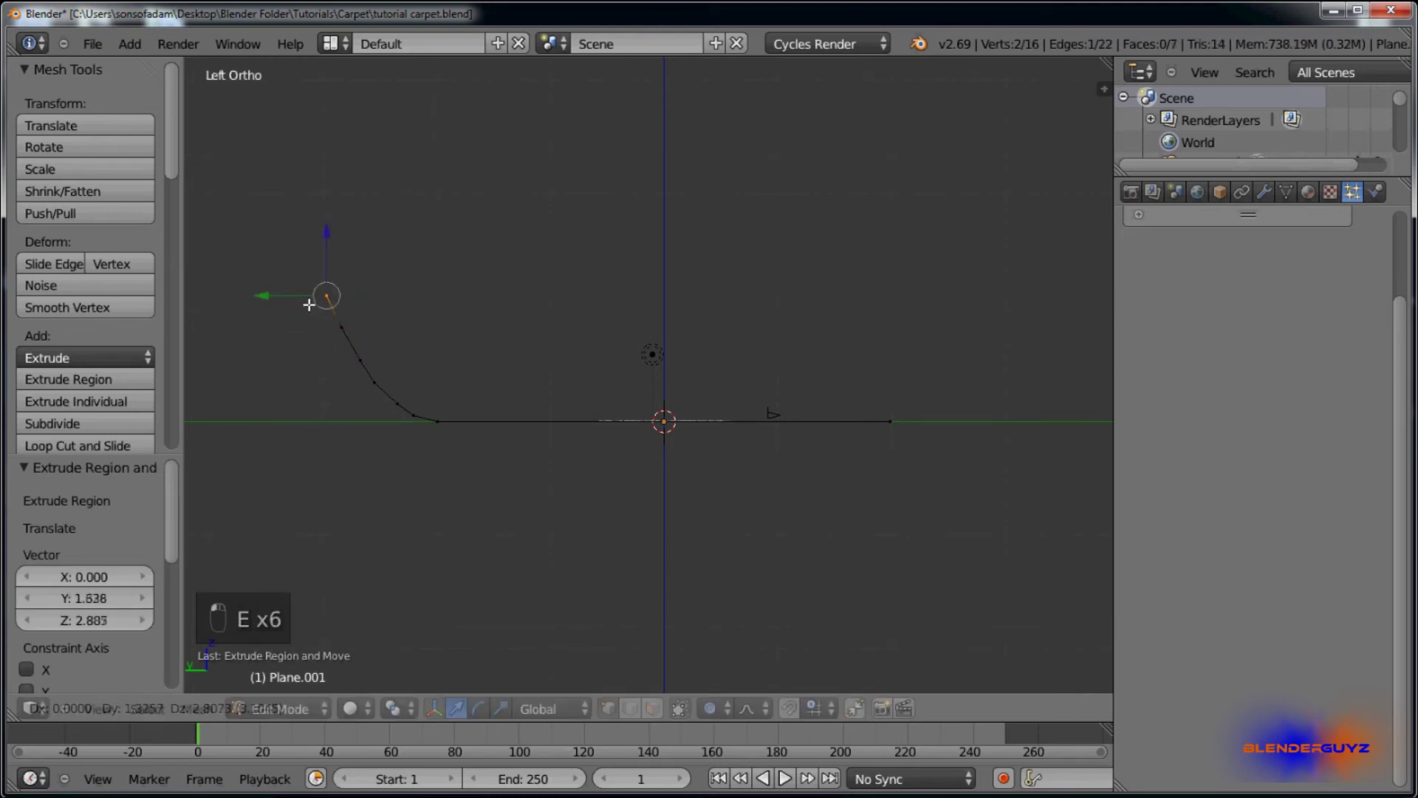
key("e")
key("e")
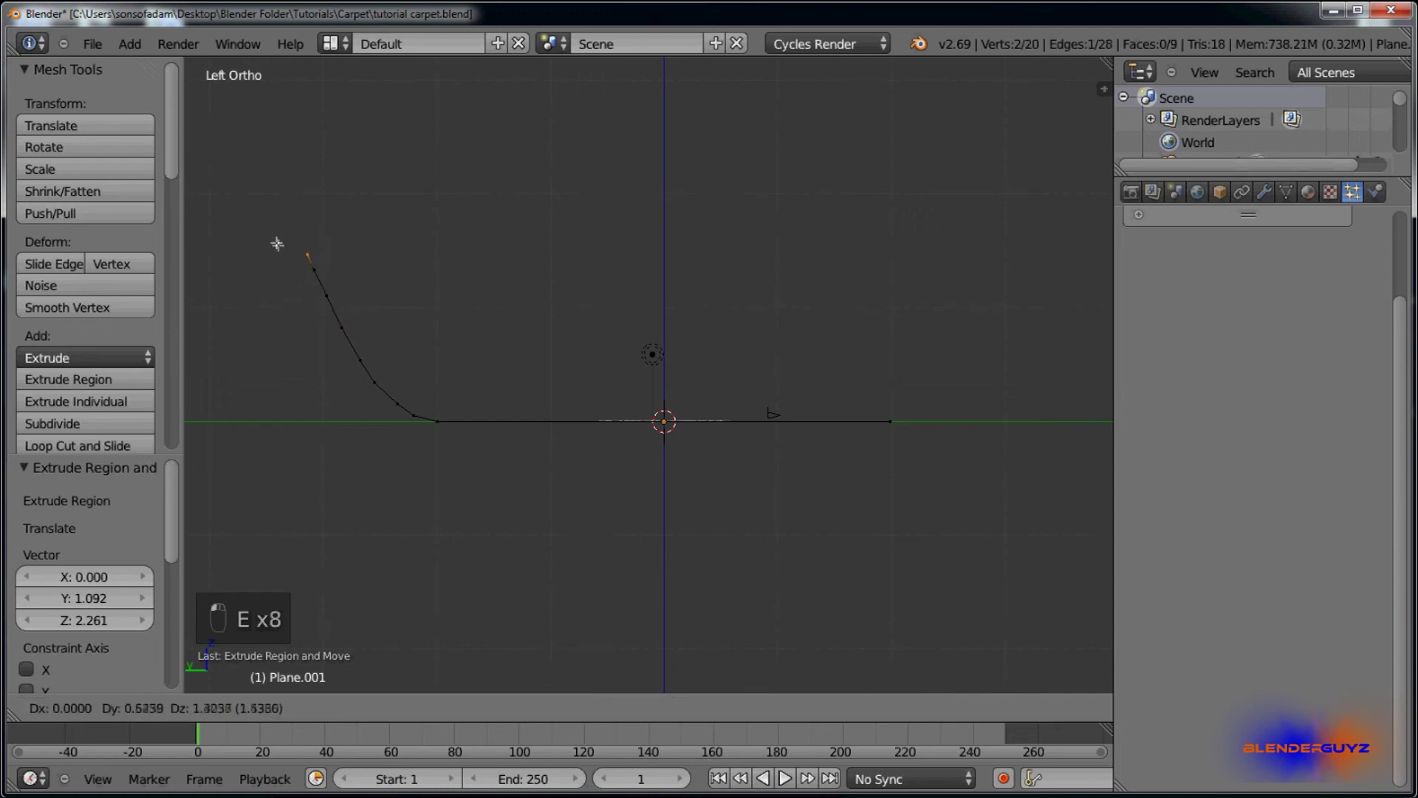
key("e")
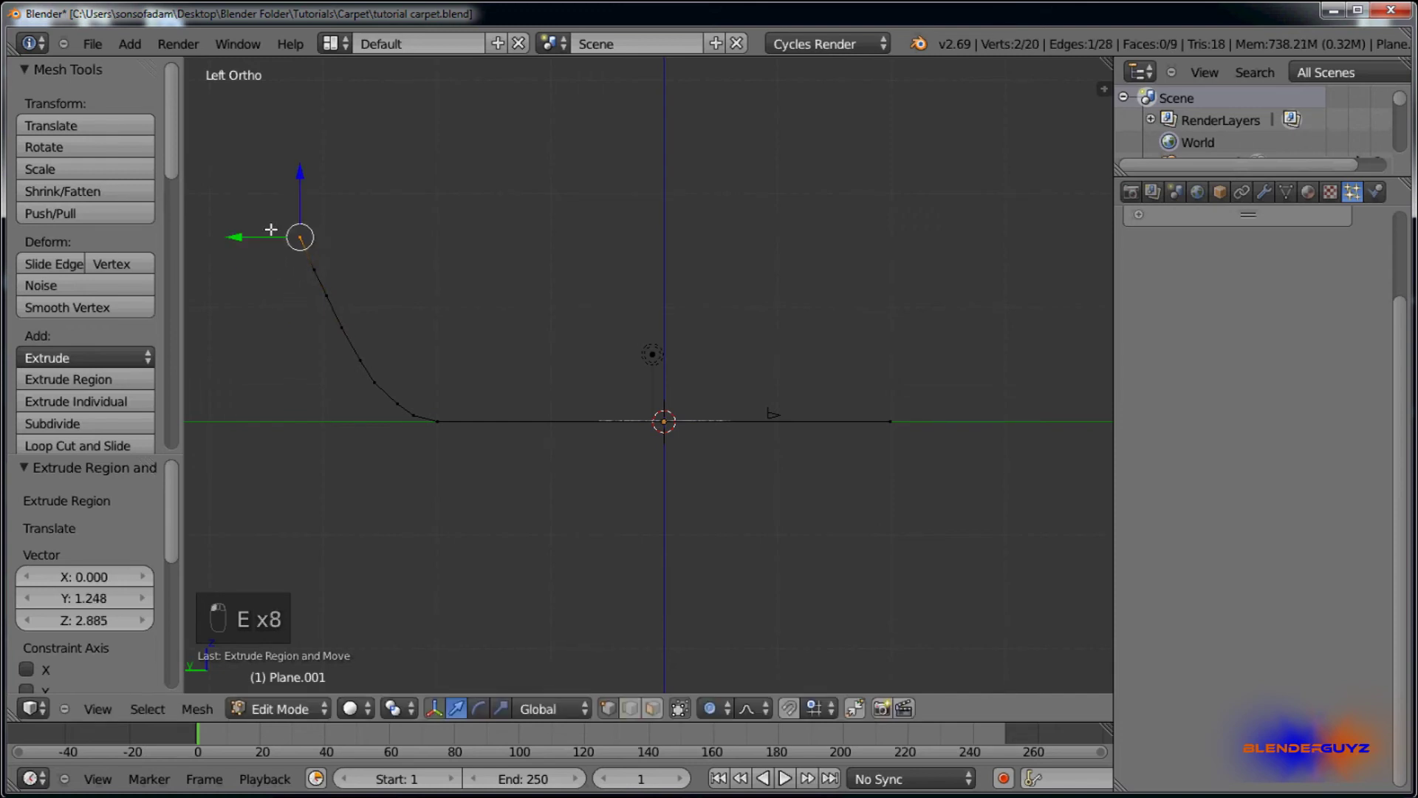
Step: Leave Edit Mode and enlarge the backdrop uniformly in camera view
key("Tab")
key("KP_0")
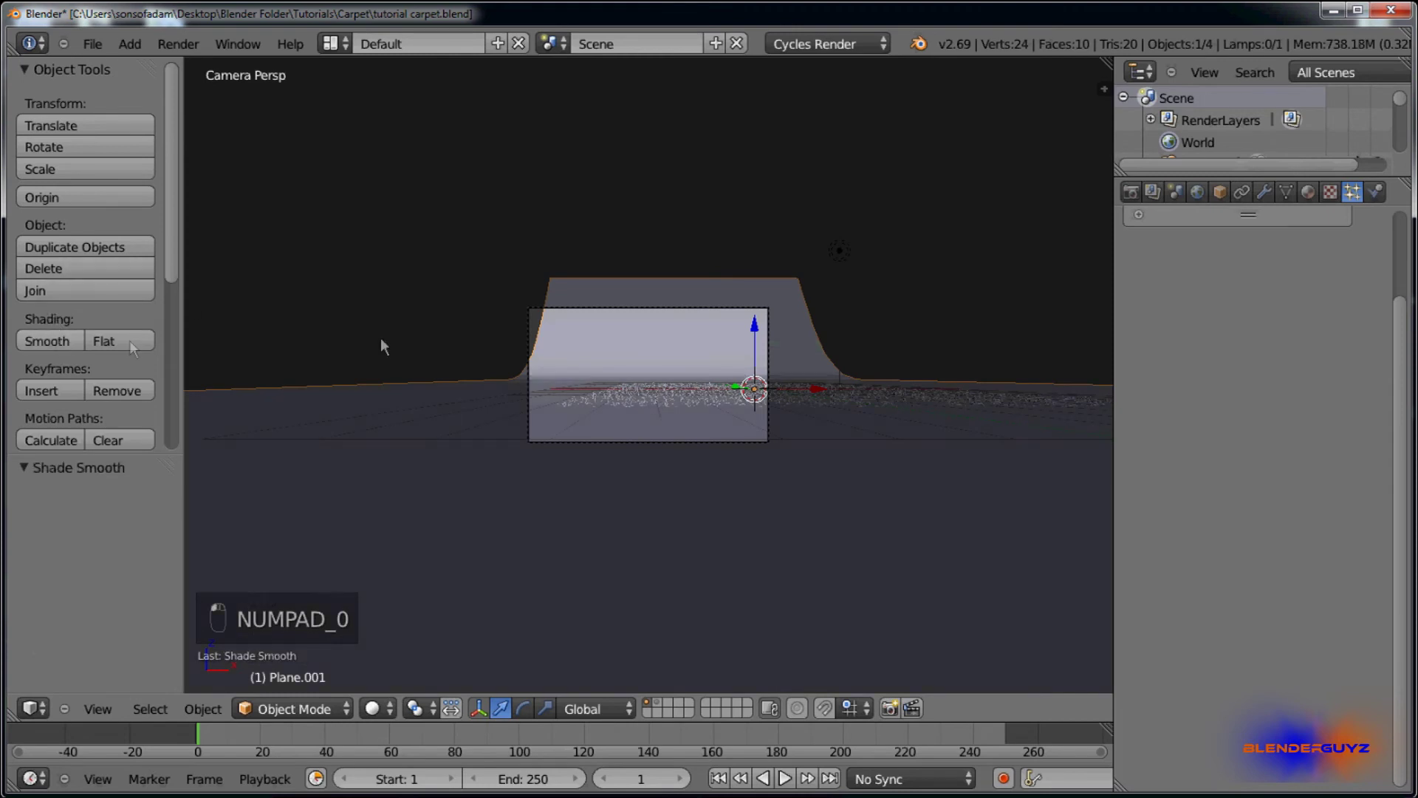
key("s")
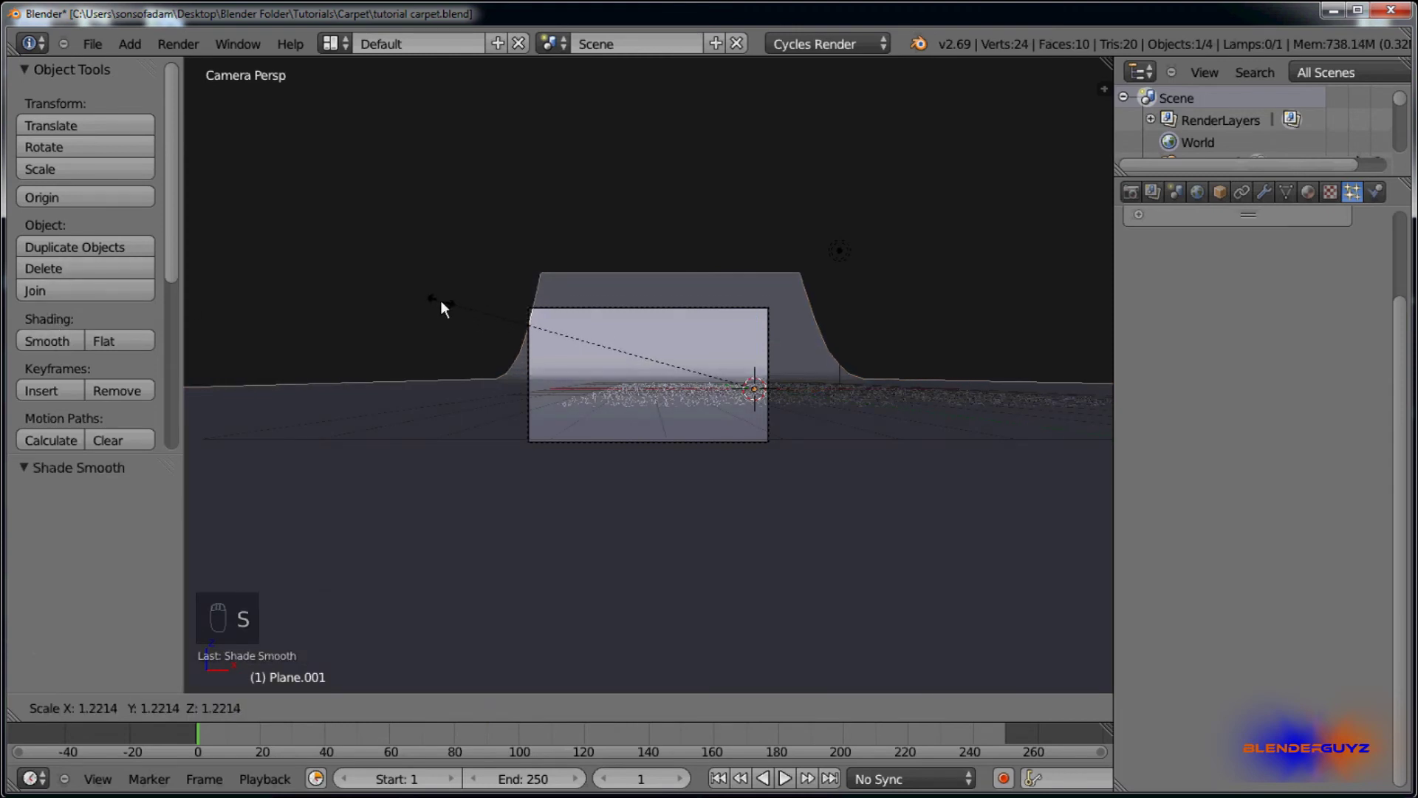
Step: Give the backdrop a new material with an Emission surface shader
double_click(587, 357)
middle_click(1133, 264)
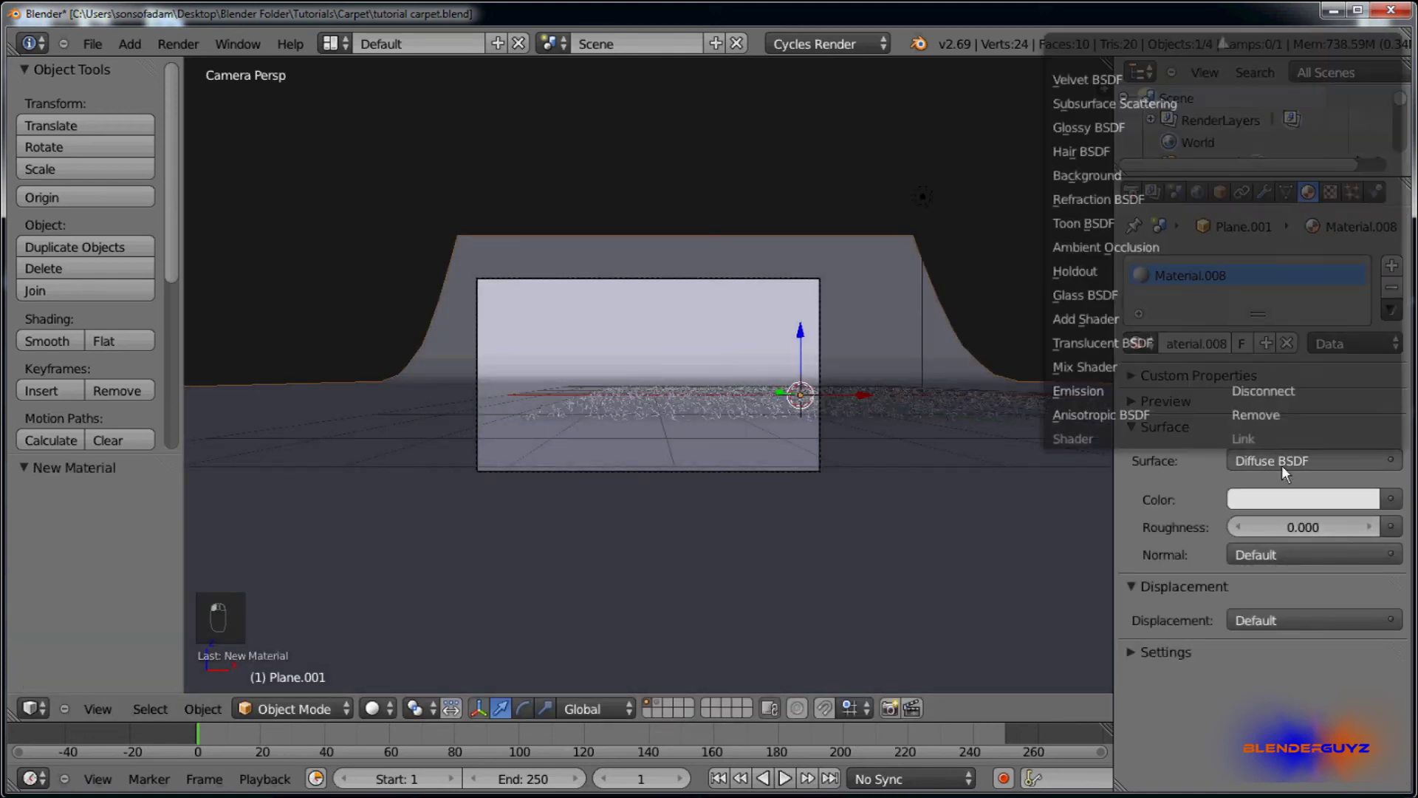
left_click_drag(1121, 402, 1378, 503)
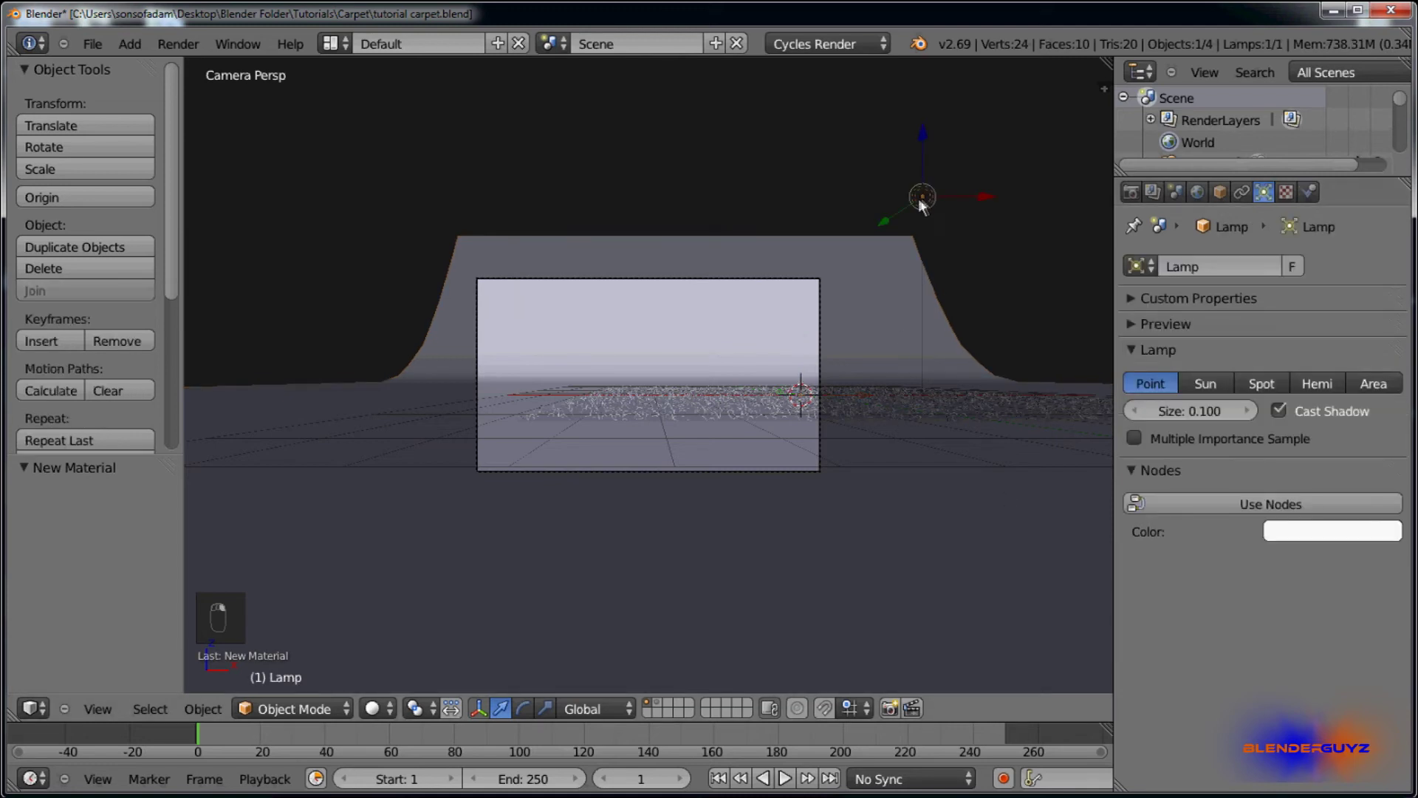
Step: Delete the point lamp and add a Sun lamp, tilting it toward the carpet
key("x")
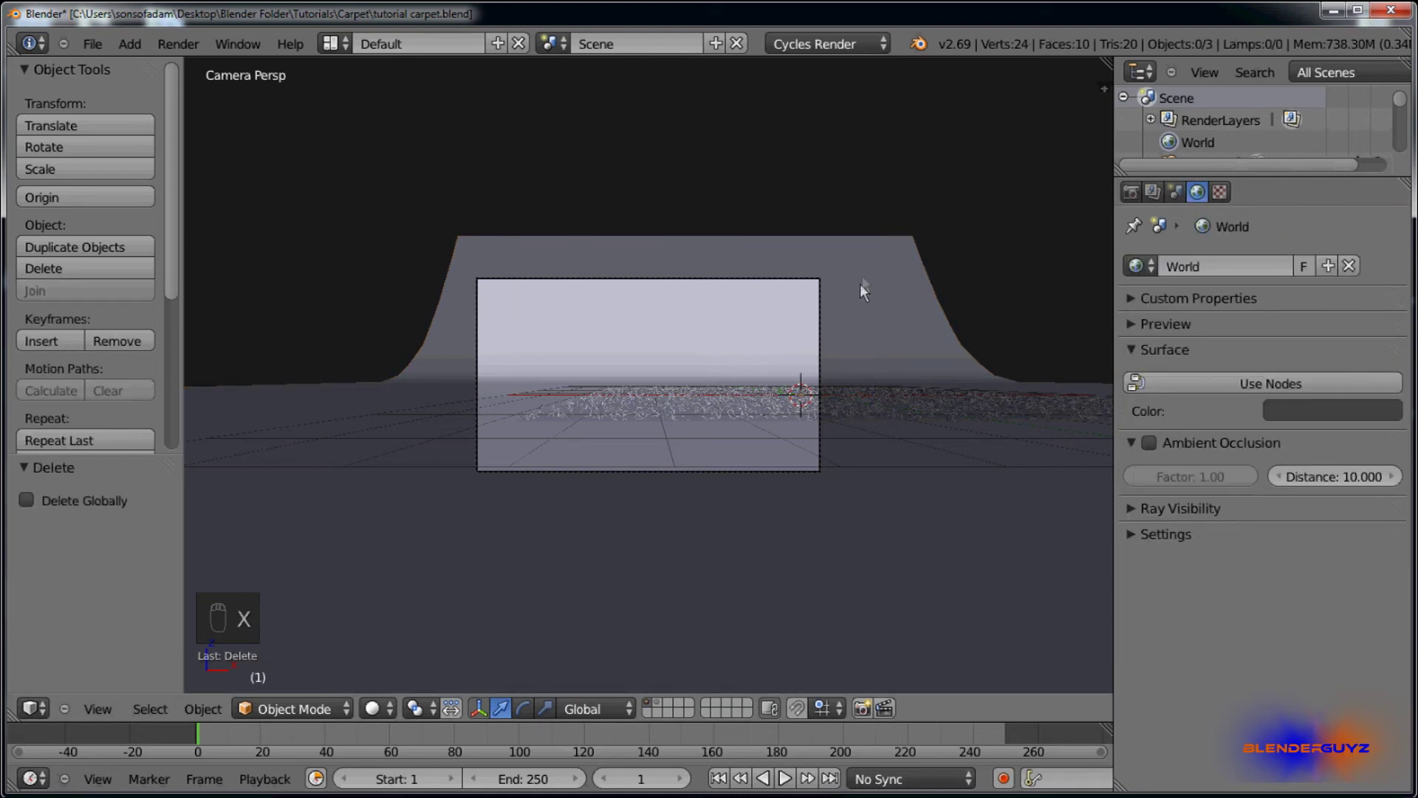
key("shift+a")
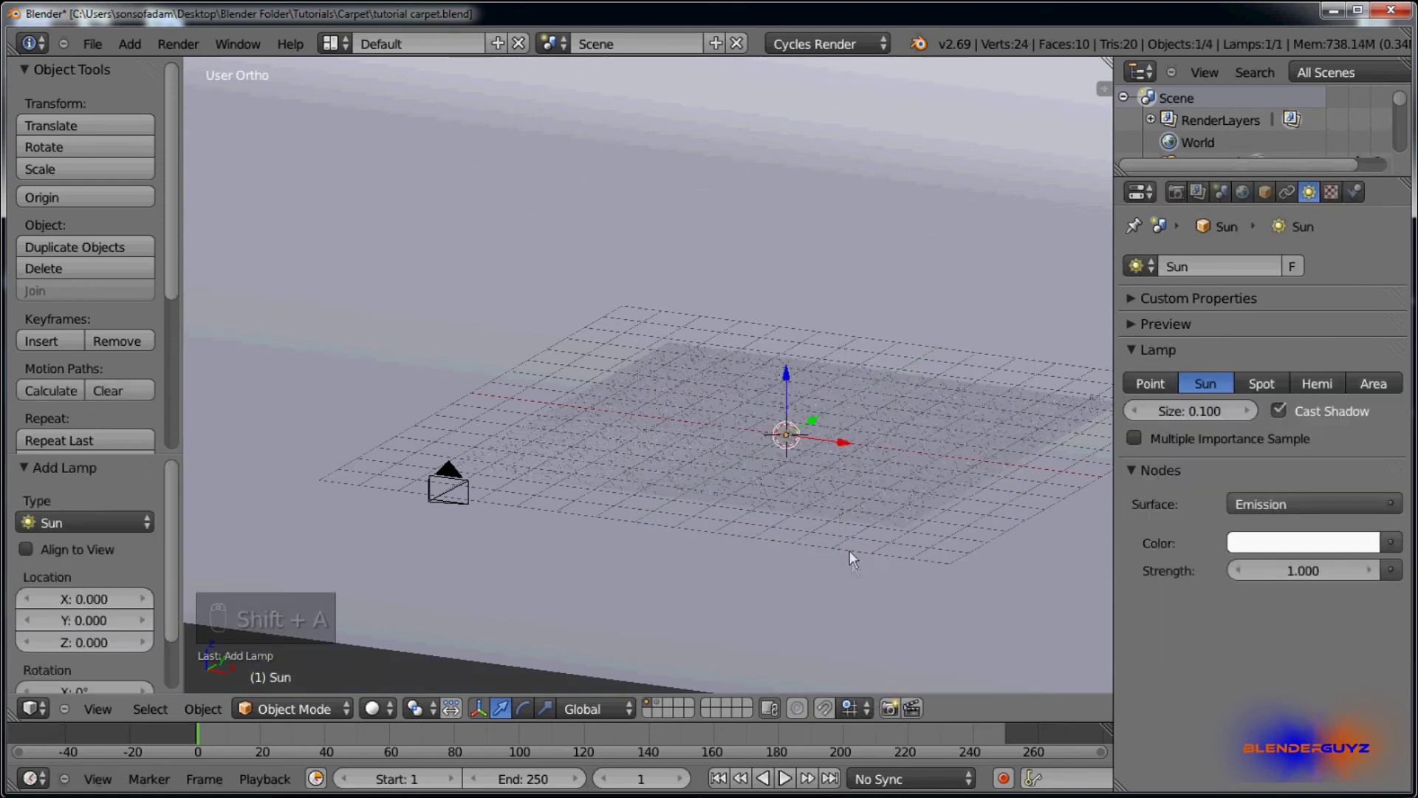
key("g")
key("r")
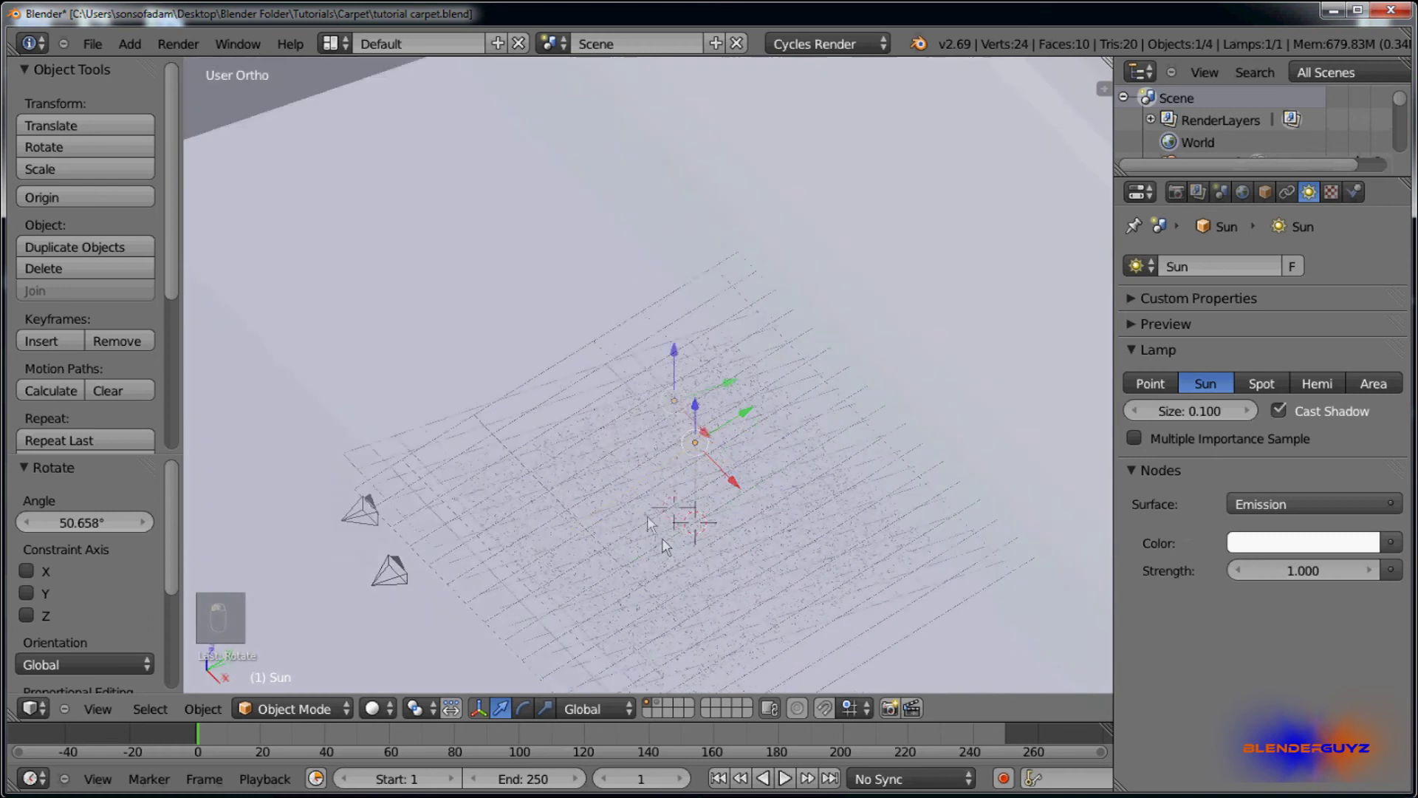
key("r")
left_click(613, 433)
Step: Rotate the sun further and move it back along Y behind the carpet as a backlight
left_click_drag(620, 433, 654, 326)
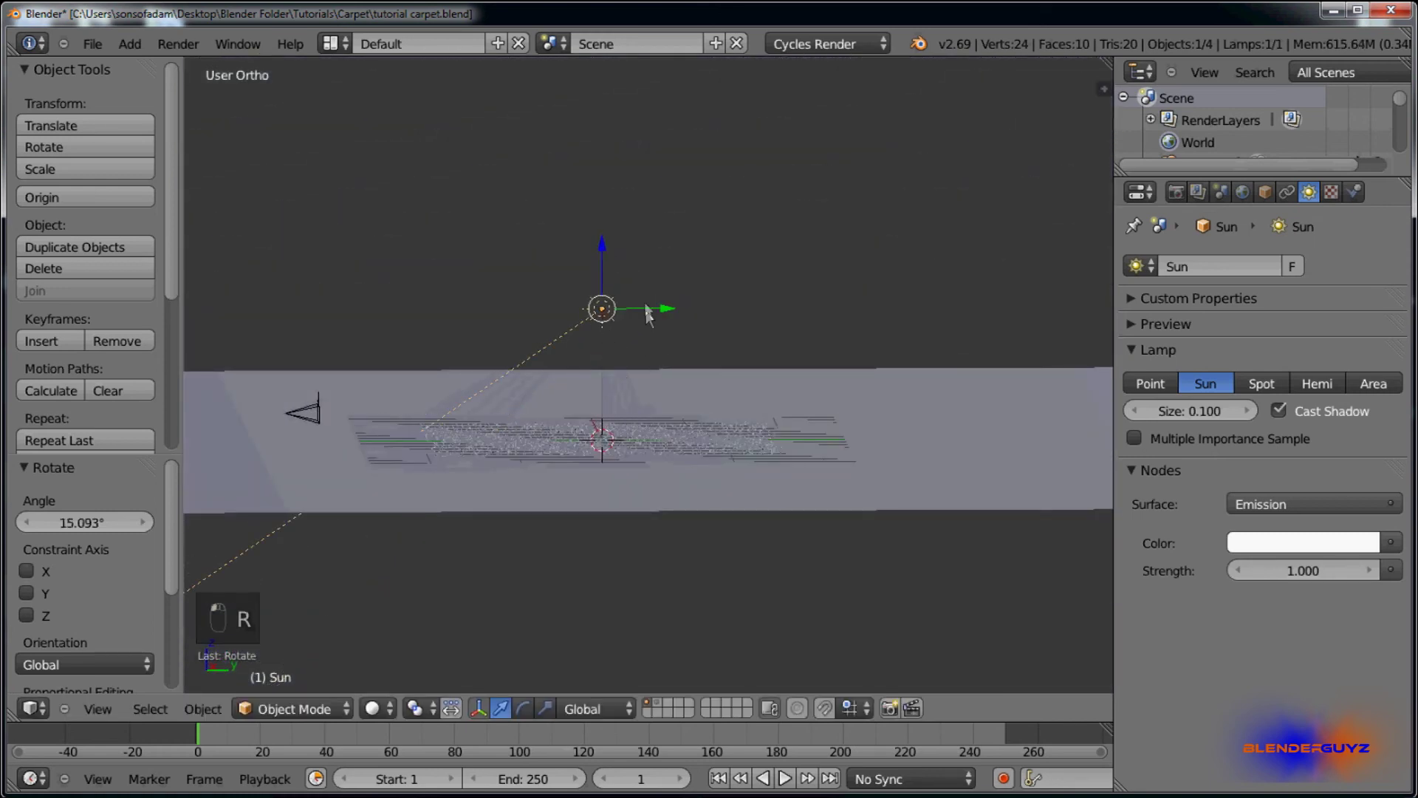
left_click(673, 311)
left_click_drag(958, 295, 676, 542)
Step: Scale the carpet plane down to 0.742 in width and depth only
key("KP_0")
left_click_drag(700, 435, 560, 627)
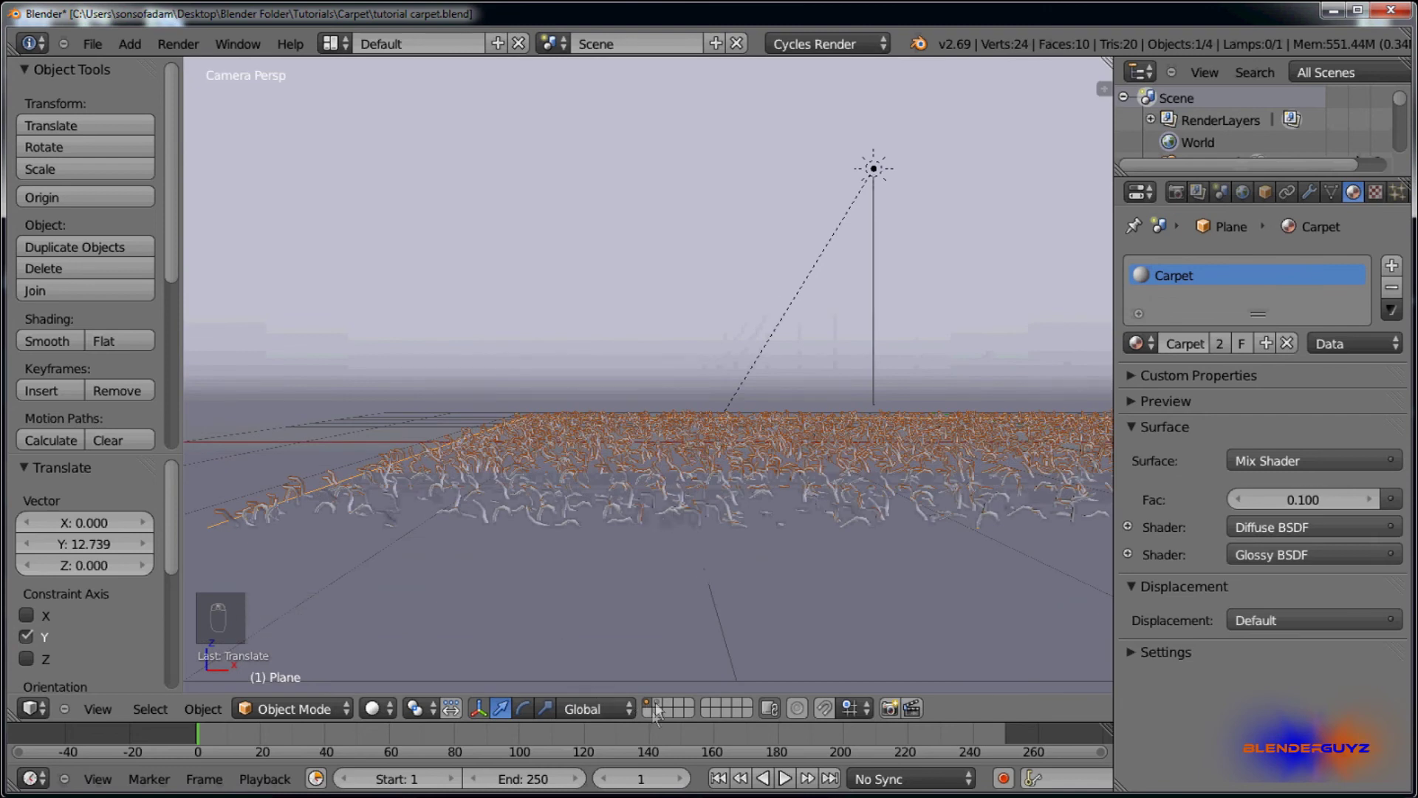
left_click_drag(657, 561, 647, 535)
key("a")
key("s")
key("s")
left_click_drag(842, 449, 667, 518)
key("KP_0")
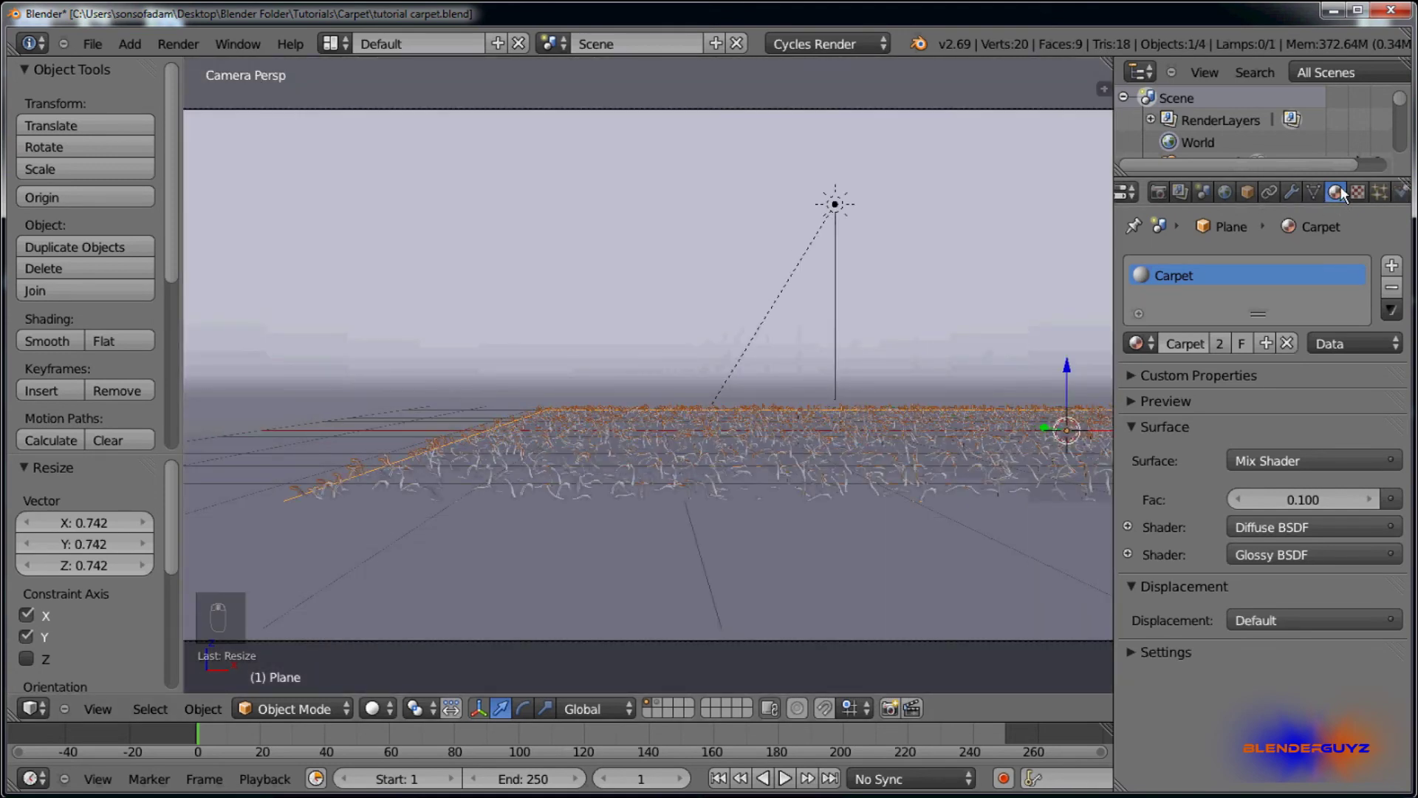
Step: Reduce the carpet strand particle render size to 0.006
left_click_drag(1356, 200, 1198, 669)
key("KP_0")
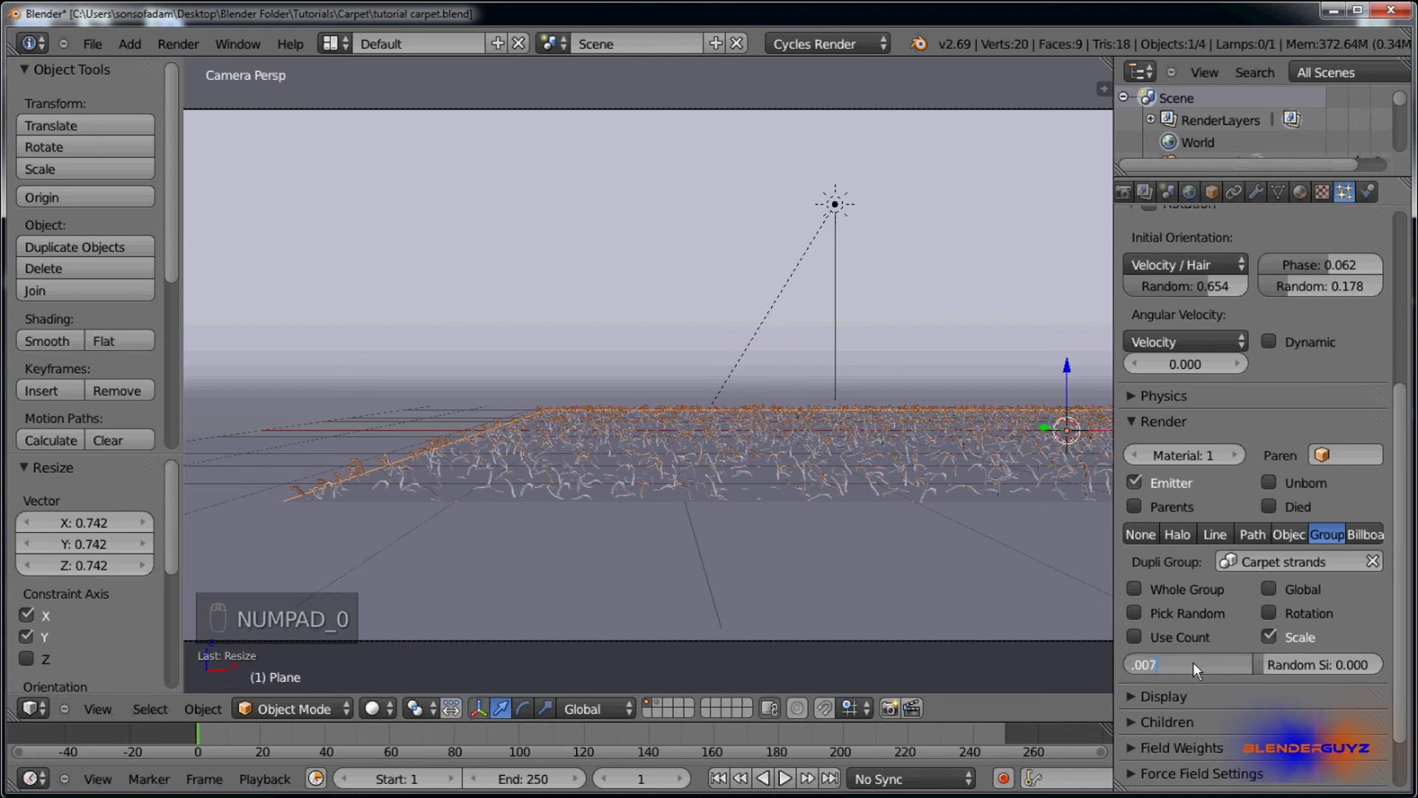
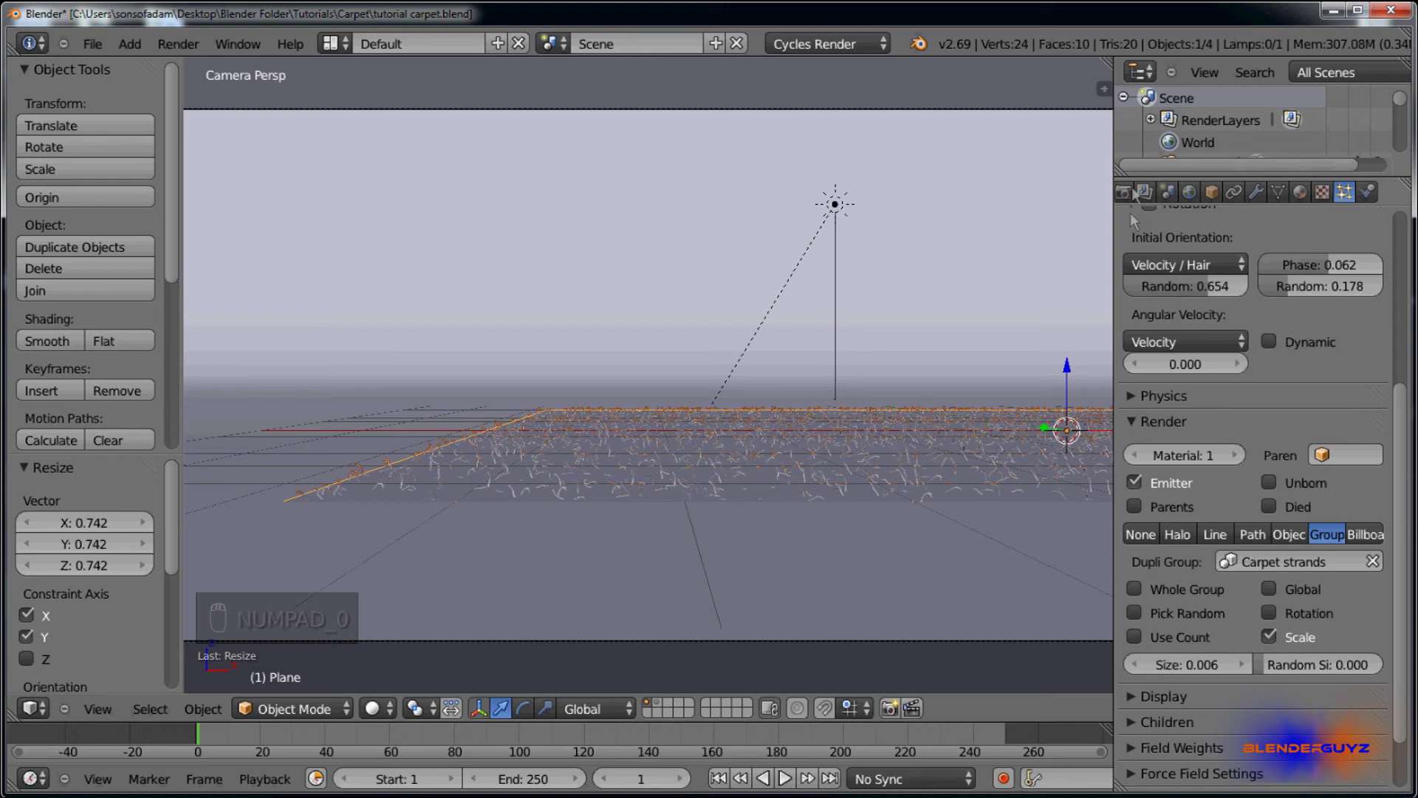
Step: Set Cycles render samples to 200 and raise the sun lamp's strength to 5
middle_click(1124, 205)
left_click_drag(1125, 205, 1233, 259)
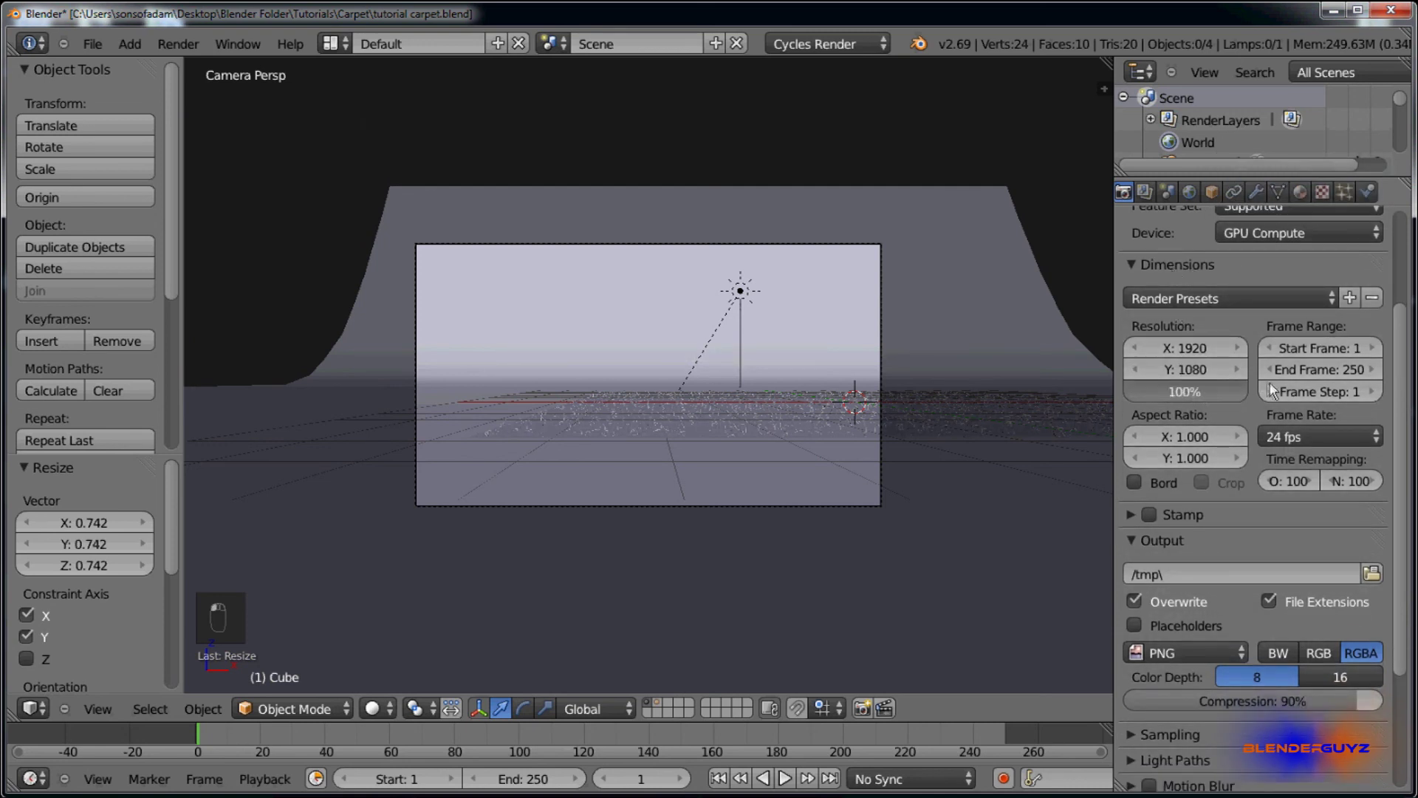
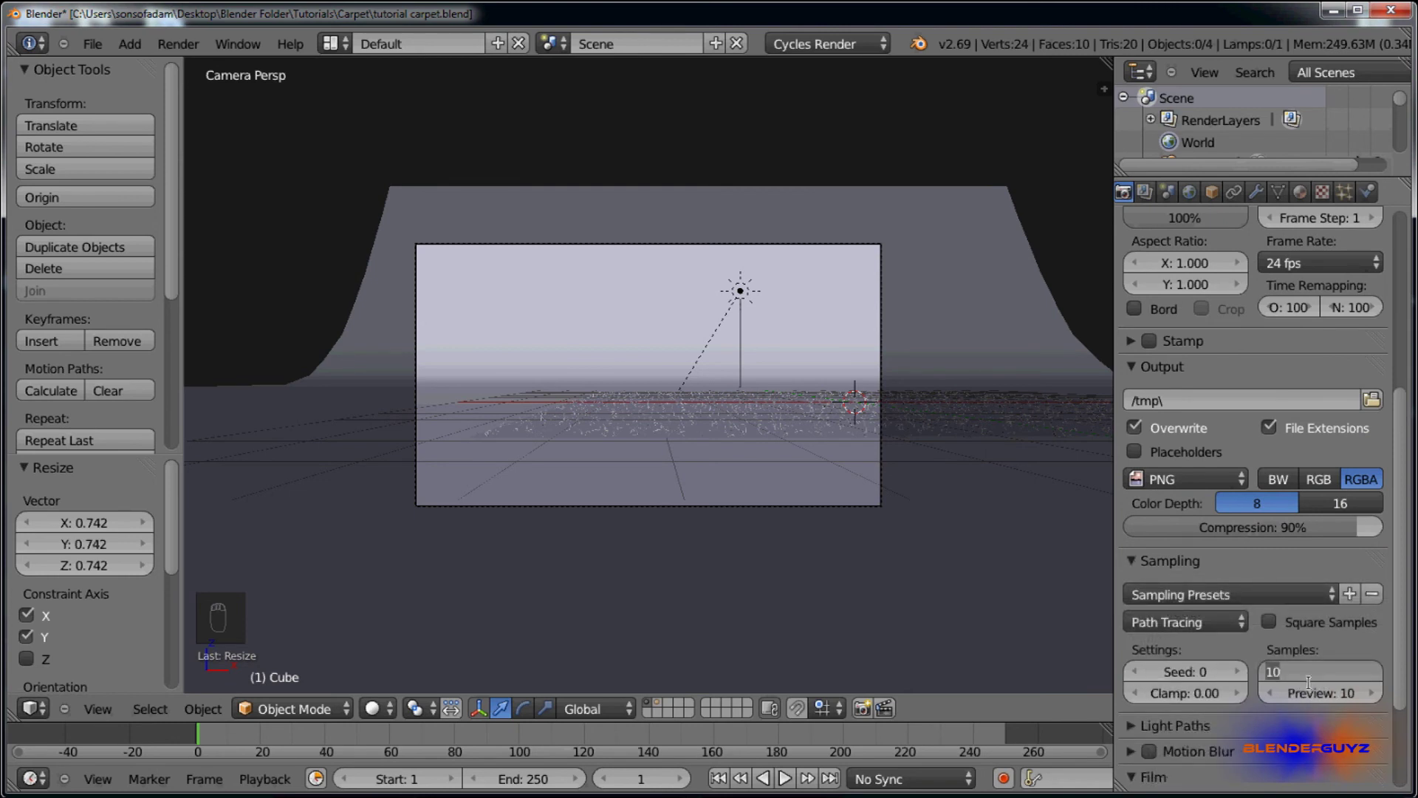
key("KP_0")
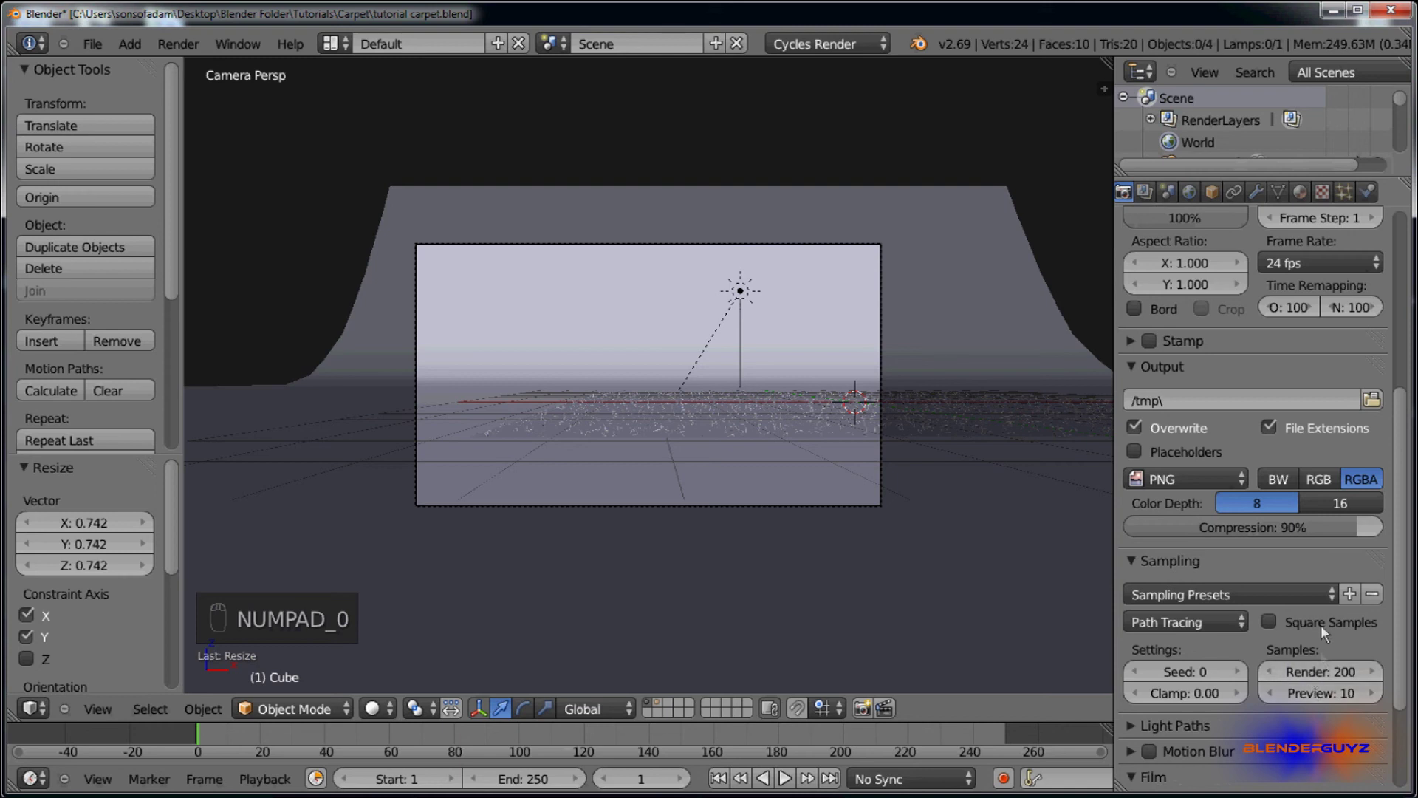
key("Escape")
left_click_drag(841, 221, 1268, 191)
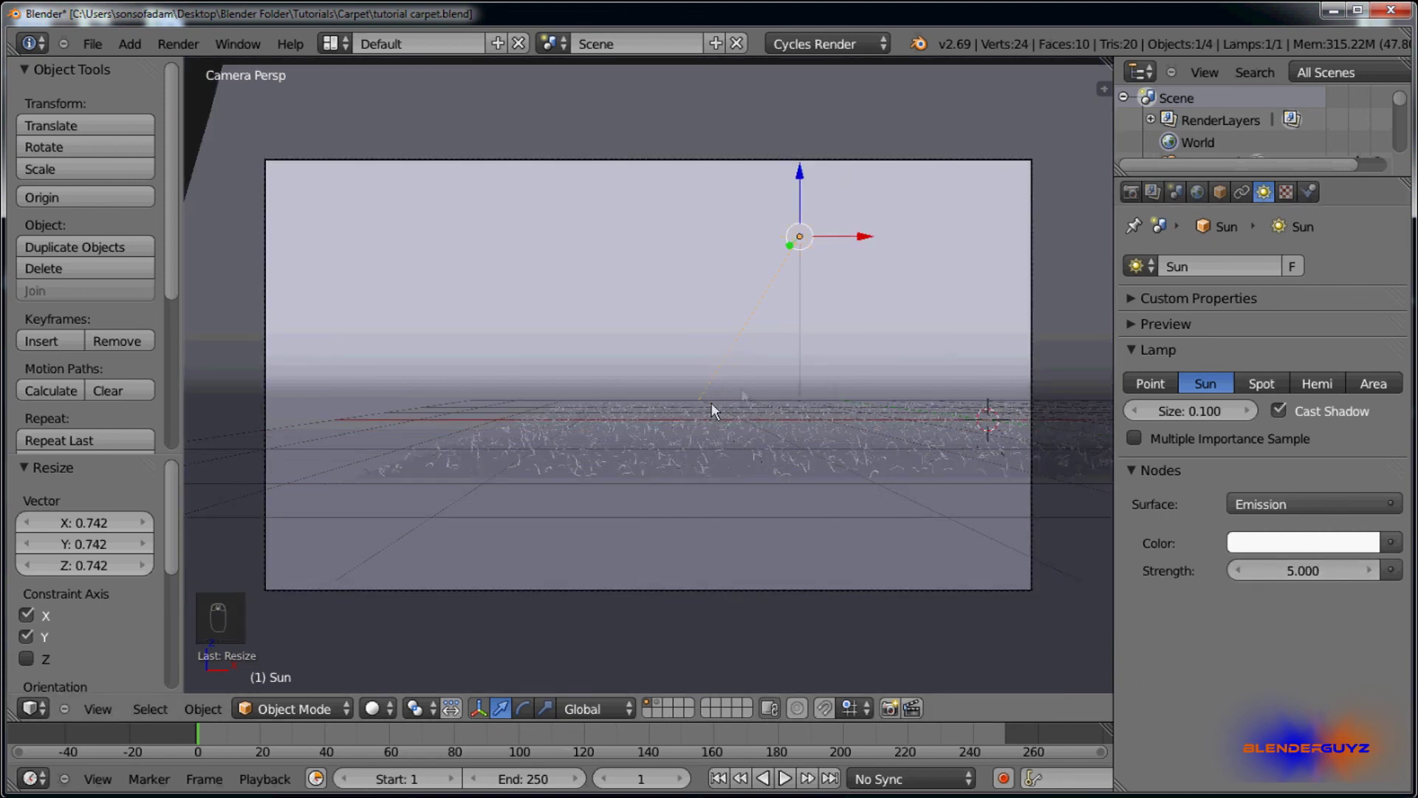
Step: Extrude the whole carpet plane slightly upward in Edit Mode to give the base thickness
key("a")
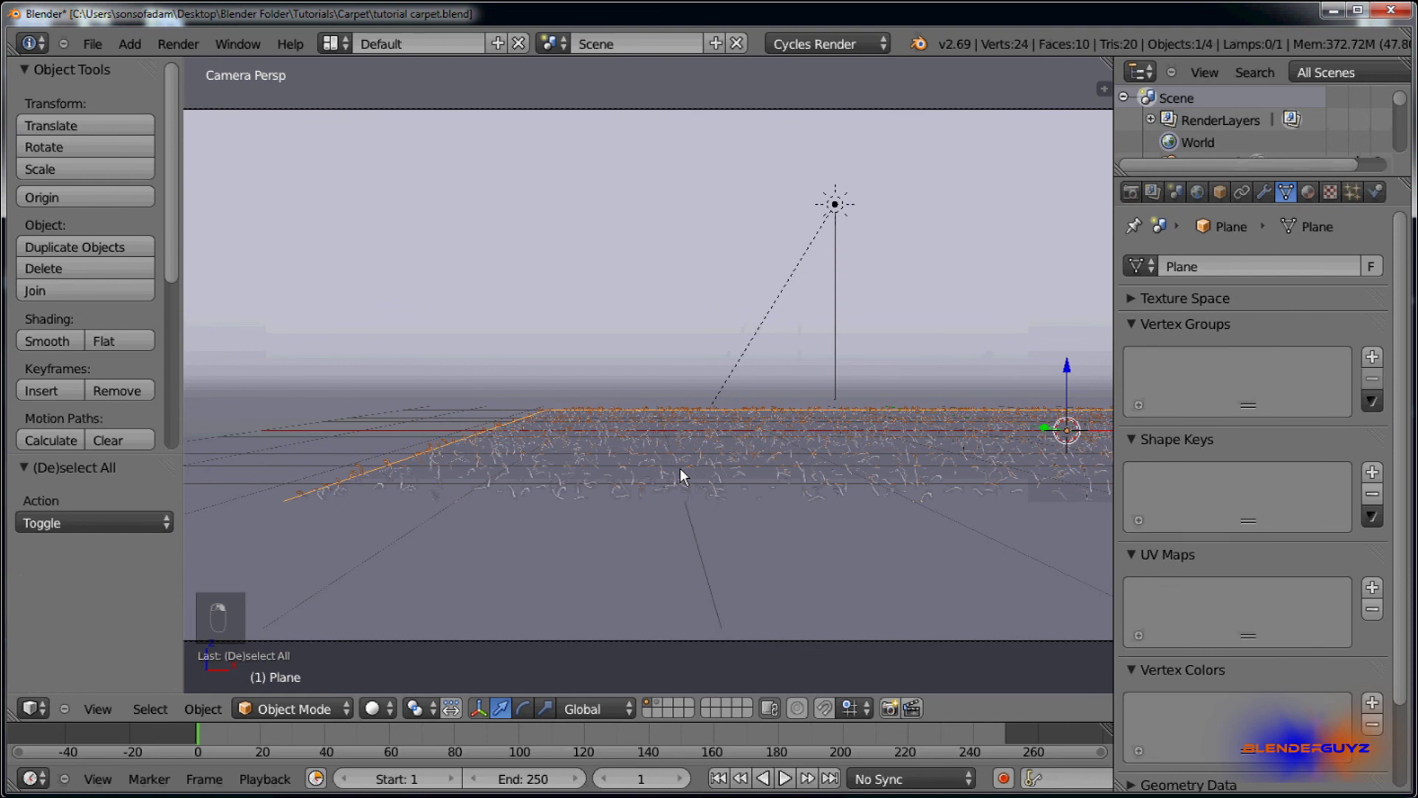
key("Tab")
key("e")
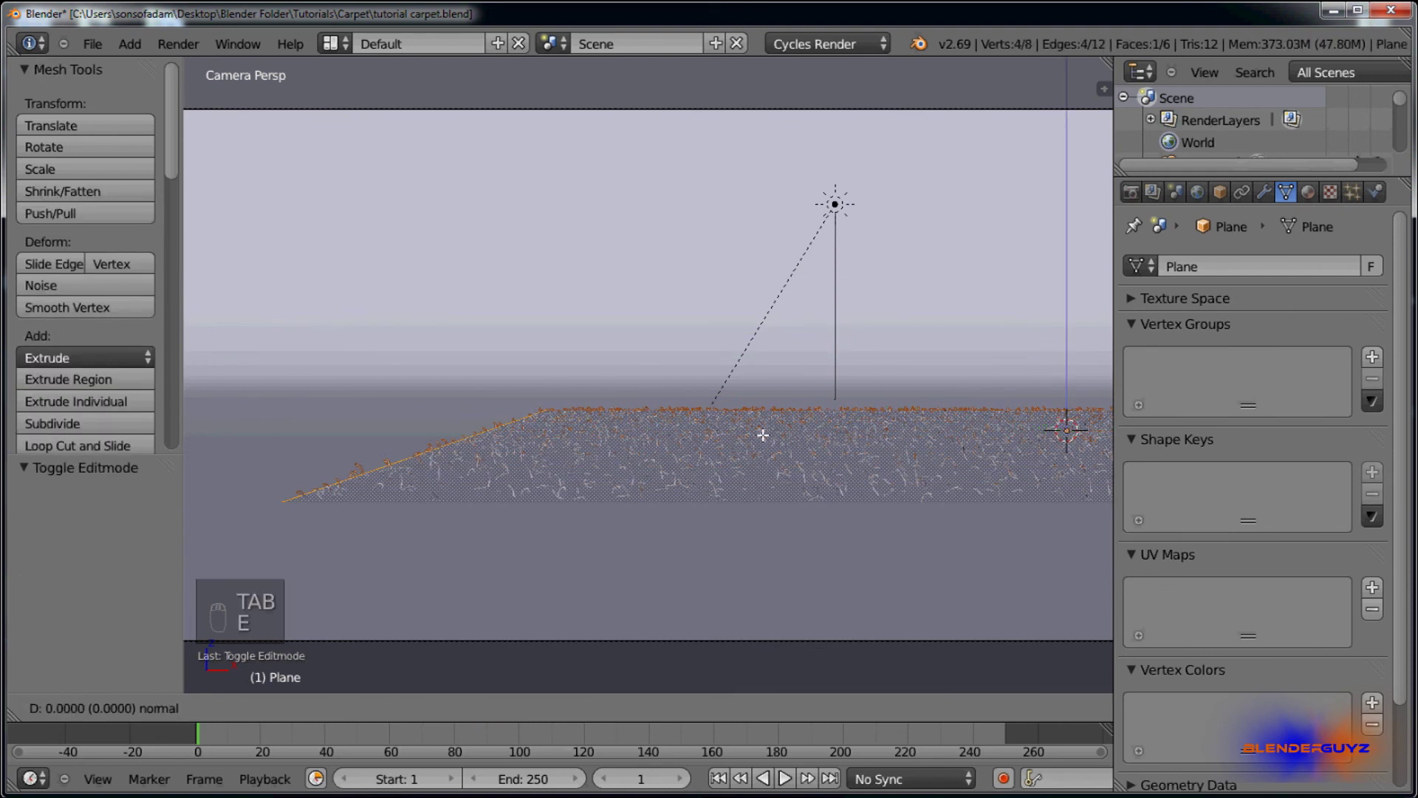
key("e")
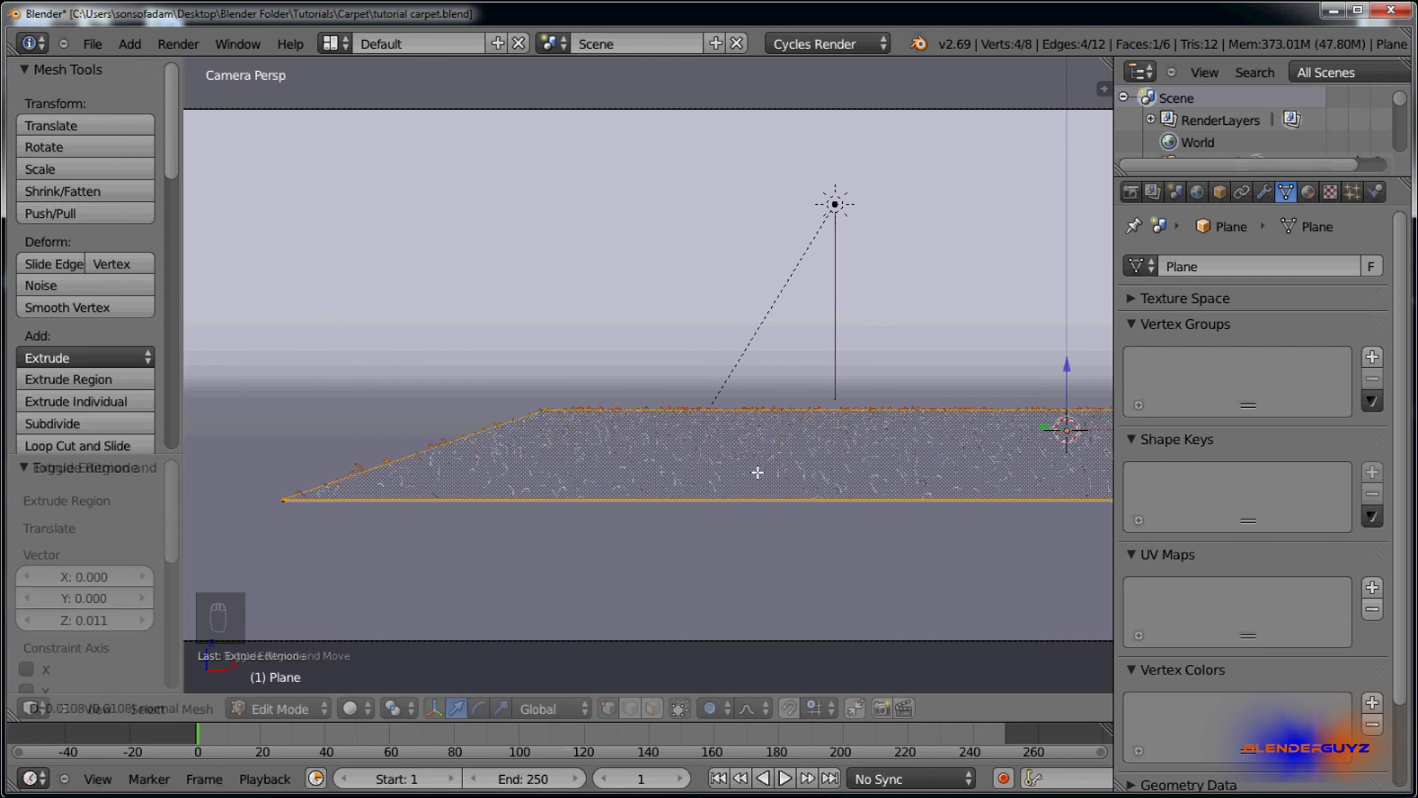
key("Tab")
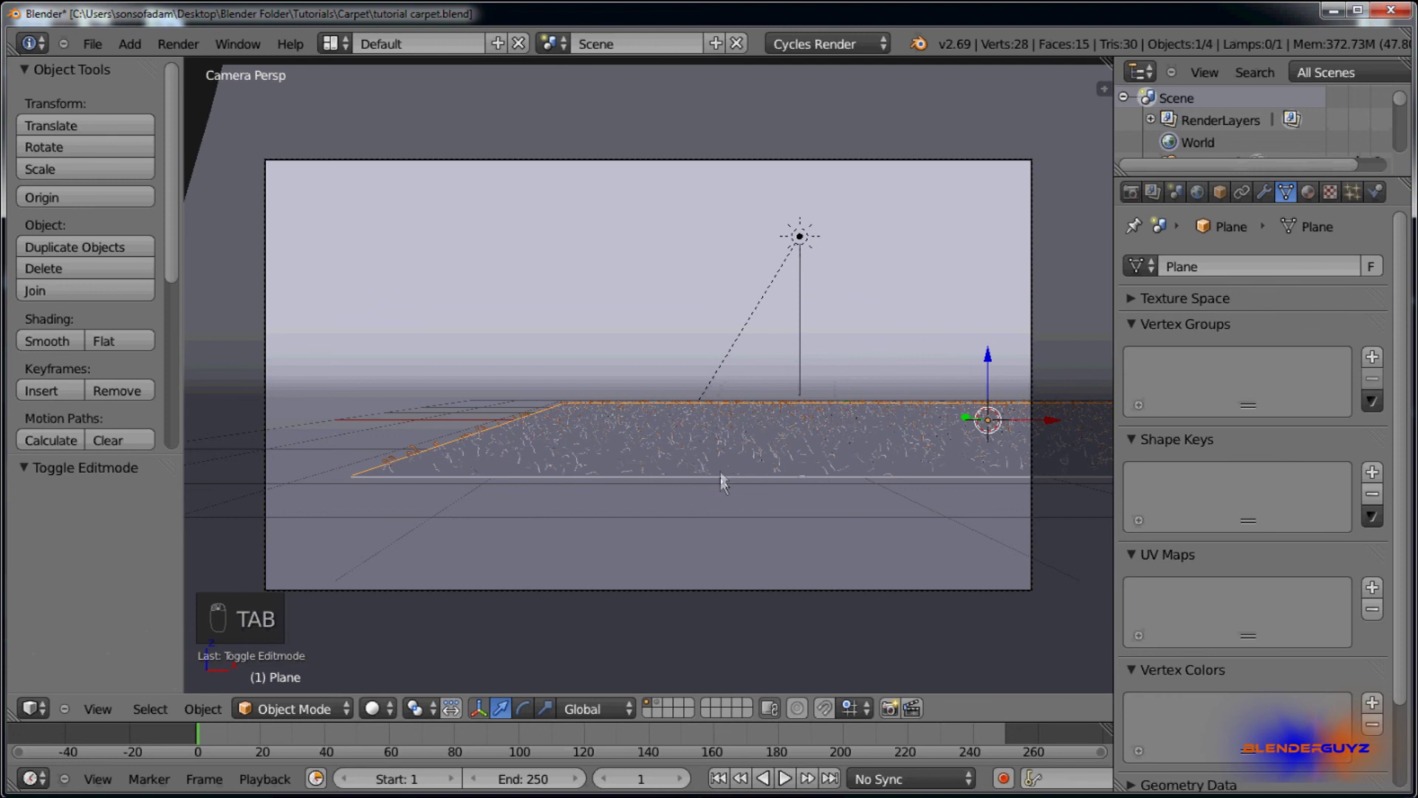
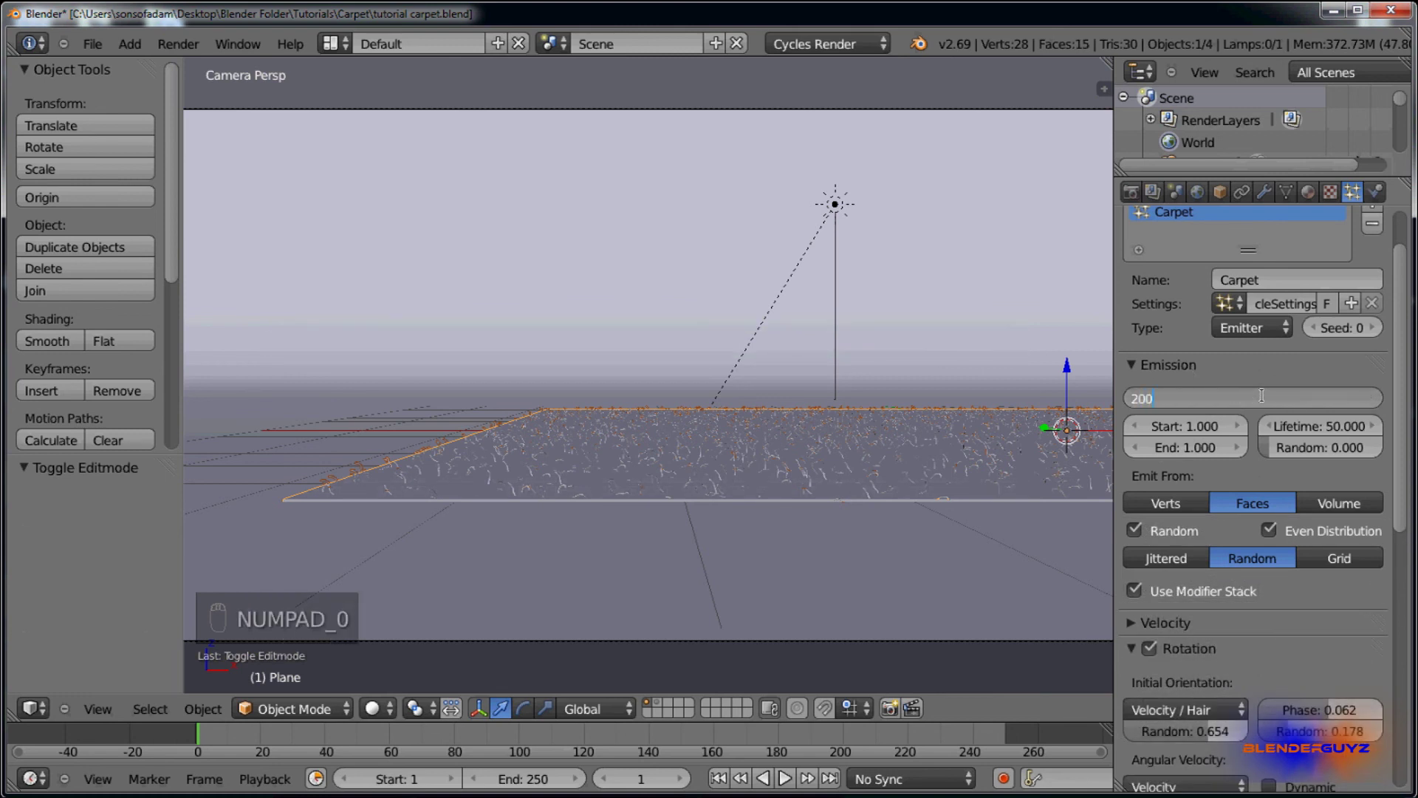
Step: Raise the carpet's particle emission number to 200000 and check the denser strands from camera view
key("KP_0")
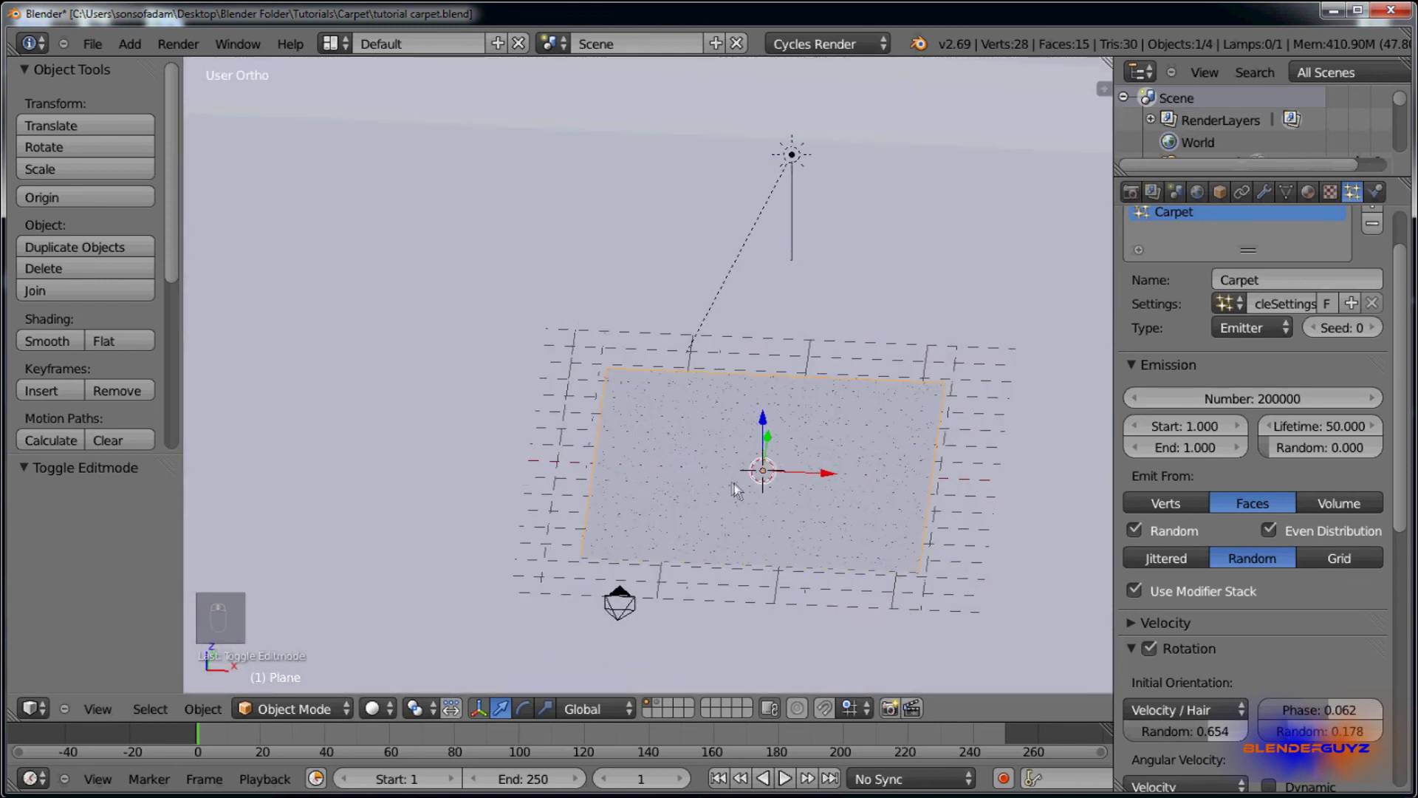
left_click_drag(727, 444, 691, 404)
key("KP_0")
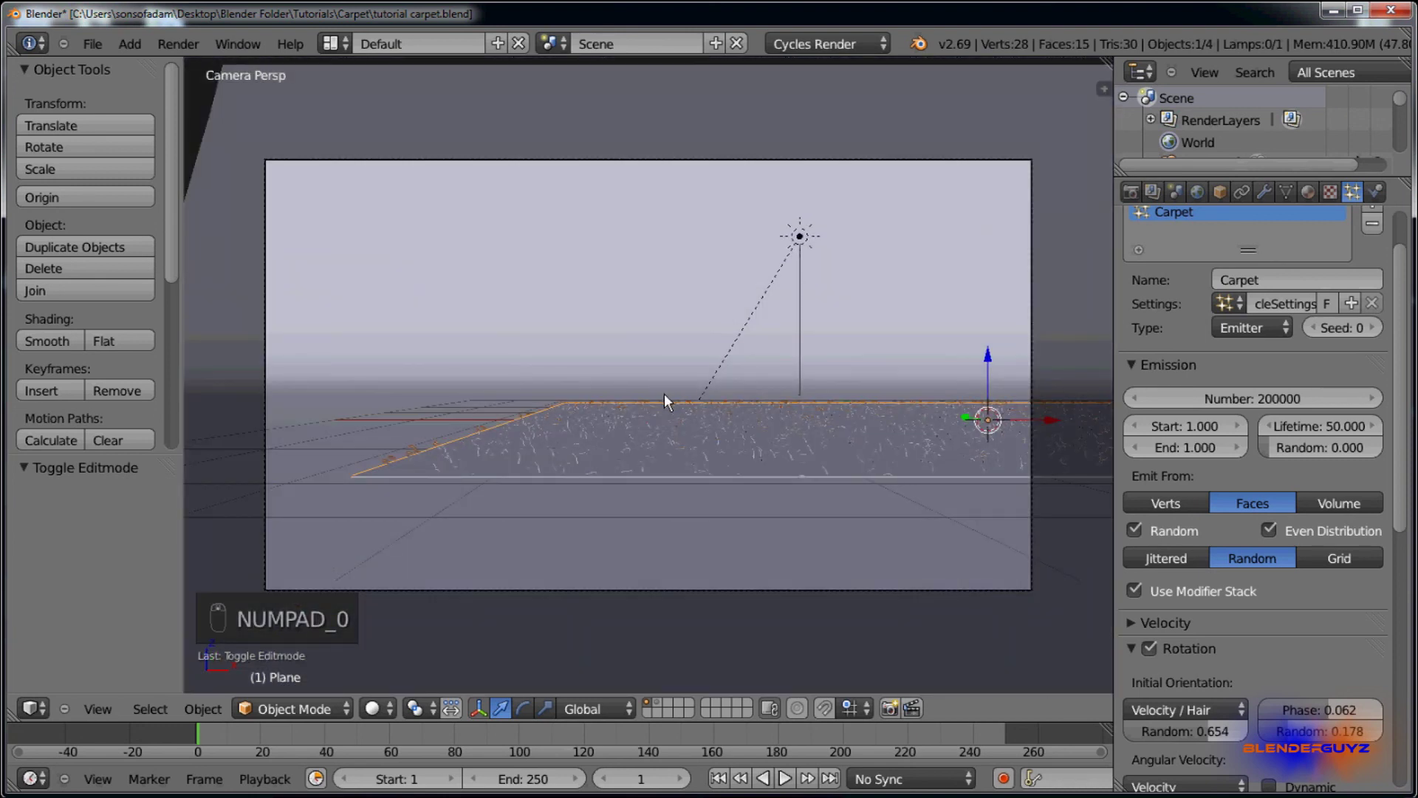